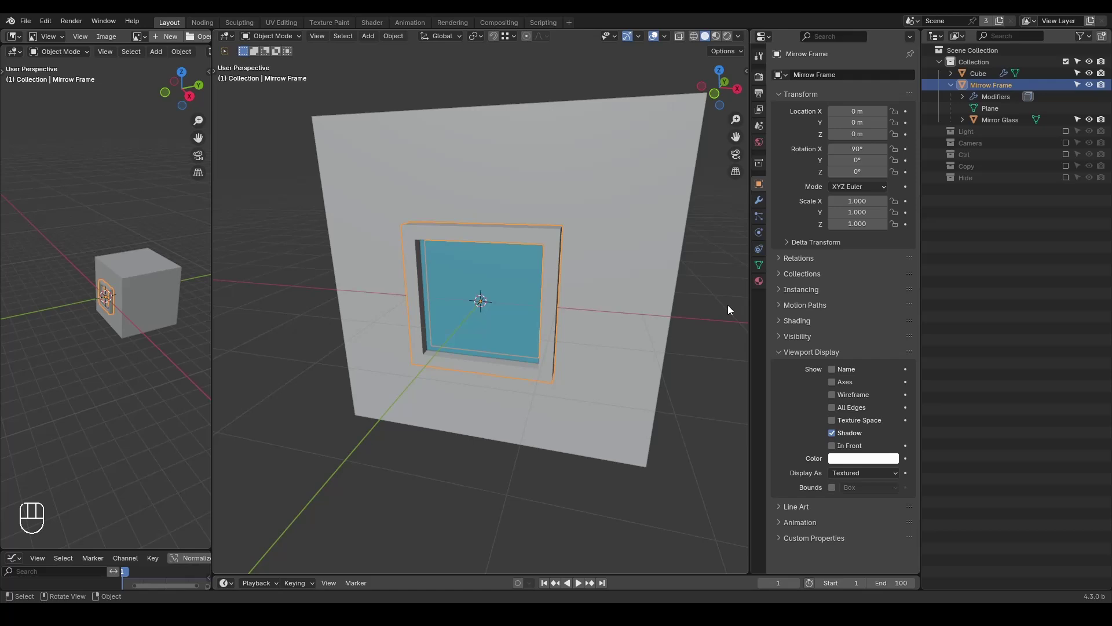
Pull back and orbit the view to see the whole cube with its window
key("ctrl+shift+alt+w")
key("ctrl+shift+alt+q")
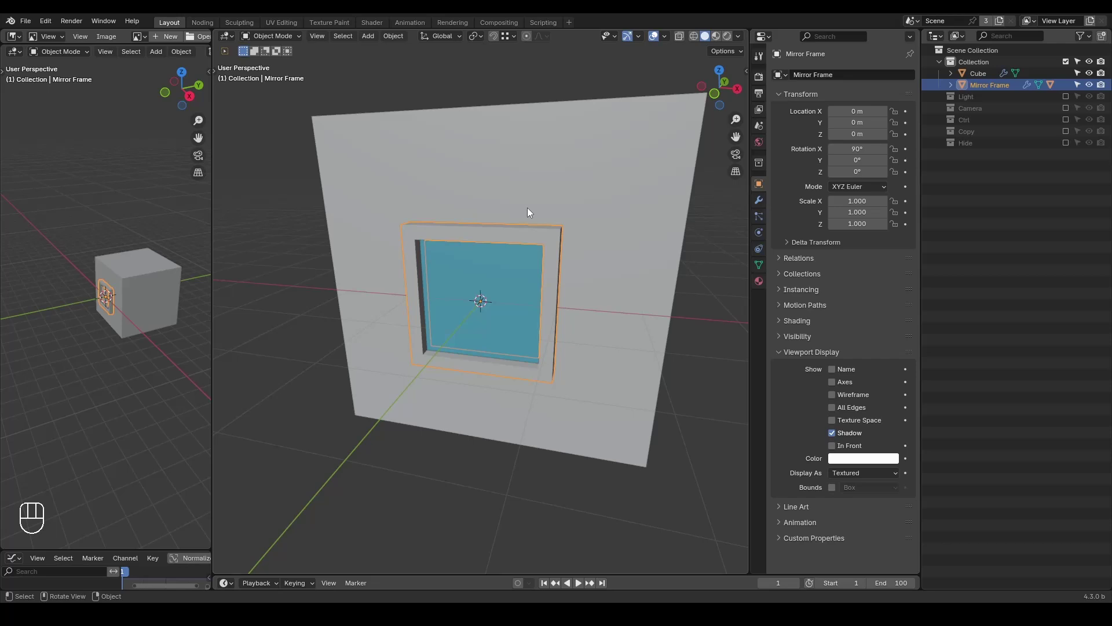
left_click_drag(518, 202, 528, 217)
left_click(540, 227)
left_click_drag(524, 242, 537, 234)
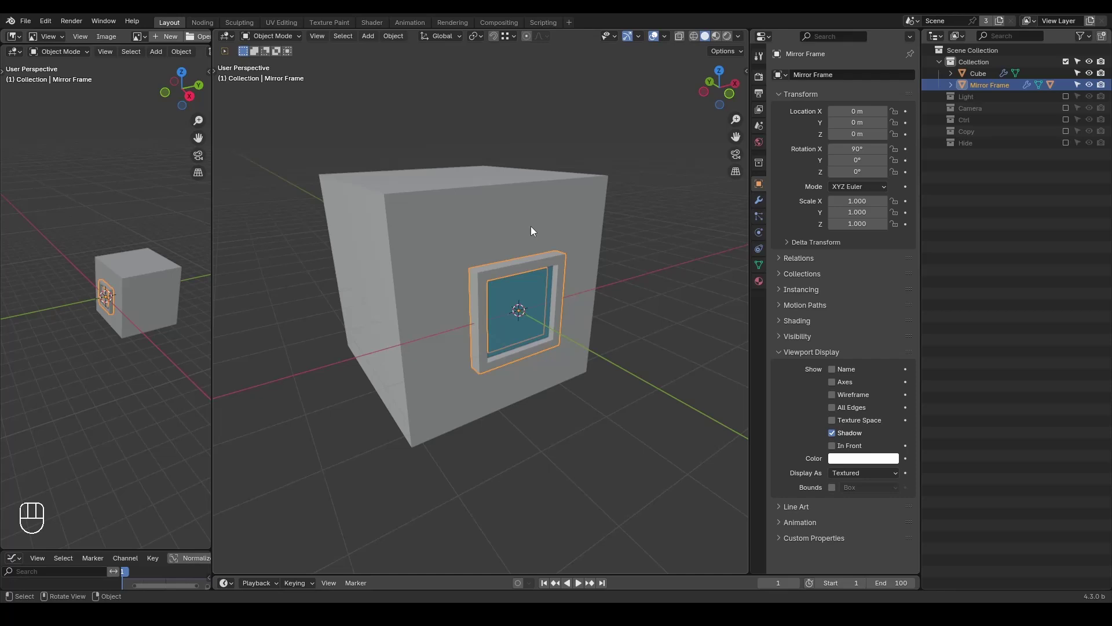
key("ctrl+shift+alt+w")
key("ctrl+shift+alt+q")
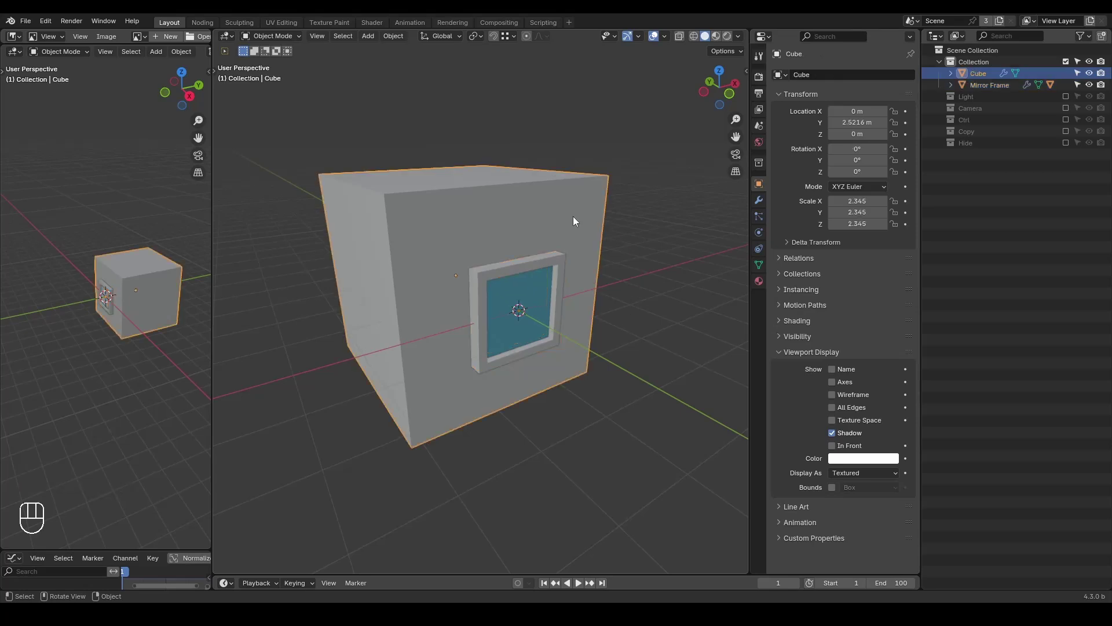
Select the Mirror Frame with its Mirror Glass child via Select Hierarchy in the Outliner
left_click(551, 265)
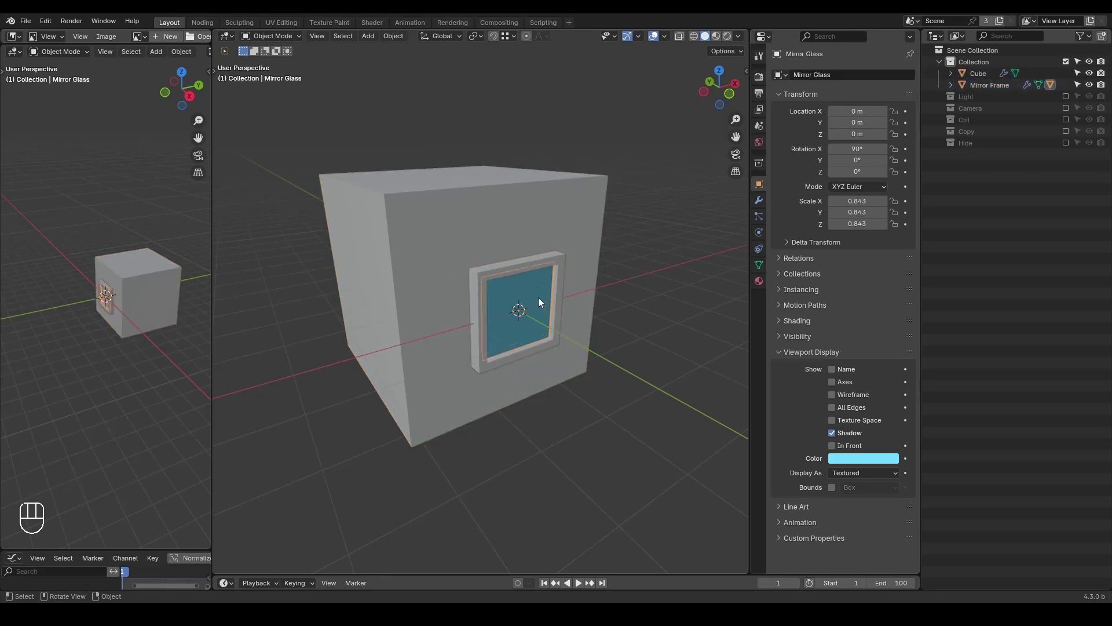
left_click(531, 268)
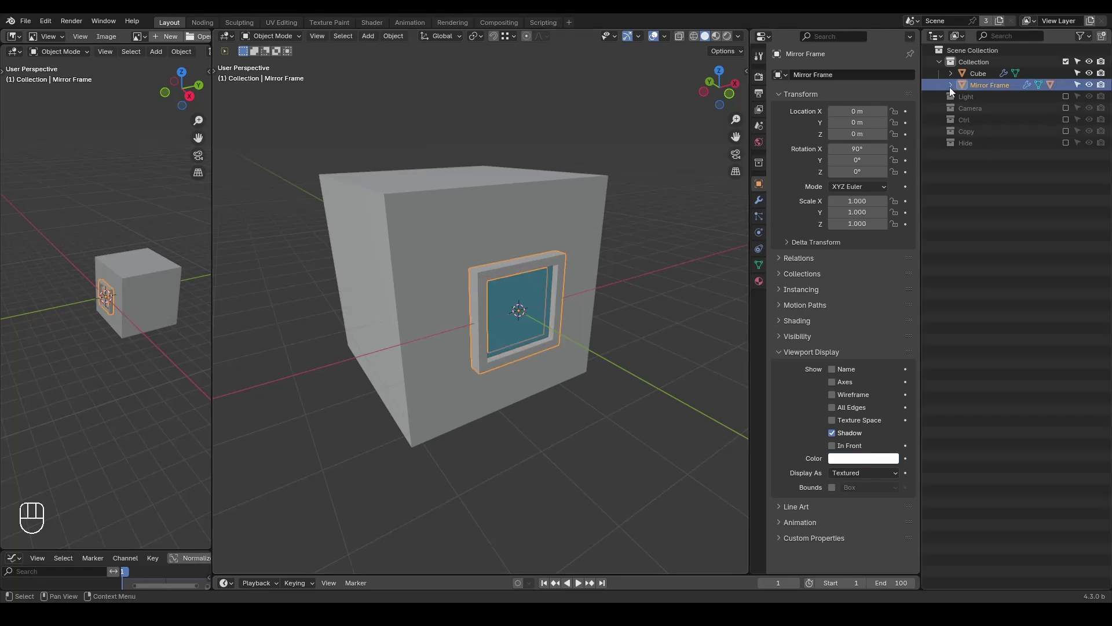
left_click(1012, 130)
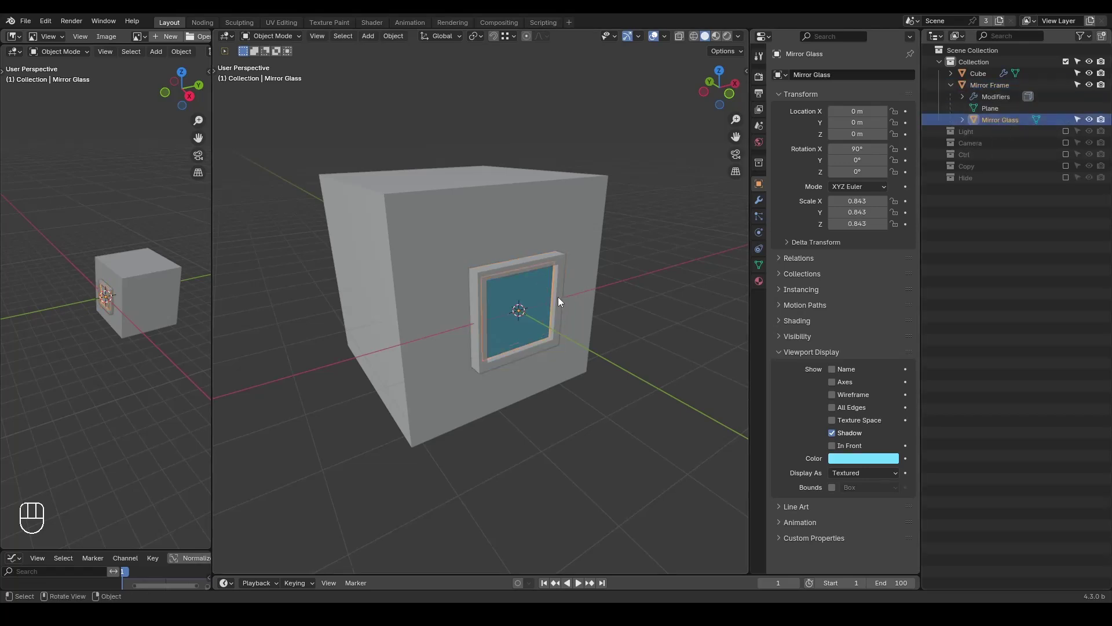
left_click(532, 268)
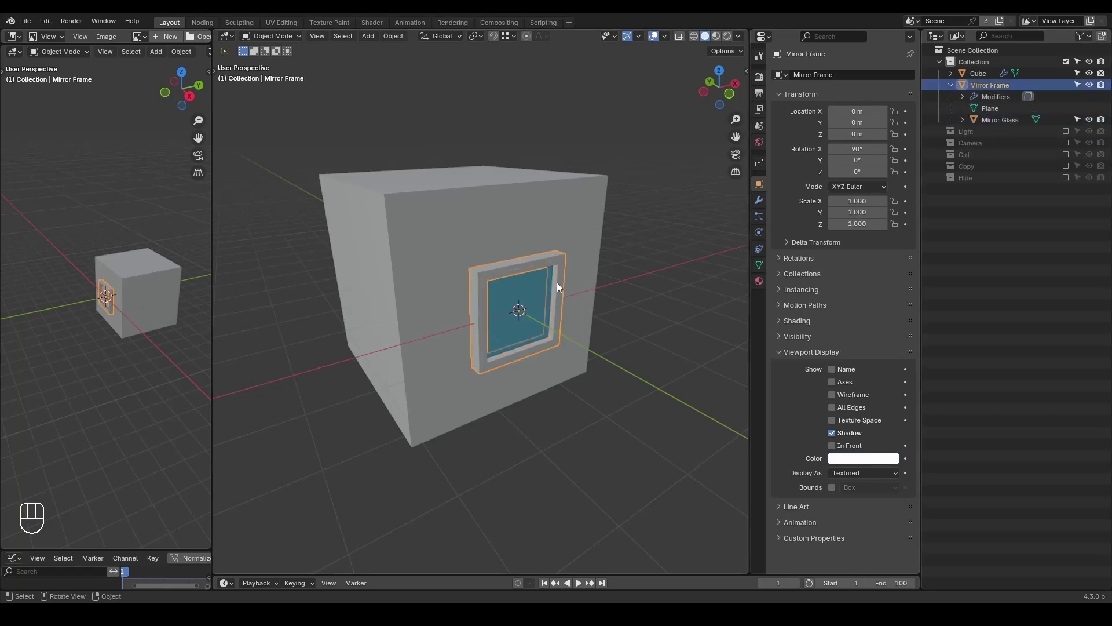
middle_click(372, 306)
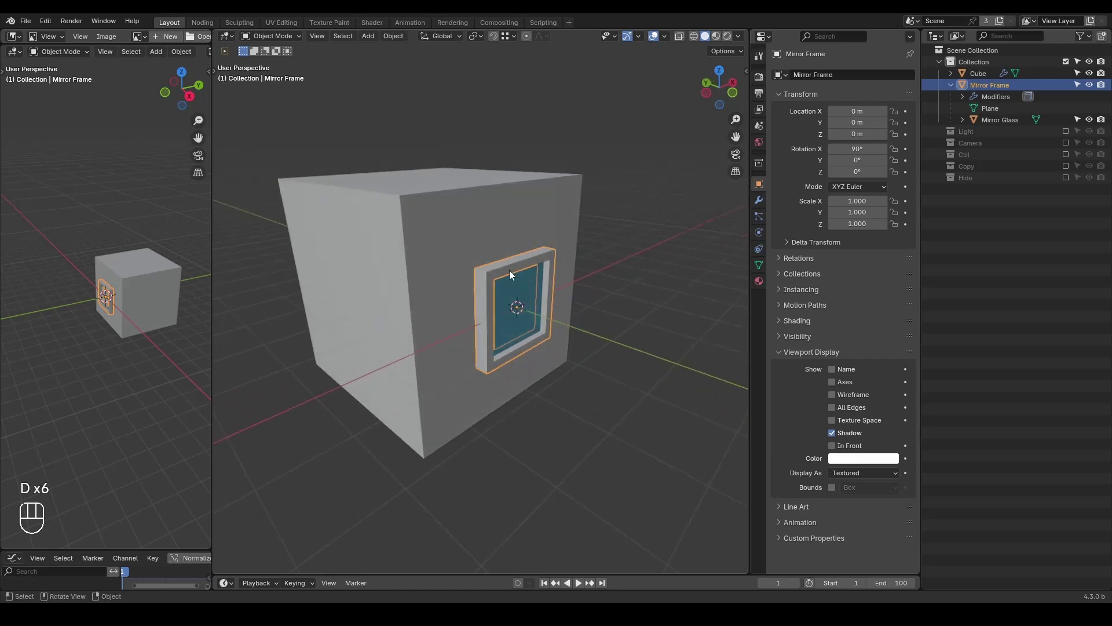
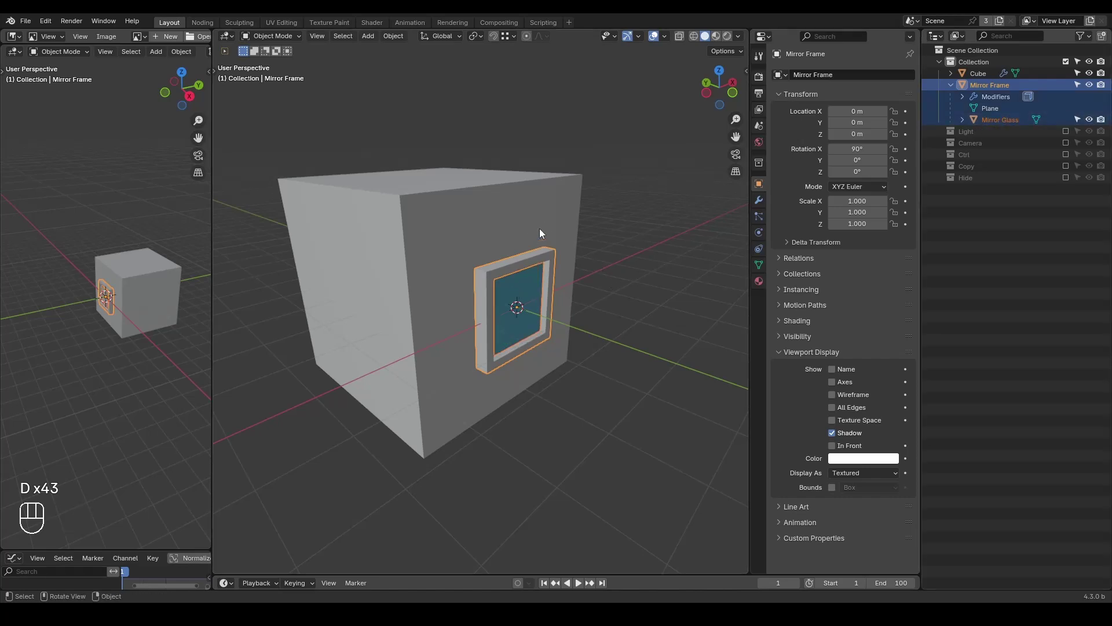
Duplicate the frame with its glass (Shift+D) and cancel the accidental vertex move
key("shift+d")
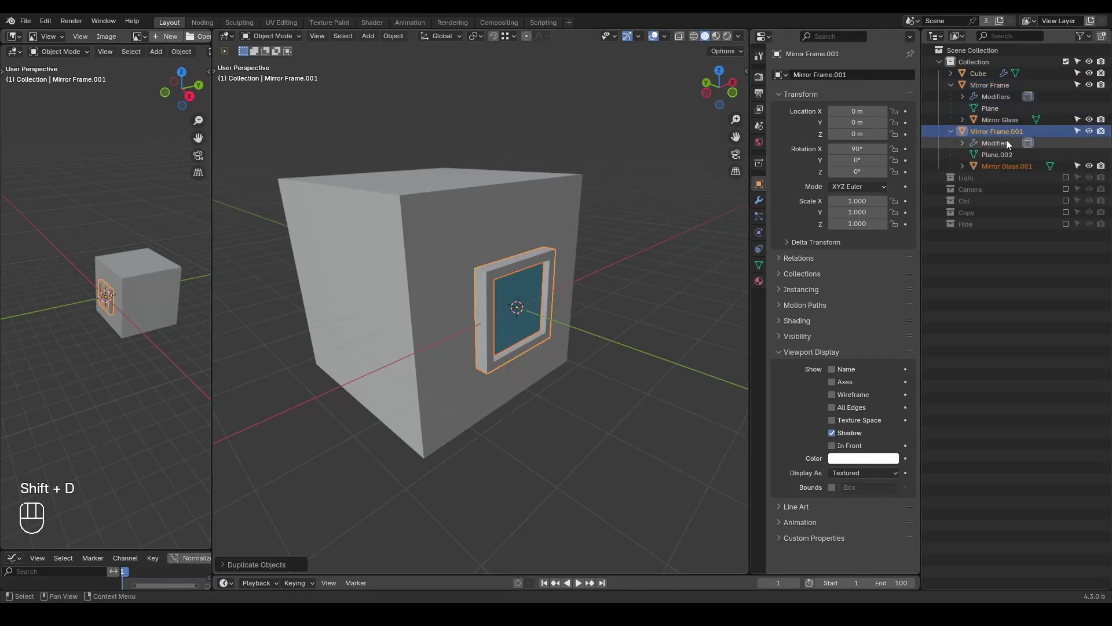
key("r")
key("g")
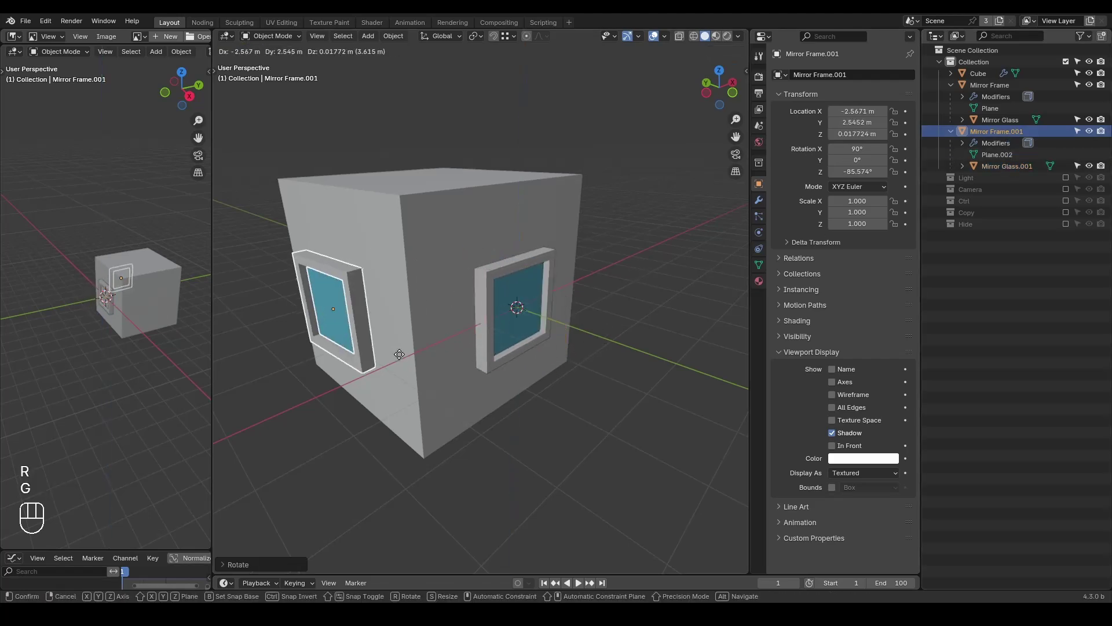
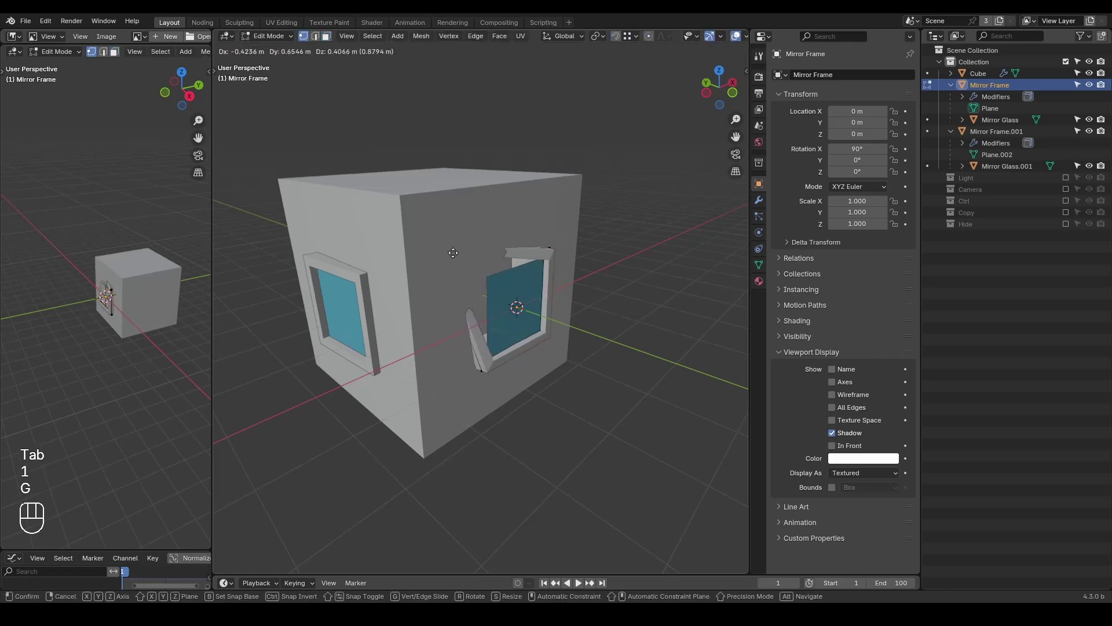
key("Tab")
left_click(1002, 172)
key("x")
Move Mirror Frame.001 onto the cube's left face and rotate it about -83° around Z
left_click(989, 92)
left_click(995, 124)
key("alt+d")
key("g")
key("r")
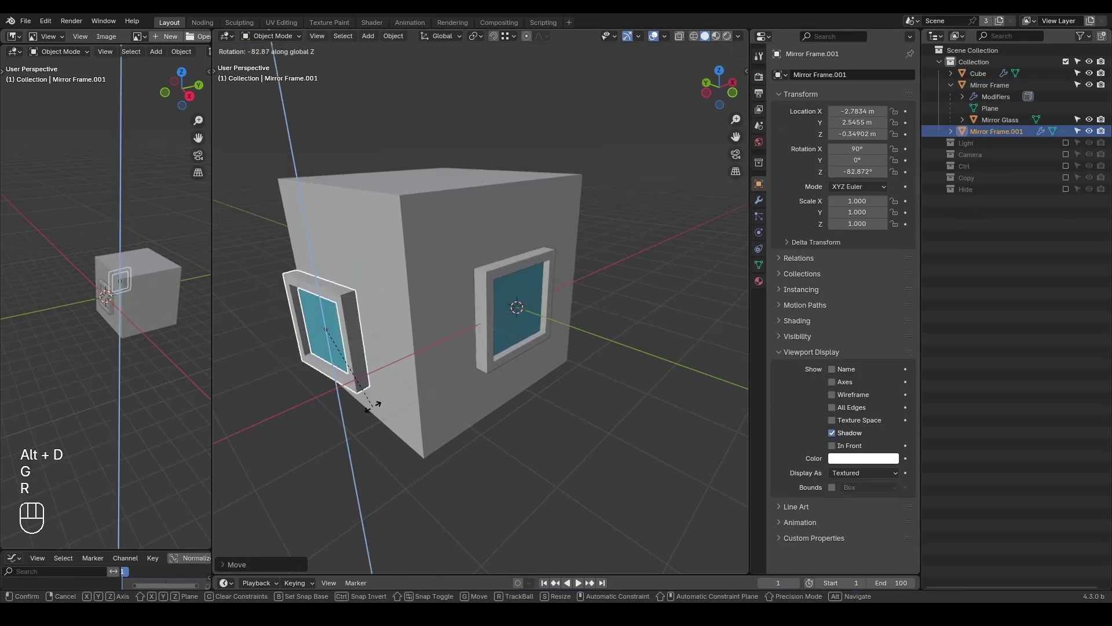
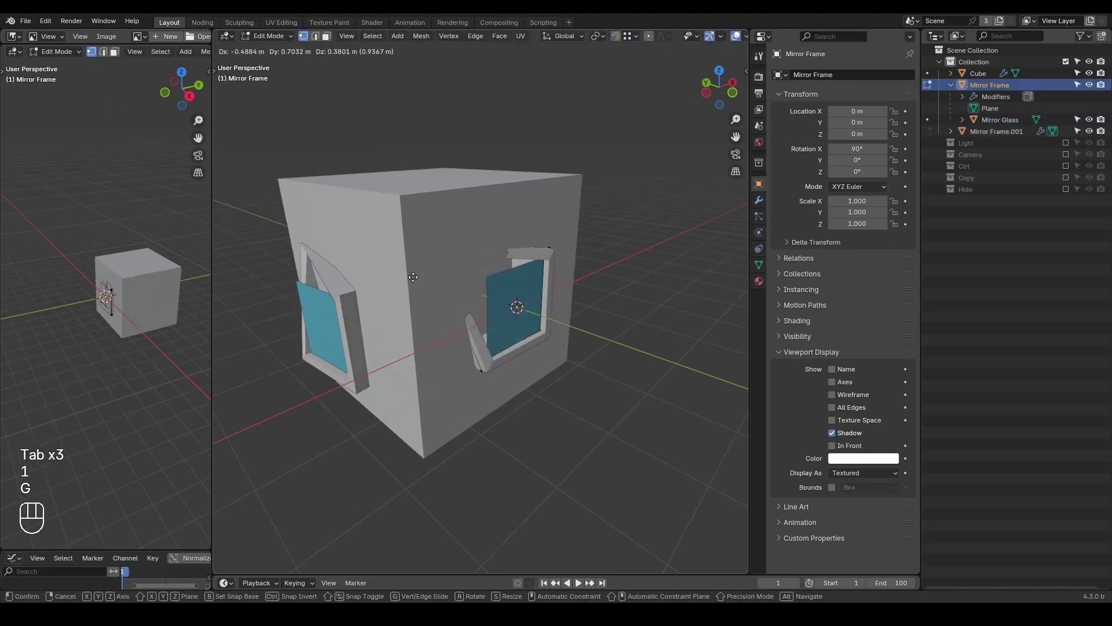
Undo the stray edit and add a cube scaled into a thin vertical bar in the front window
key("Tab")
key("ctrl+z")
key("ctrl+z")
key("Tab")
key("shift+a")
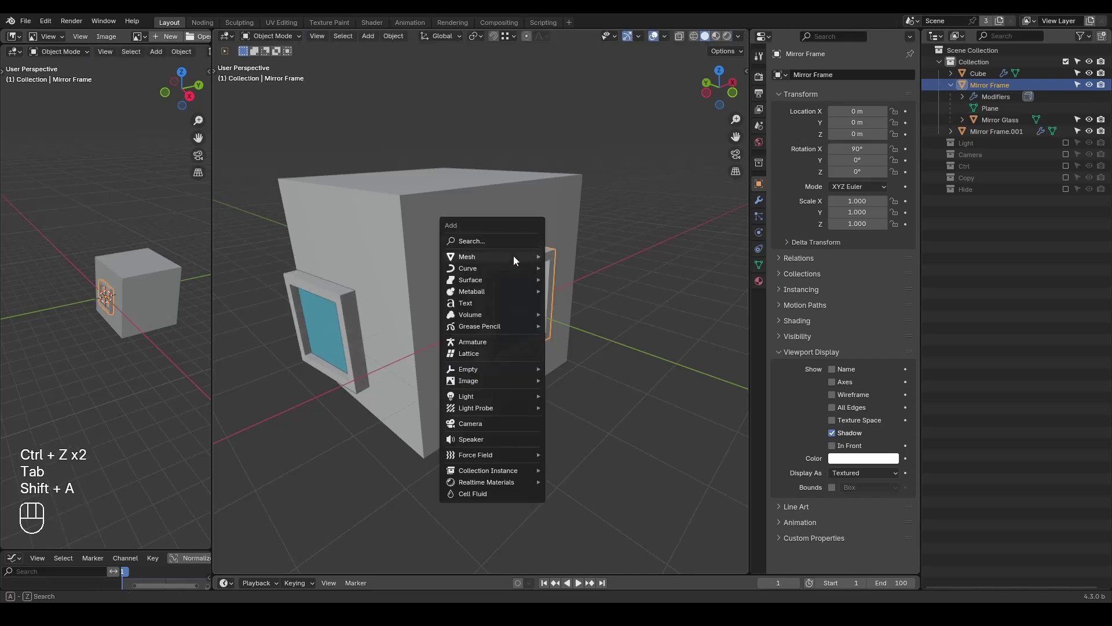
key("Tab")
key("s")
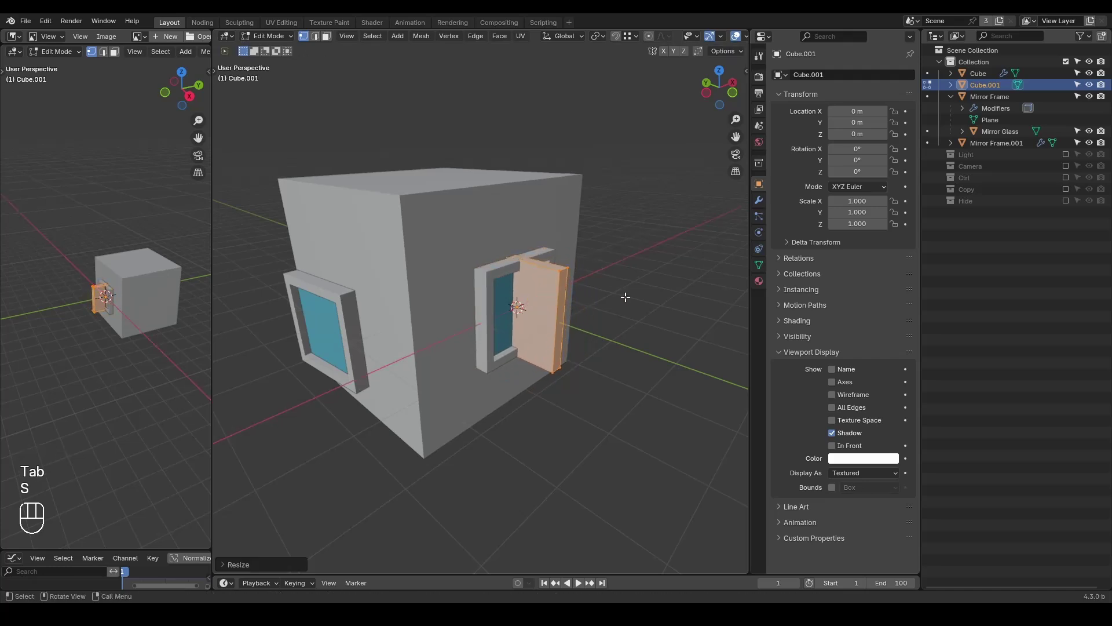
key("s")
key("Tab")
Duplicate the divider bar and rotate it around Z into the side window
key("shift+d")
key("g")
key("r")
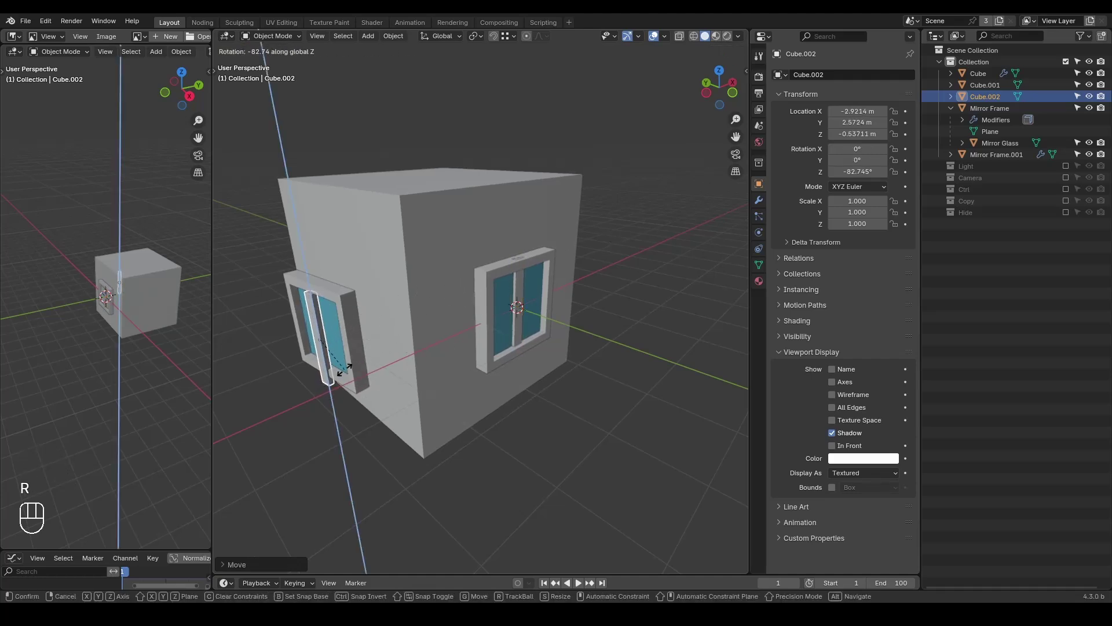
key("g")
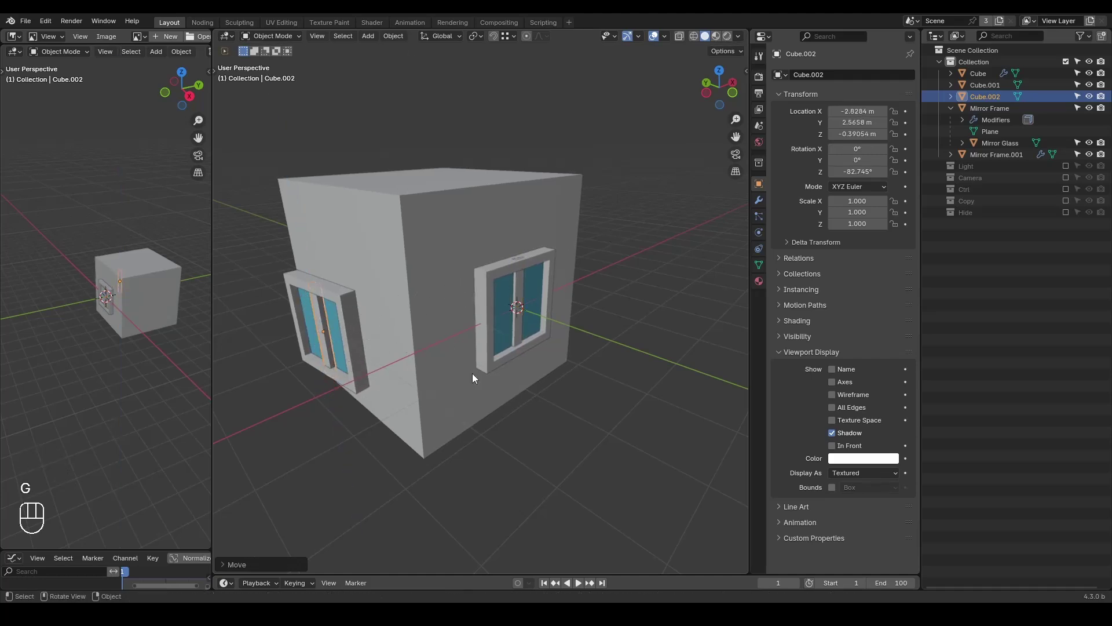
key("ctrl+shift+alt+w")
key("ctrl+shift+alt+q")
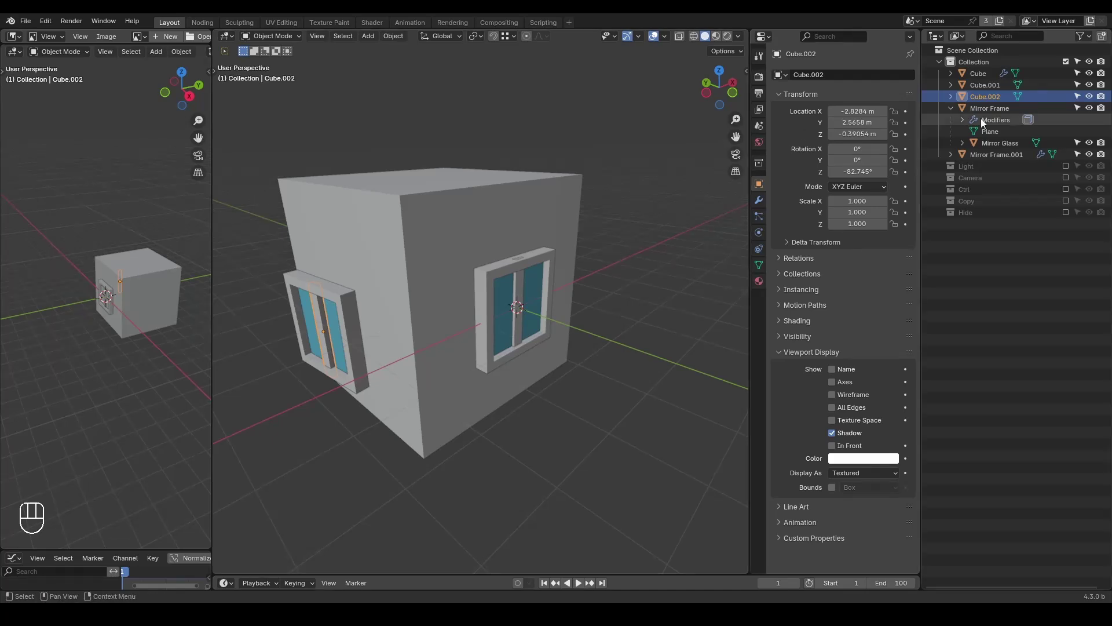
Delete the side window's divider bar Cube.002 and create a new Window collection
key("x")
left_click(1030, 298)
key("c")
left_click(996, 221)
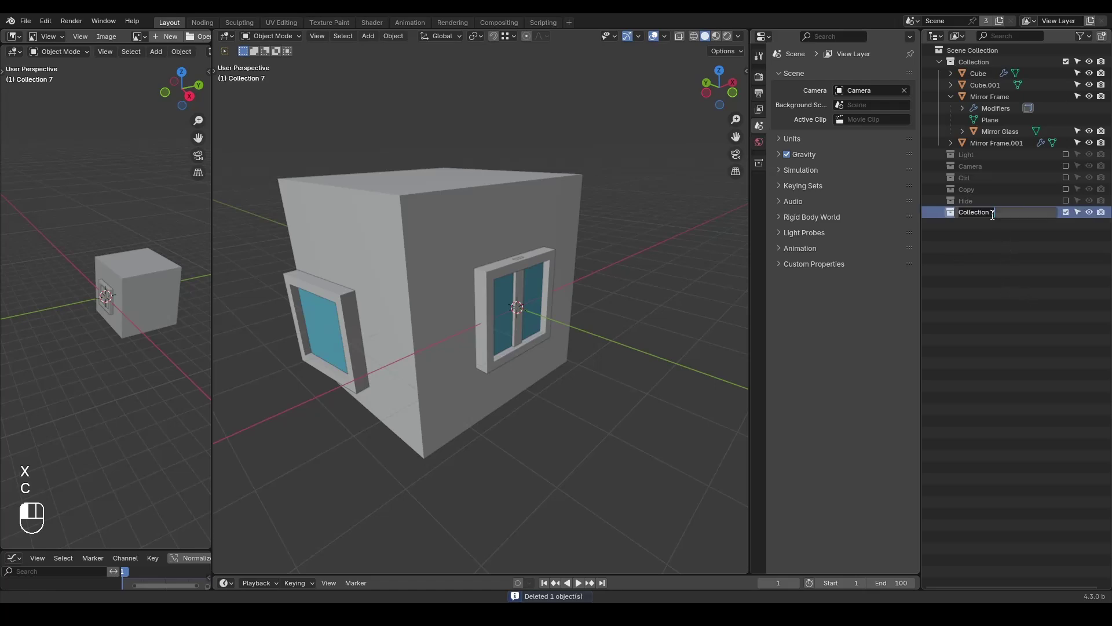
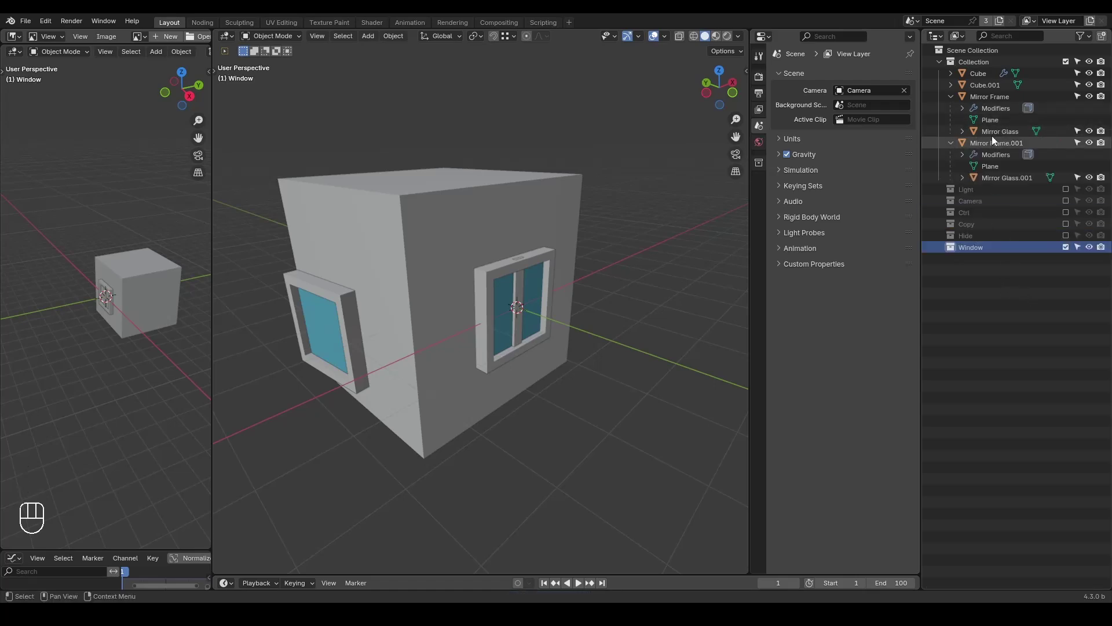
Move Mirror Frame and Cube.001 into the Window collection and delete Mirror Frame.001
left_click(1004, 135)
left_click_drag(996, 104, 994, 150)
left_click(1006, 106)
left_click(1011, 134)
key("x")
left_click(1002, 92)
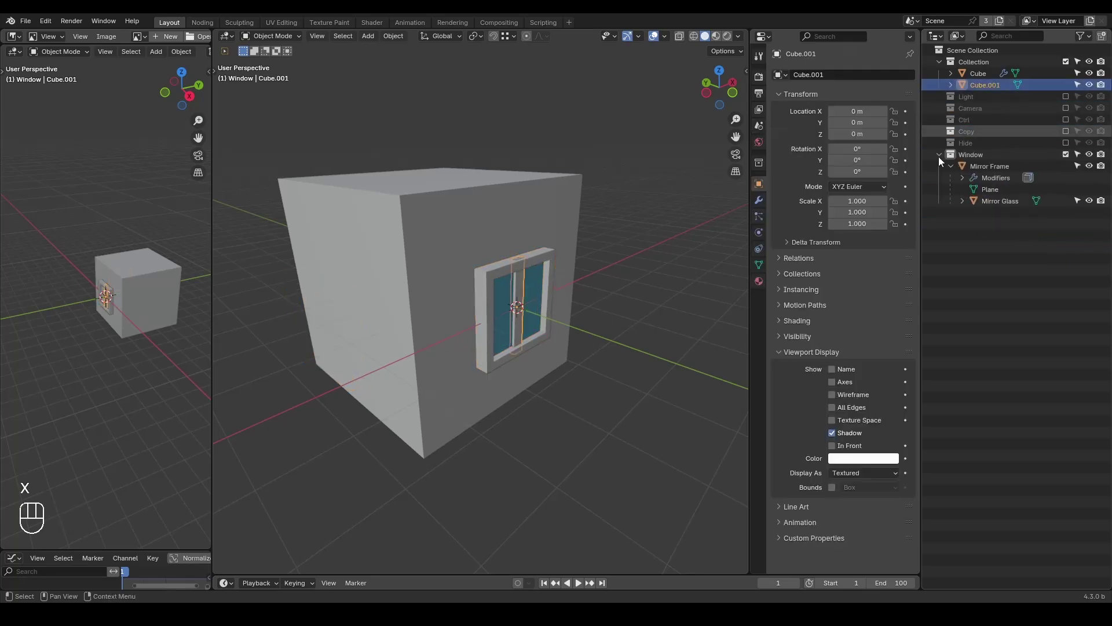
left_click_drag(982, 93, 987, 156)
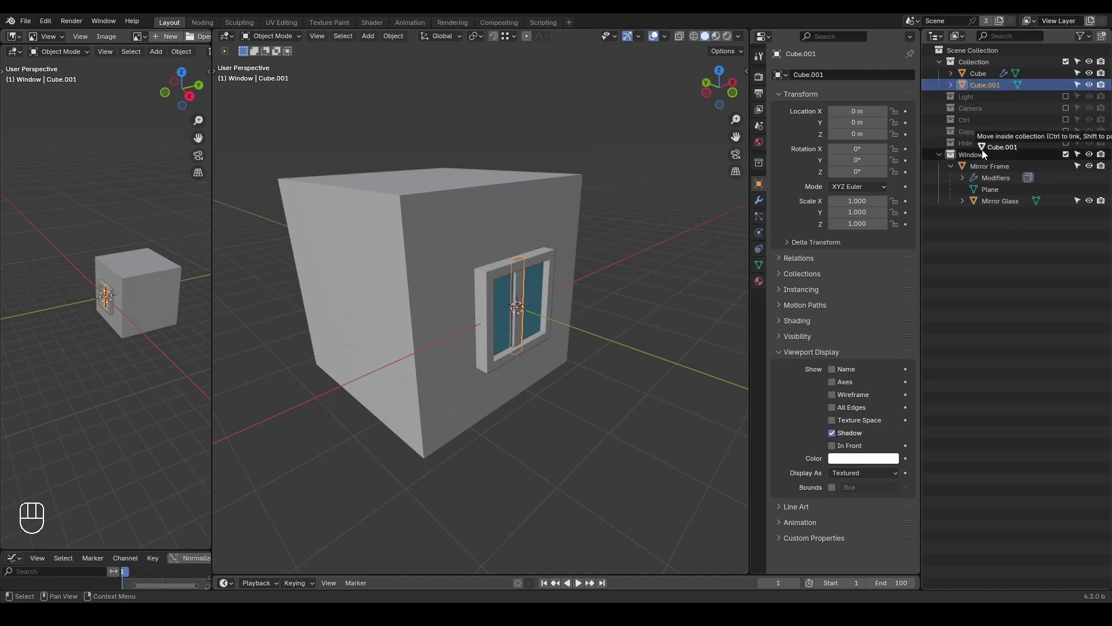
Place the Window collection as an instance in the viewport and exclude the original collection
left_click(991, 147)
left_click_drag(991, 147, 924, 165)
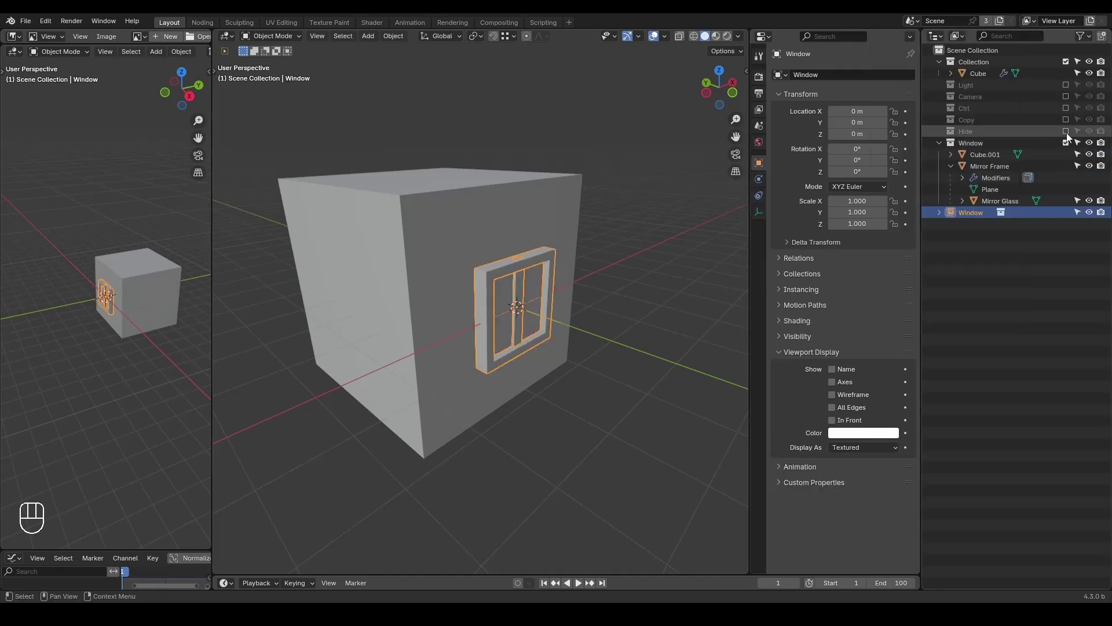
left_click(1069, 145)
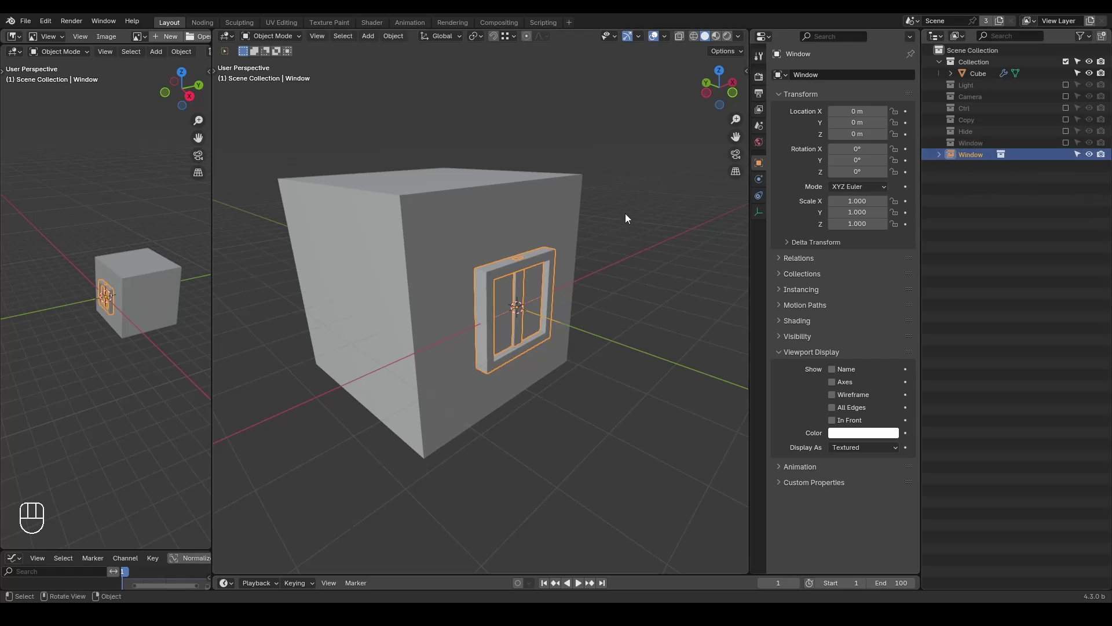
Duplicate the Window instance, rotate it around Z and place it on the cube's left face
key("shift+d")
key("r")
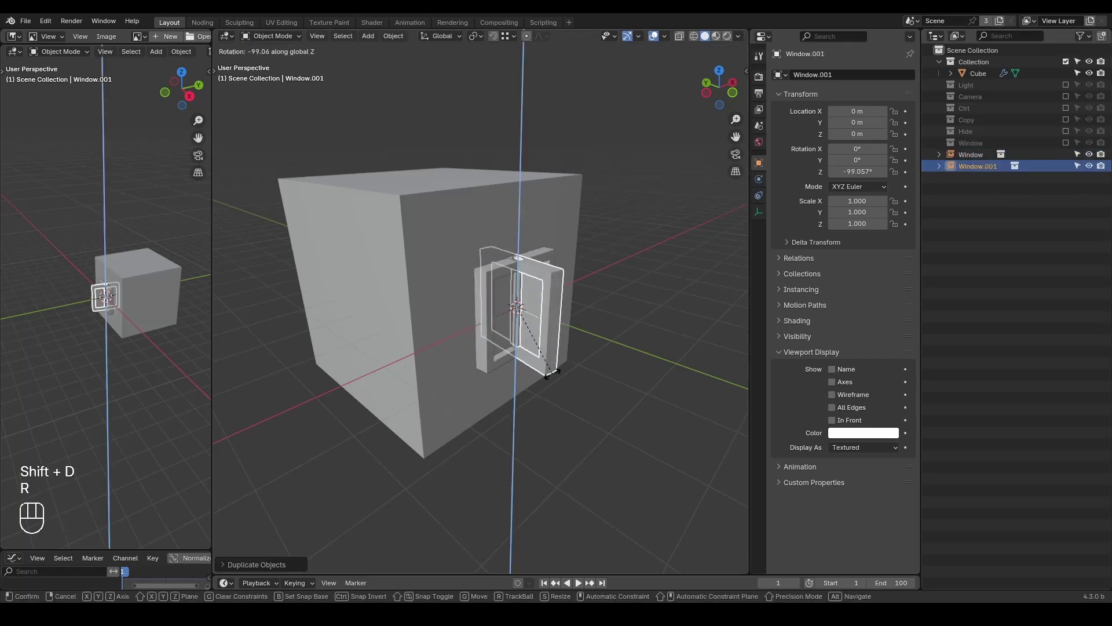
key("g")
key("r")
key("g")
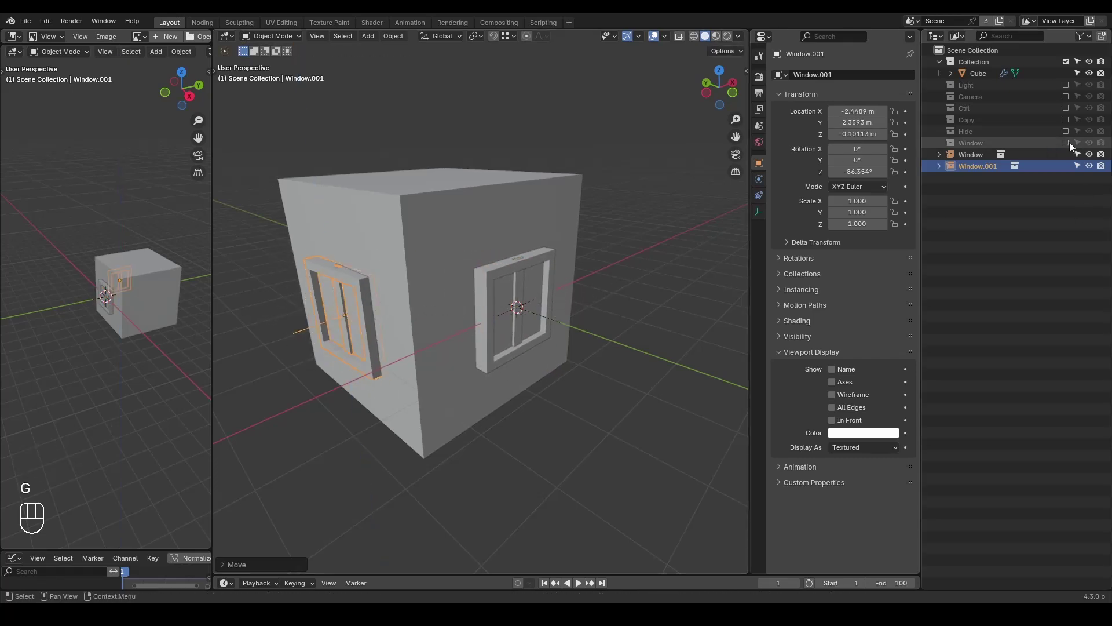
Re-include the Window collection and raise the divider bar about 0.9 m above the frame
left_click(1066, 144)
left_click(990, 157)
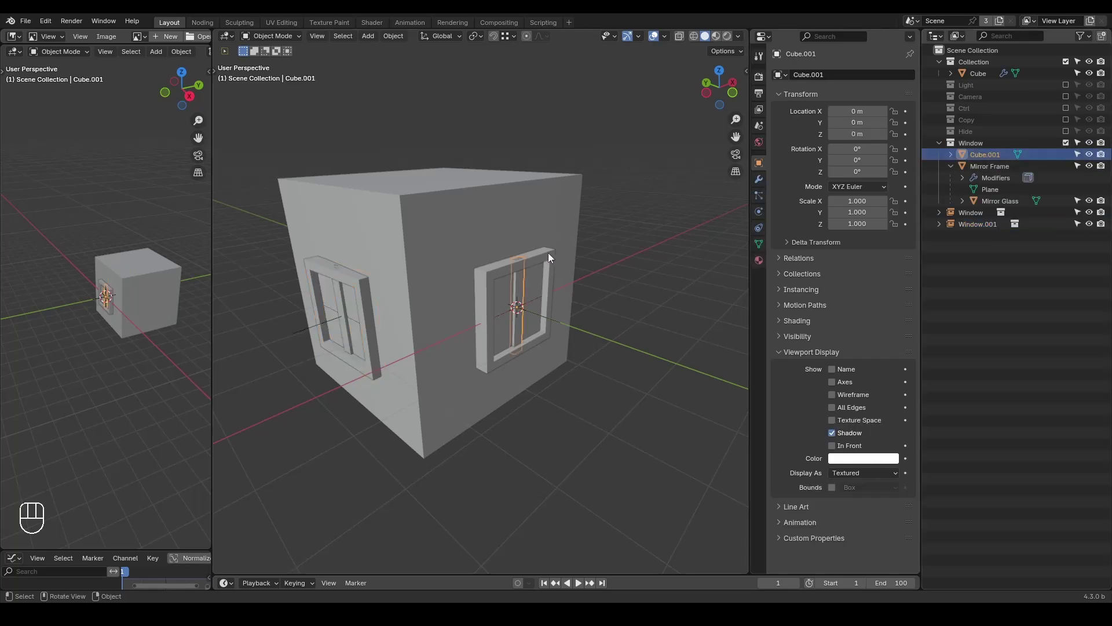
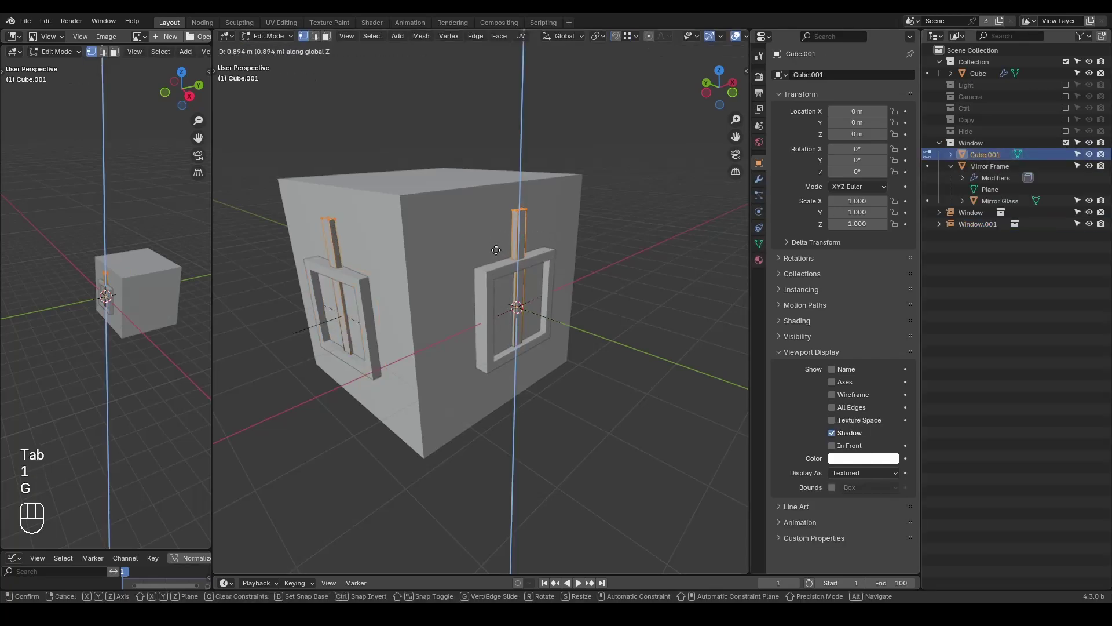
key("Tab")
left_click(1066, 148)
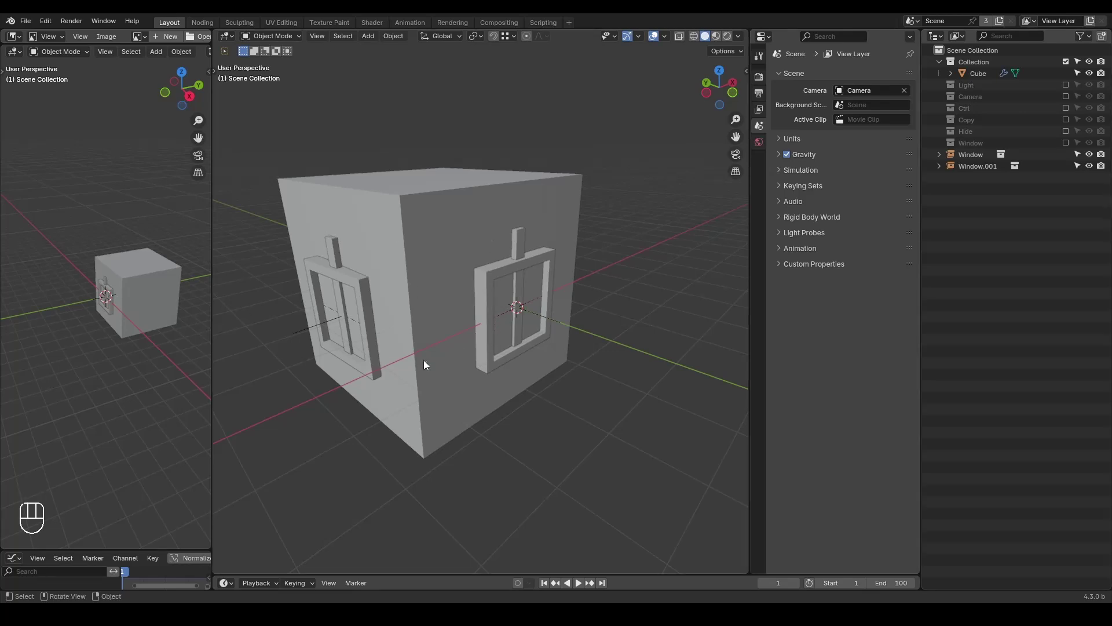
Select the right-wall Window instance, re-enable the Window collection and select Mirror Frame and Glass
left_click_drag(507, 343, 422, 370)
middle_click(470, 363)
left_click_drag(461, 375, 461, 376)
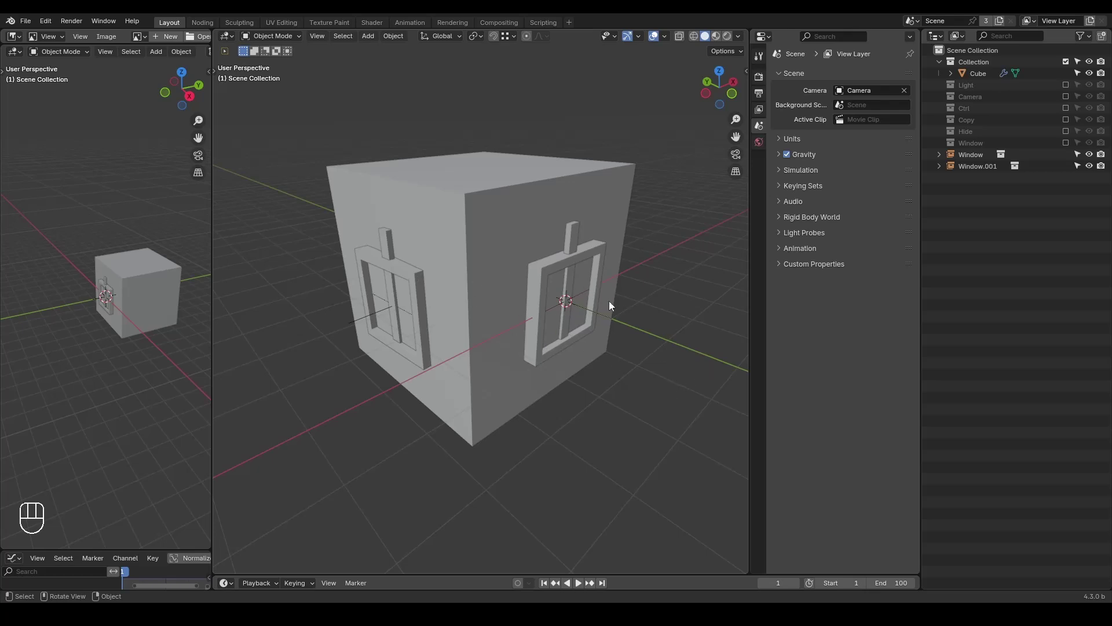
key("ctrl+shift+alt+w")
key("ctrl+shift+alt+q")
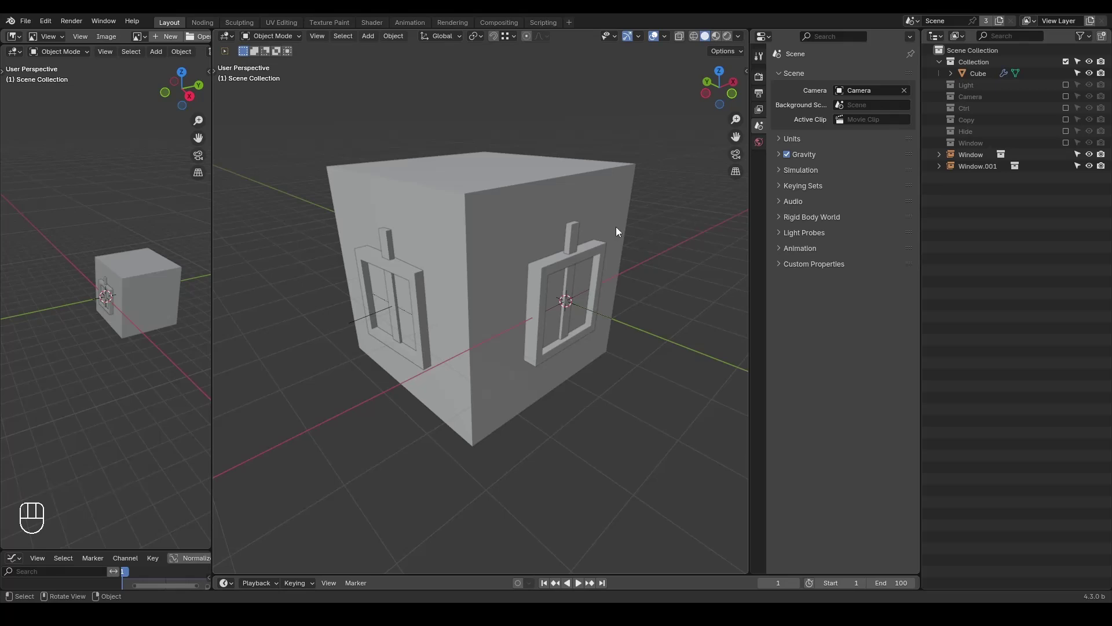
left_click(578, 242)
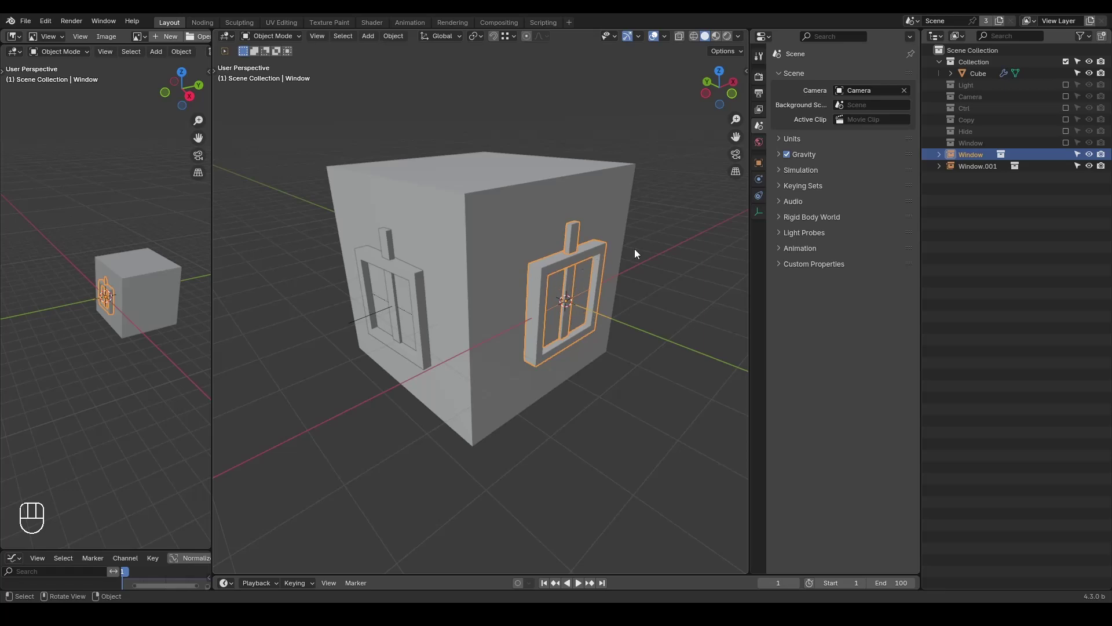
left_click(1067, 146)
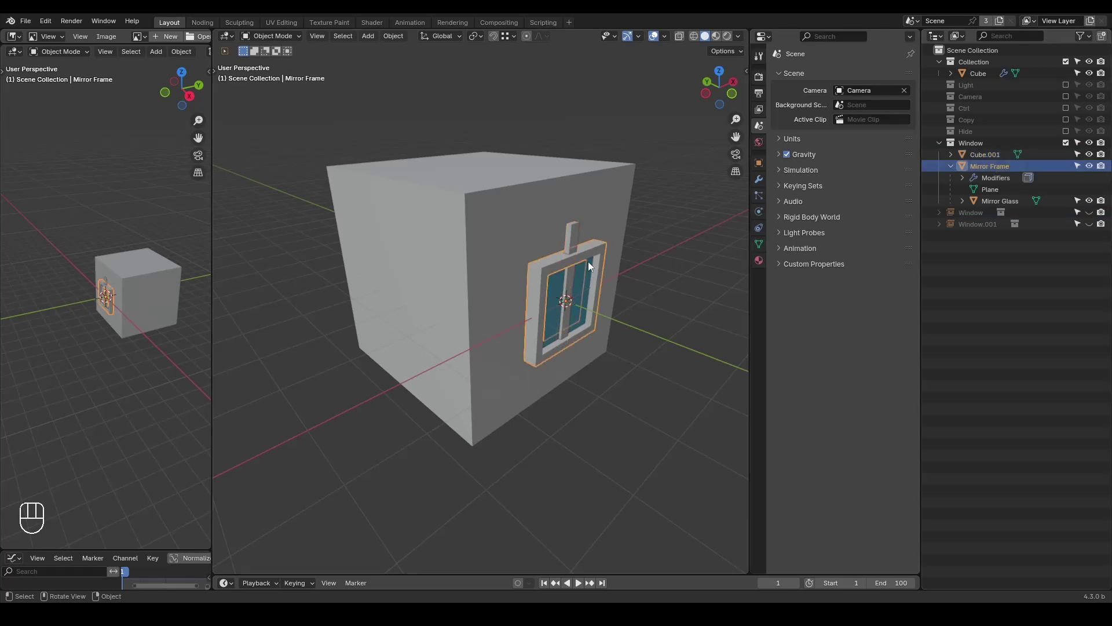
left_click_drag(976, 158, 608, 239)
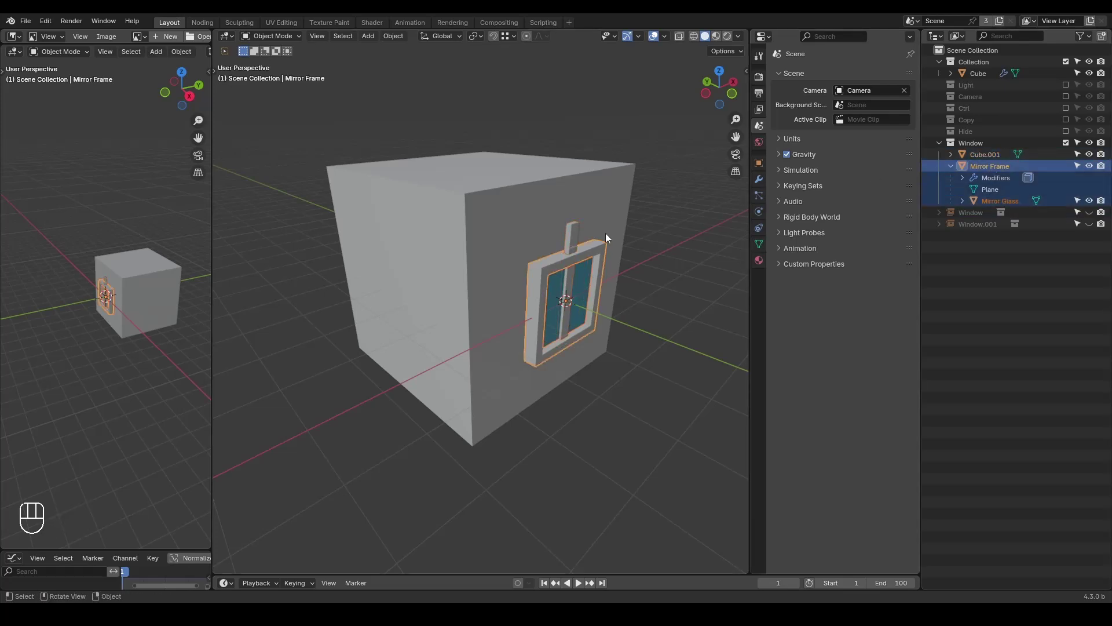
Add Cube.001 to the selection and move the window parts about 4 m along X off the cube
key("g")
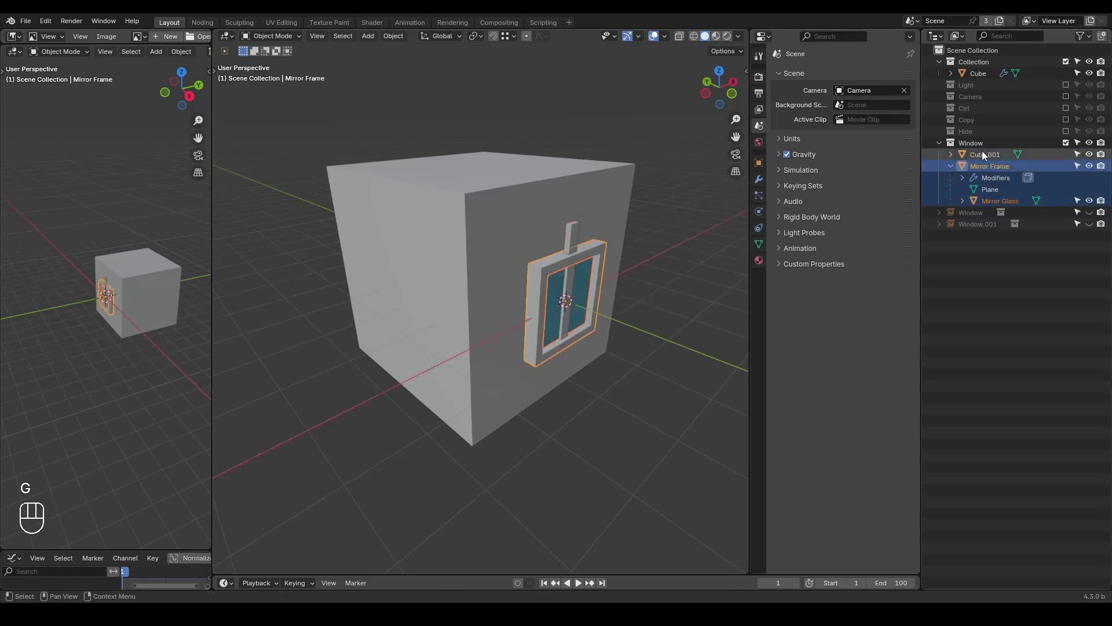
left_click(986, 155)
left_click(993, 166)
key("g")
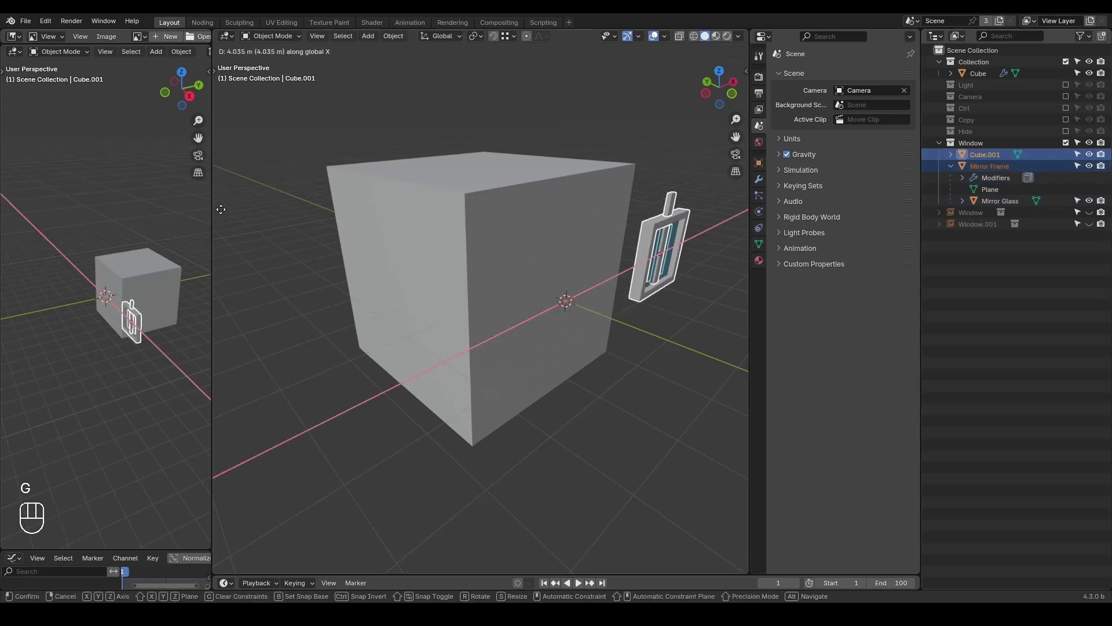
left_click_drag(426, 315, 444, 311)
key("d")
left_click(479, 283)
key("d")
key("d")
key("d")
key("d")
left_click(515, 283)
Exclude the original Window collection again and select the floating Window instance
left_click(1072, 148)
left_click(1091, 161)
key("d")
key("d")
key("d")
left_click(481, 283)
left_click(518, 281)
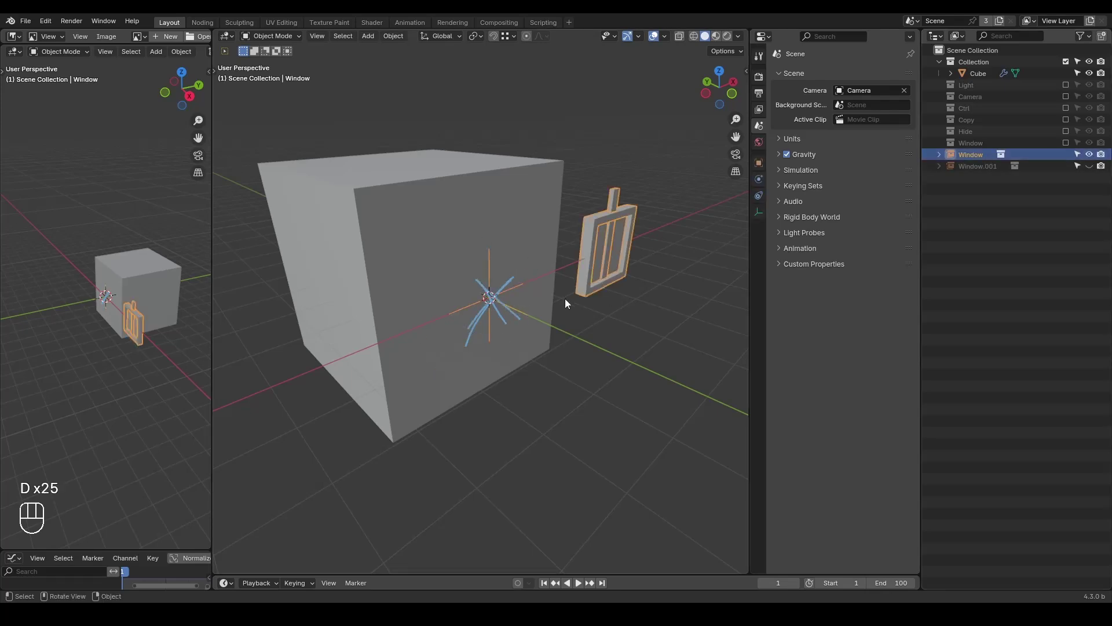
key("r")
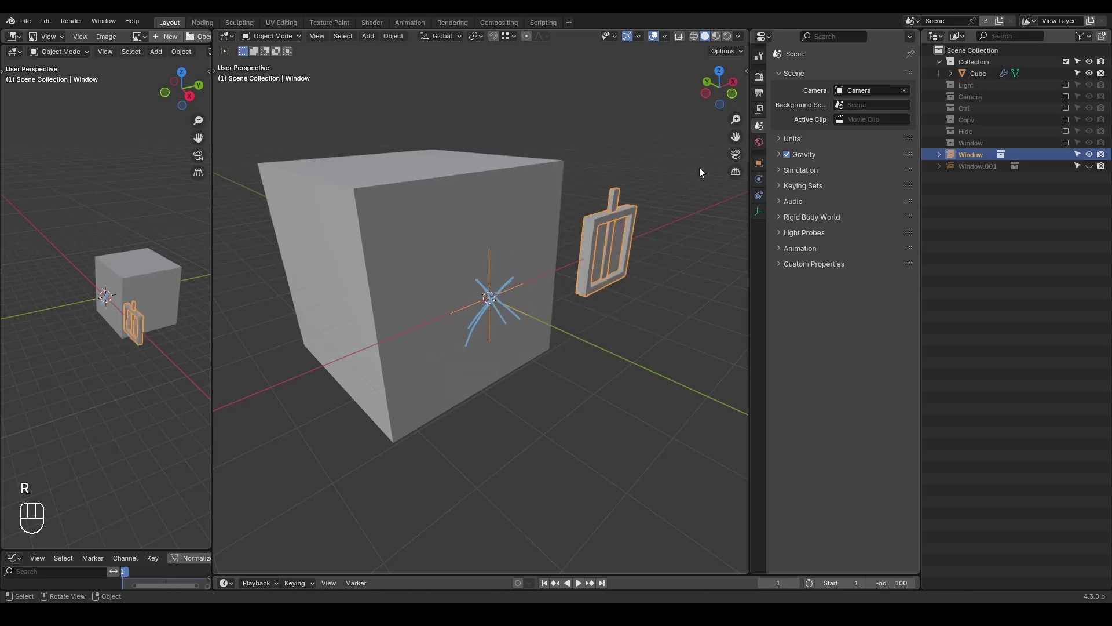
key("s")
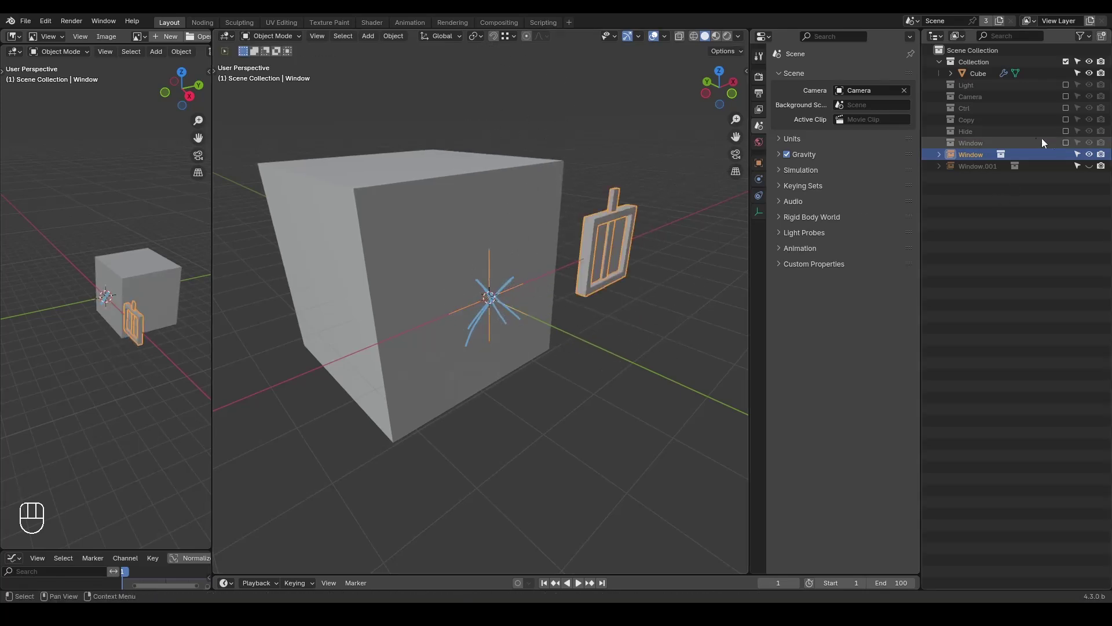
Enable the Window collection, drag its Instance Offset X and reset it to 0 m
left_click(1068, 146)
left_click_drag(986, 148, 765, 160)
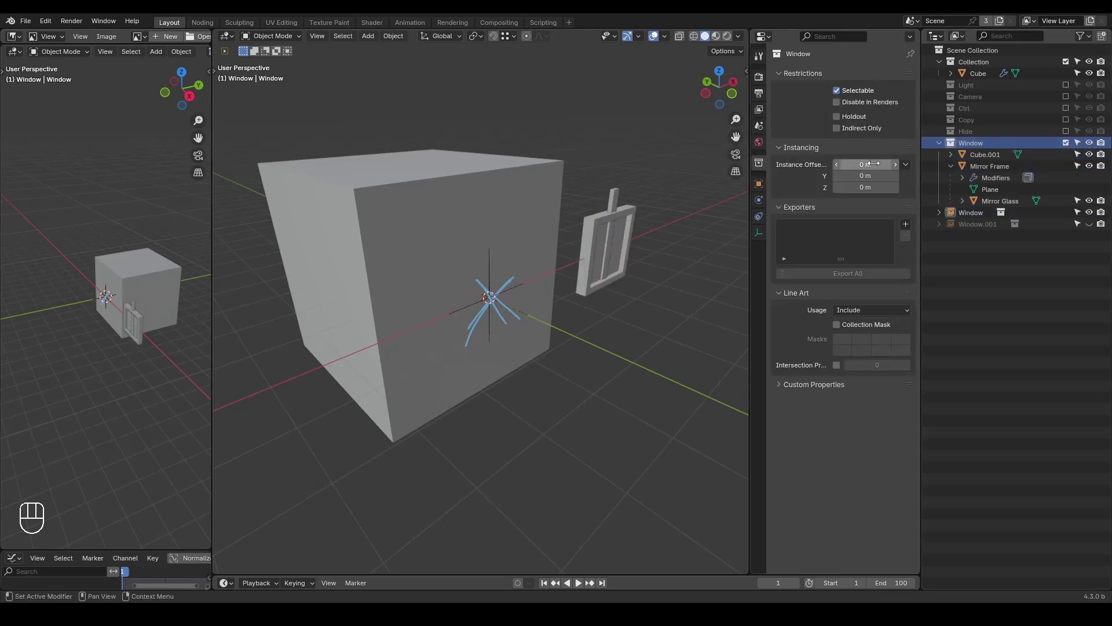
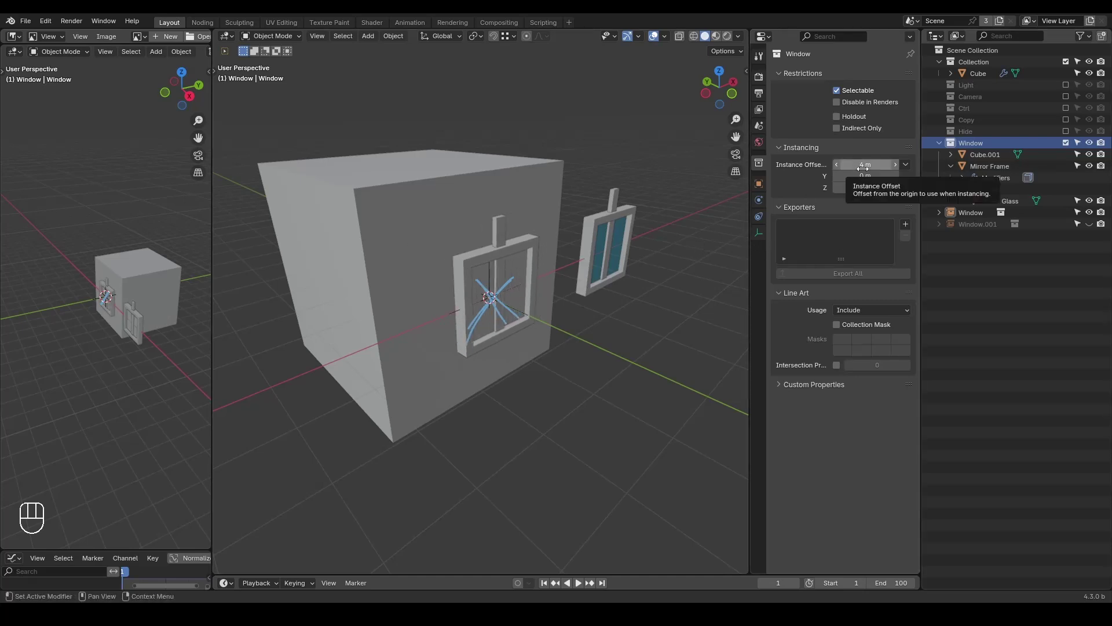
key("w")
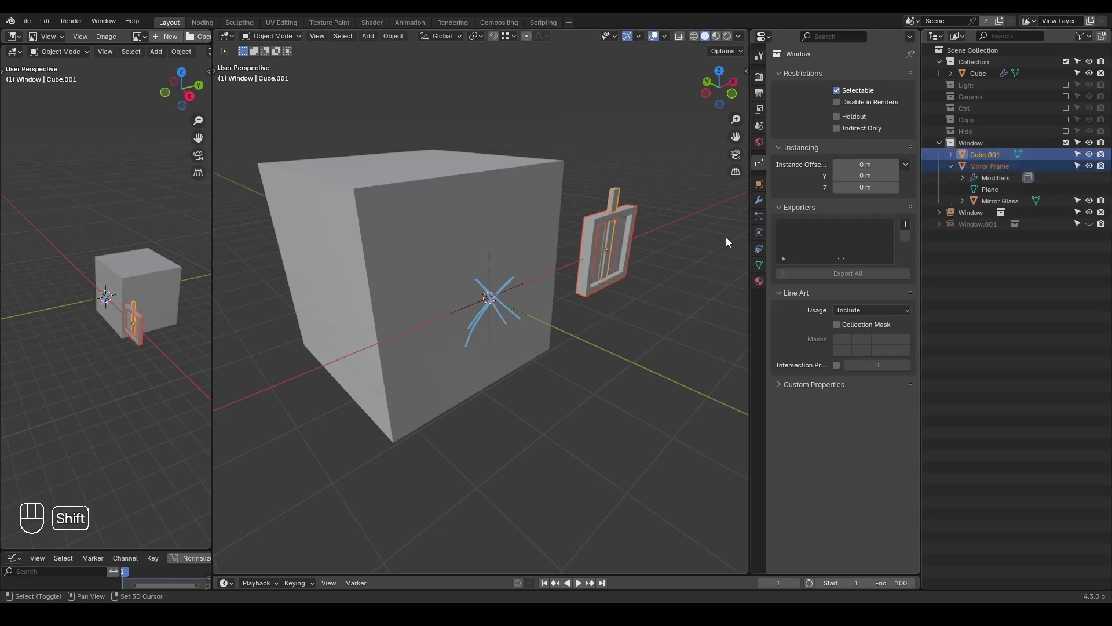
Move the window parts back along X onto the cube wall
key("g")
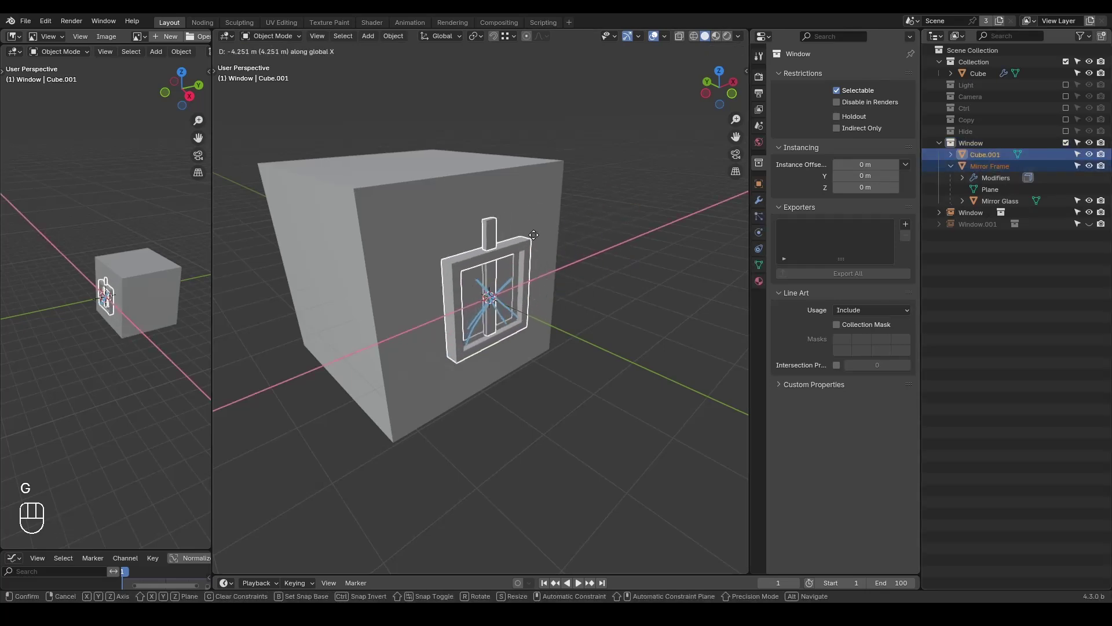
key("d")
left_click(547, 242)
key("d")
key("d")
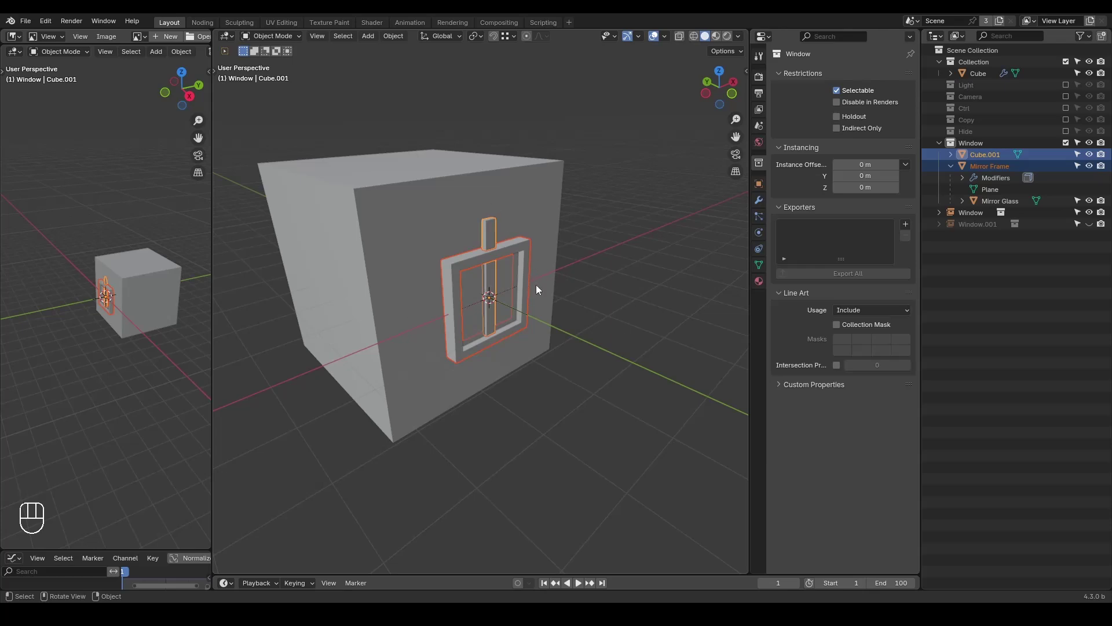
key("ctrl+shift+alt+w")
key("ctrl+shift+alt+q")
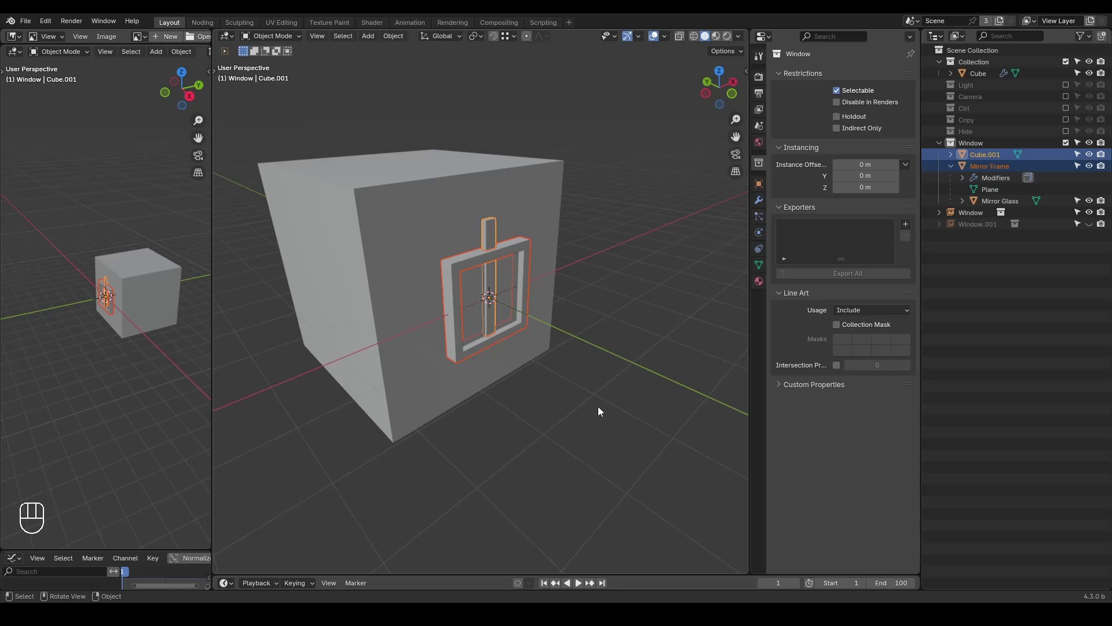
Lower the divider bar Cube.001 along Z so it sits inside the frame
left_click(493, 240)
key("Tab")
key("1")
key("g")
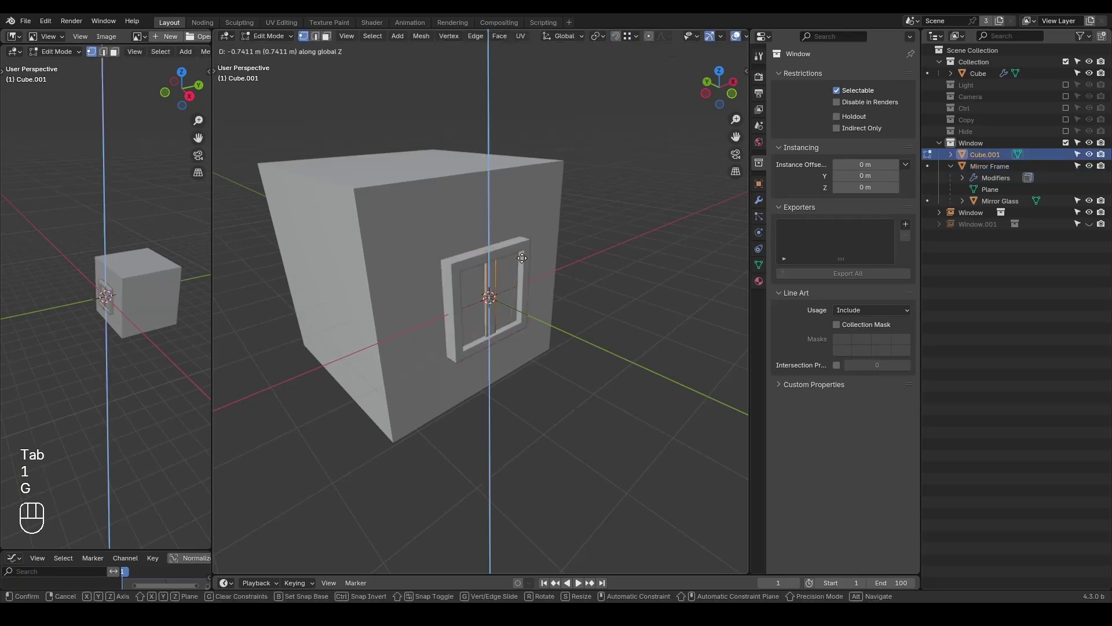
key("Tab")
left_click(1092, 221)
left_click_drag(525, 339, 499, 267)
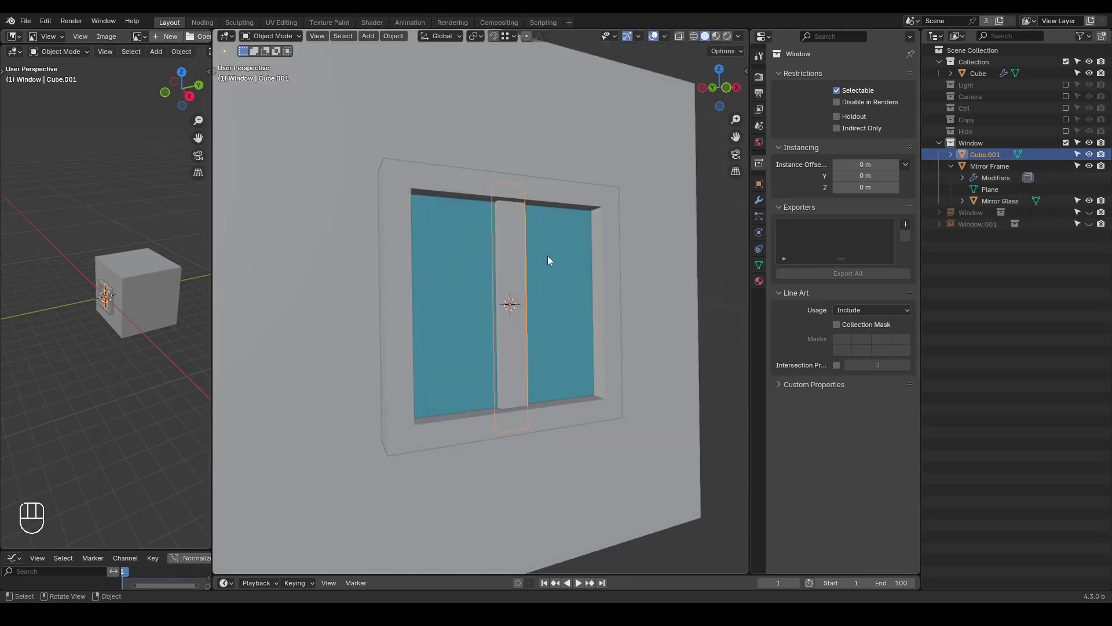
middle_click(537, 322)
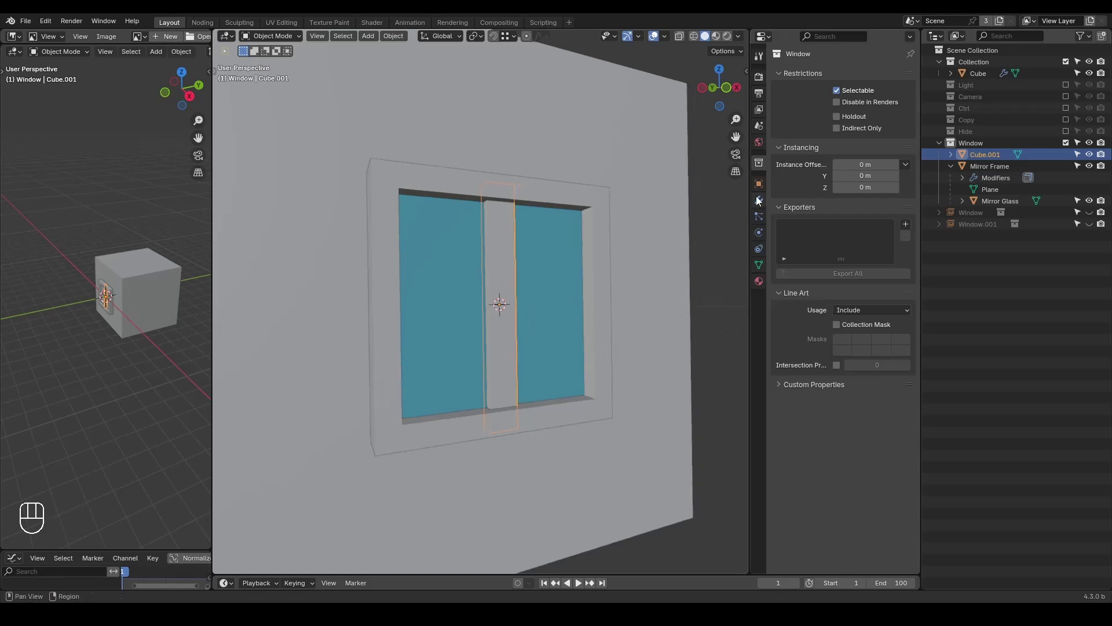
left_click_drag(809, 81, 807, 78)
Add a Mirror modifier to the bar and slide it sideways across the glass
key("r")
key("g")
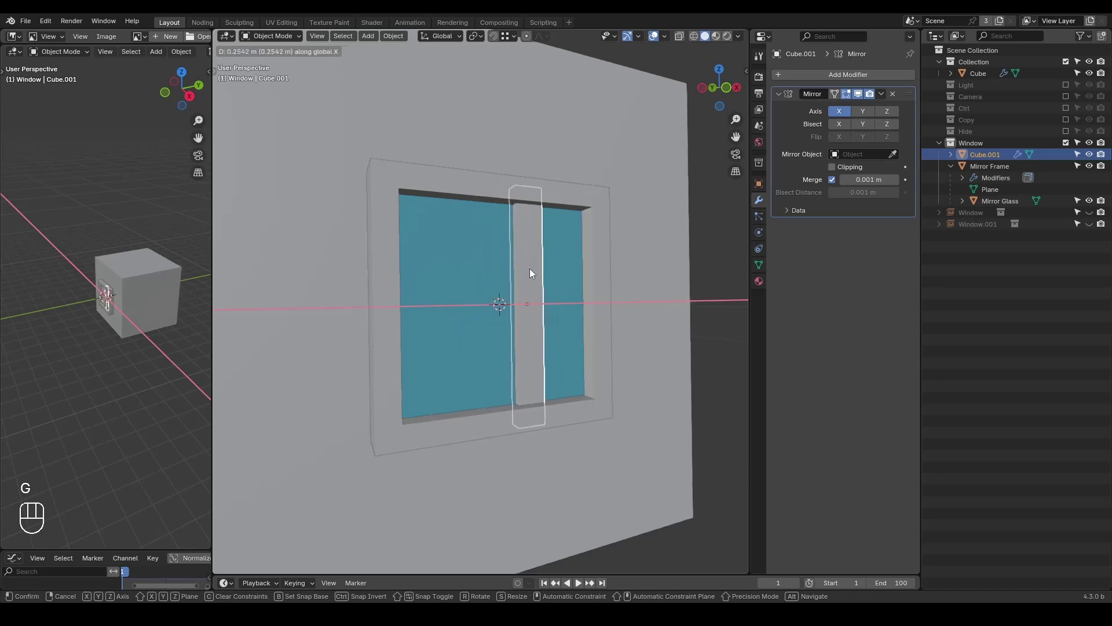
key("d")
key("d")
key("d")
left_click(495, 301)
key("d")
key("d")
key("d")
key("d")
left_click(547, 263)
In Edit Mode offset the whole bar mesh 0.307 m along X for two evenly spaced bars
key("Tab")
key("a")
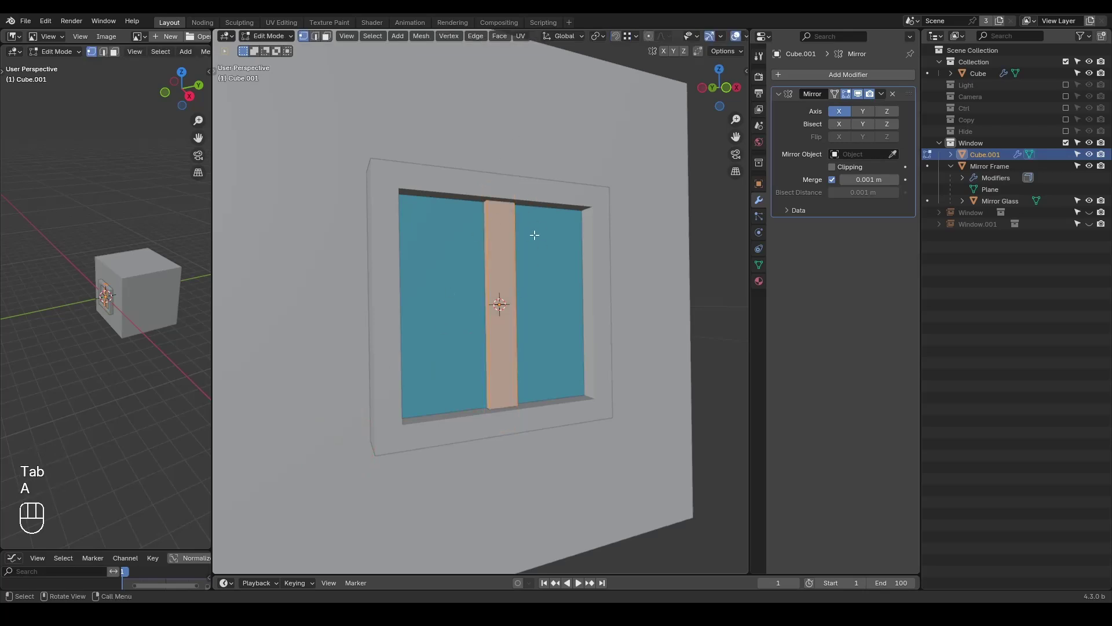
key("g")
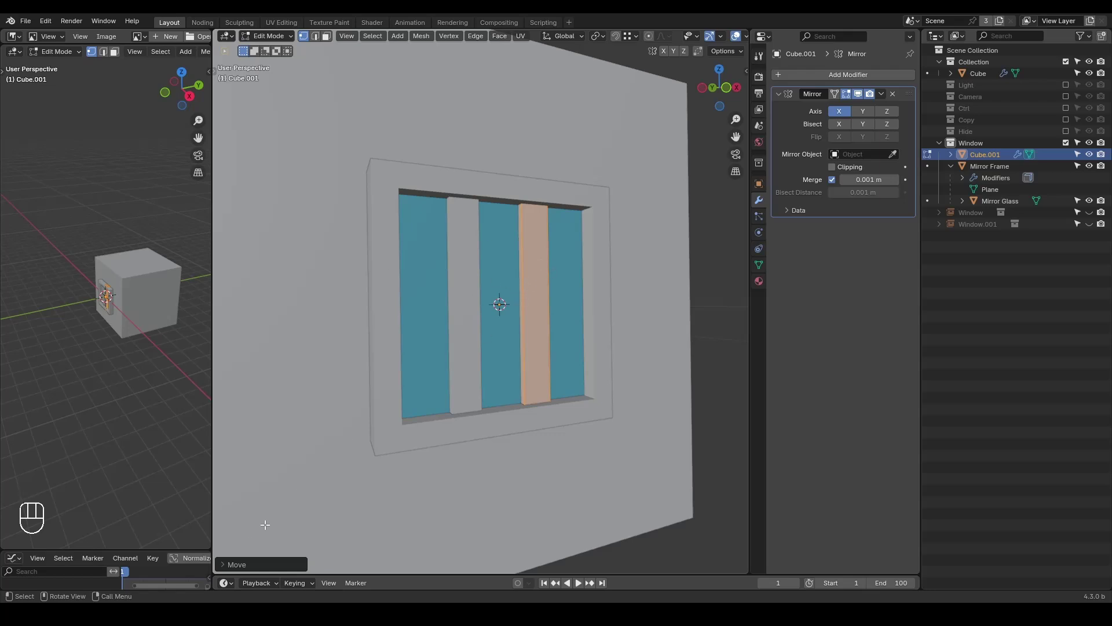
left_click(247, 563)
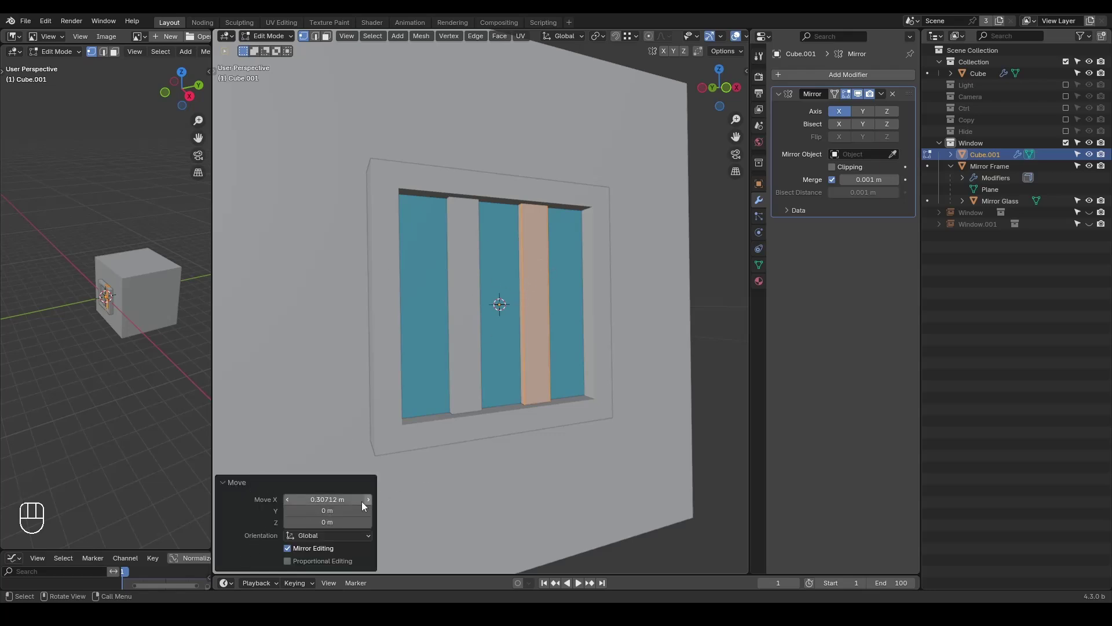
left_click(263, 493)
left_click(250, 487)
Check the bar's median X in the sidebar and move Cube.001 to the centre of the window
key("Tab")
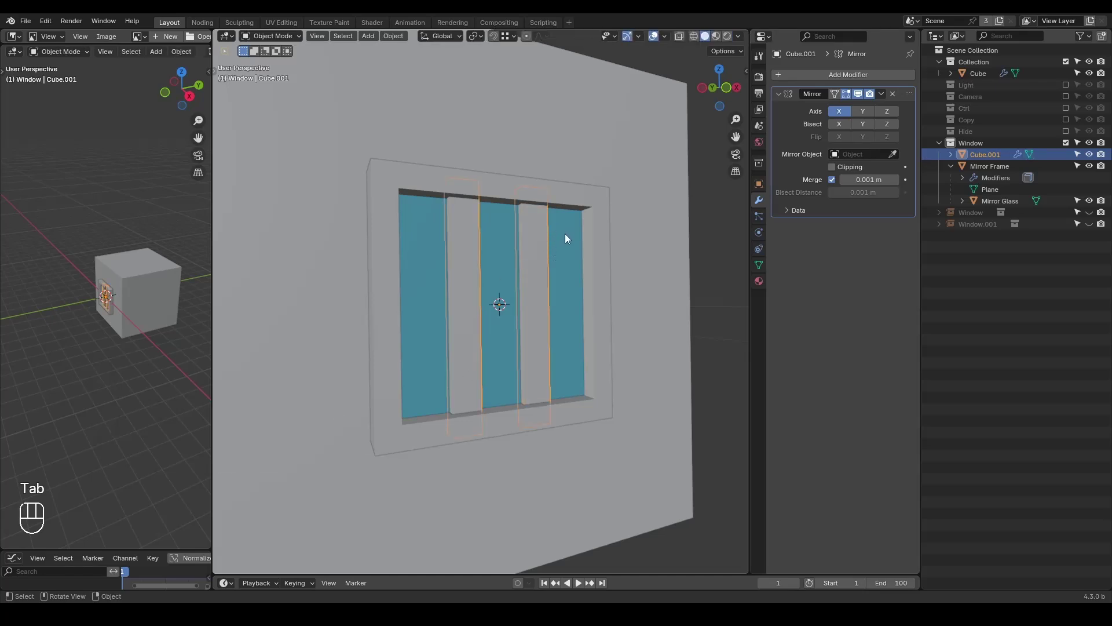
key("Tab")
key("a")
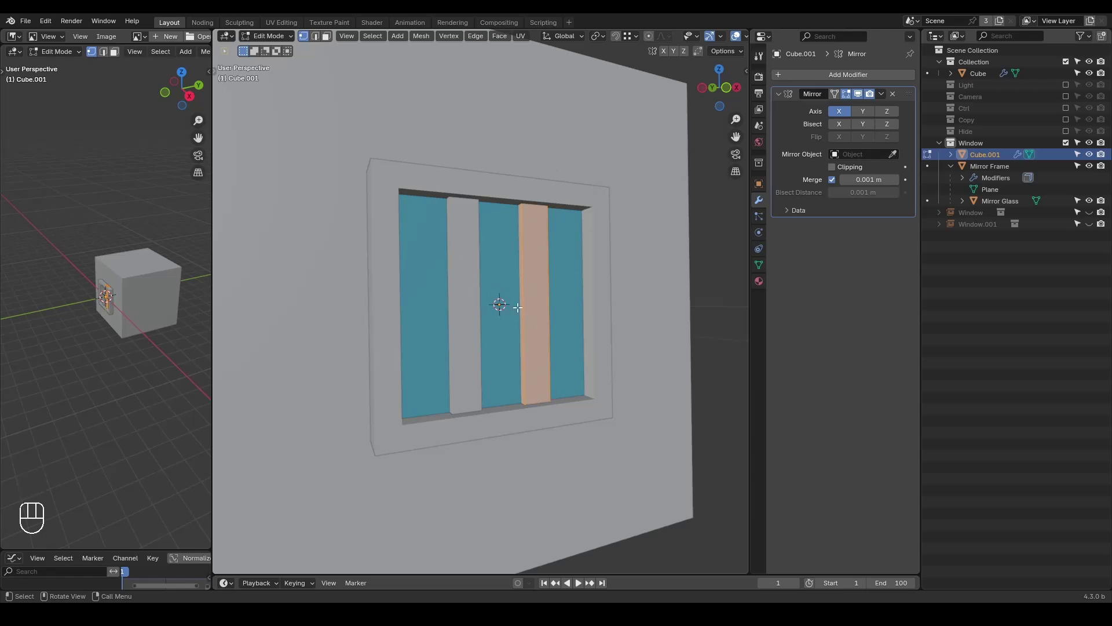
key("n")
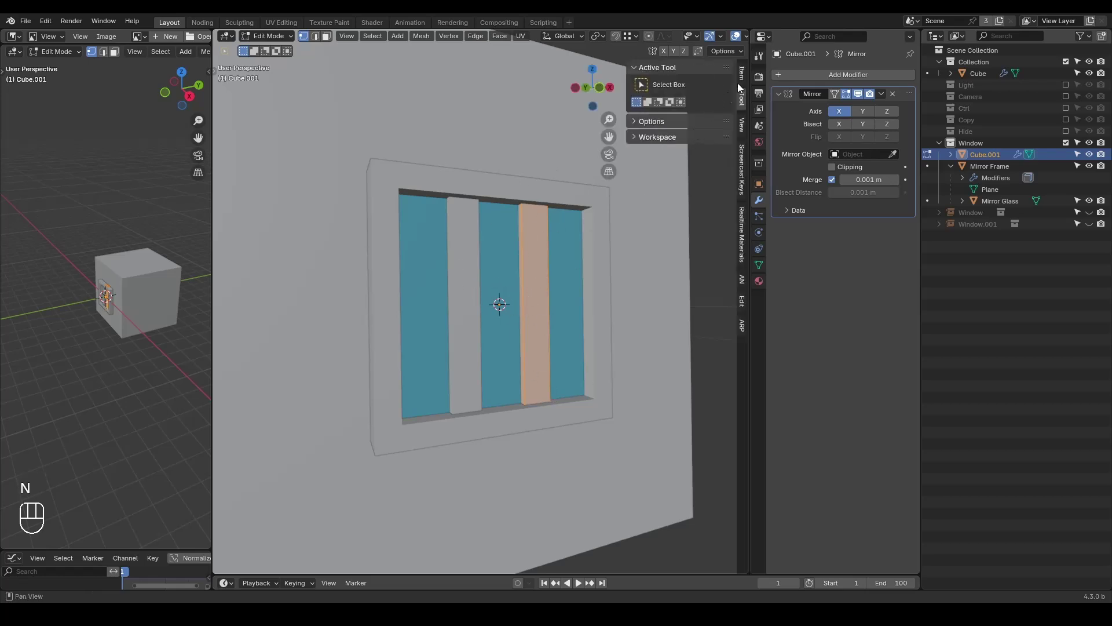
left_click(745, 83)
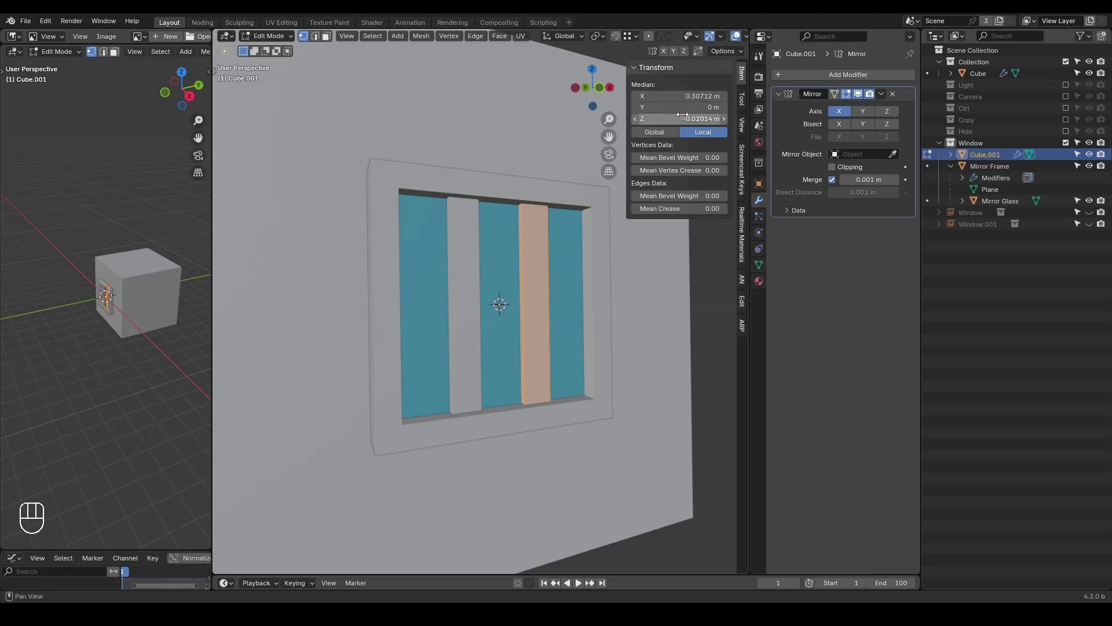
key("n")
key("Tab")
key("Tab")
key("Tab")
left_click_drag(571, 270, 644, 281)
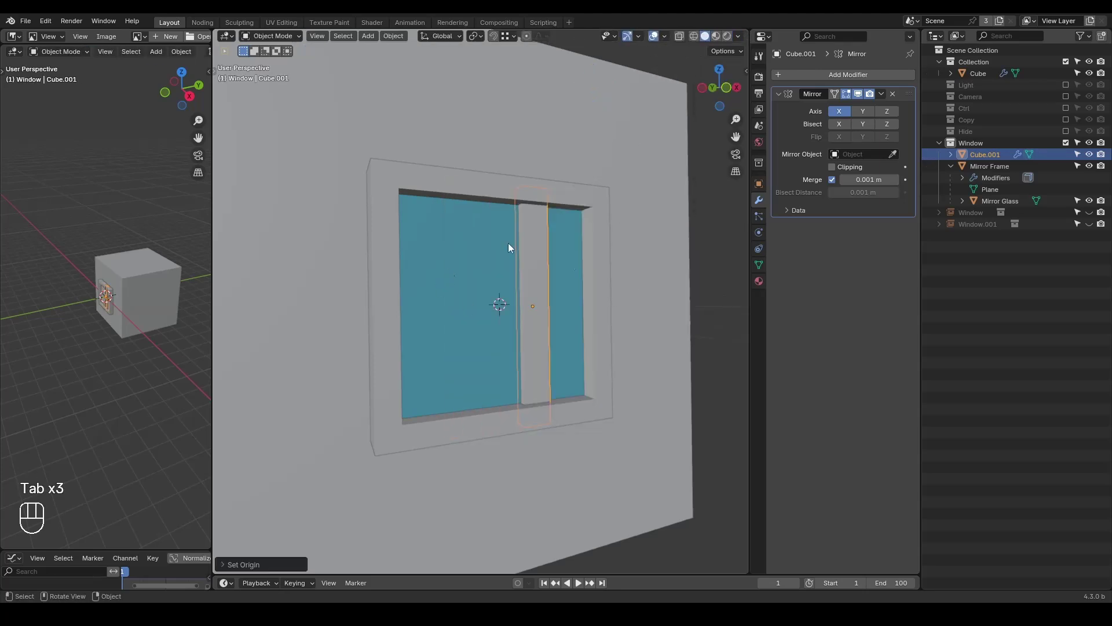
Pick Mirror Frame as the bar's mirror object and move the bar off-centre so it splits into two symmetric bars
key("alt+g")
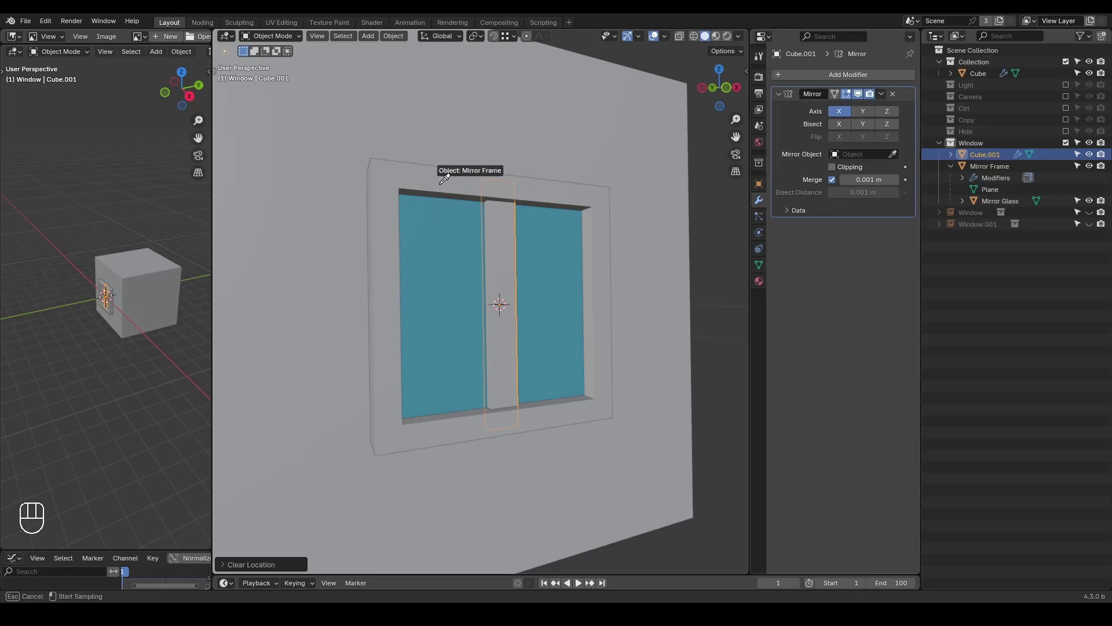
key("g")
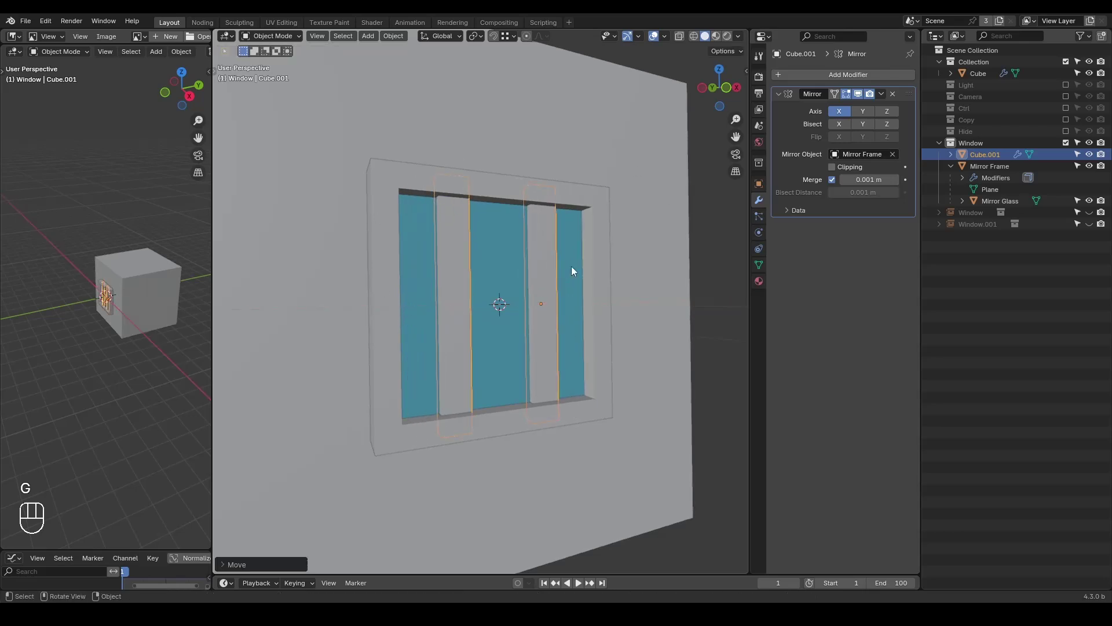
key("d")
key("d")
key("d")
left_click(535, 298)
Duplicate the bar into a new block (Cube.002) to start reshaping for a frame corner
left_click(549, 297)
key("d")
left_click(500, 204)
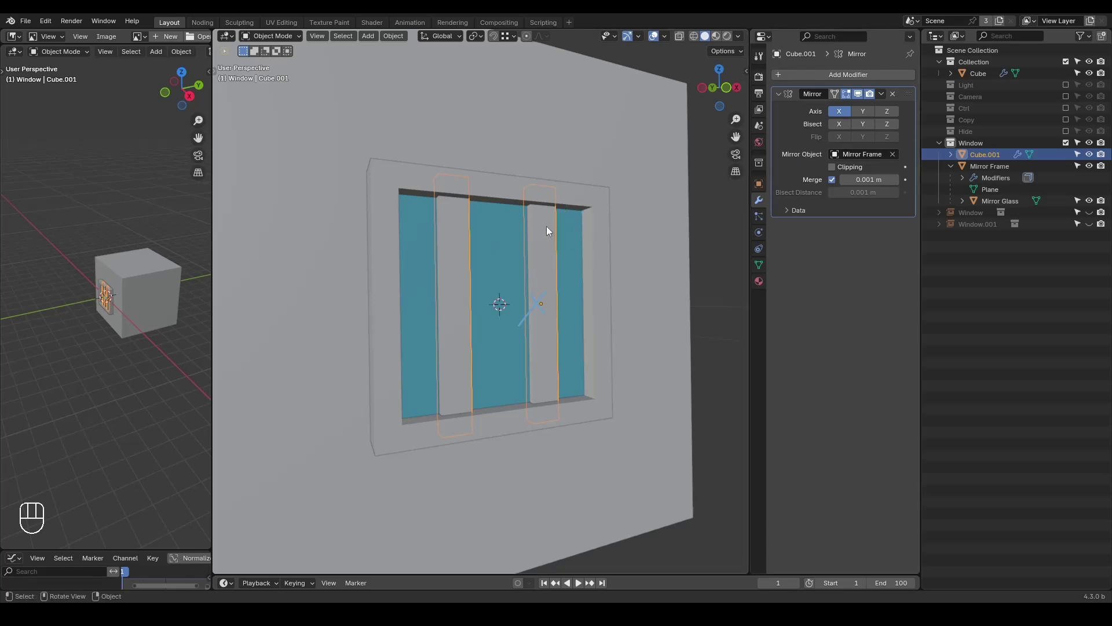
key("shift+d")
Position and scale the new block into a small top corner block mirrored across Mirror Glass
key("g")
key("Tab")
key("s")
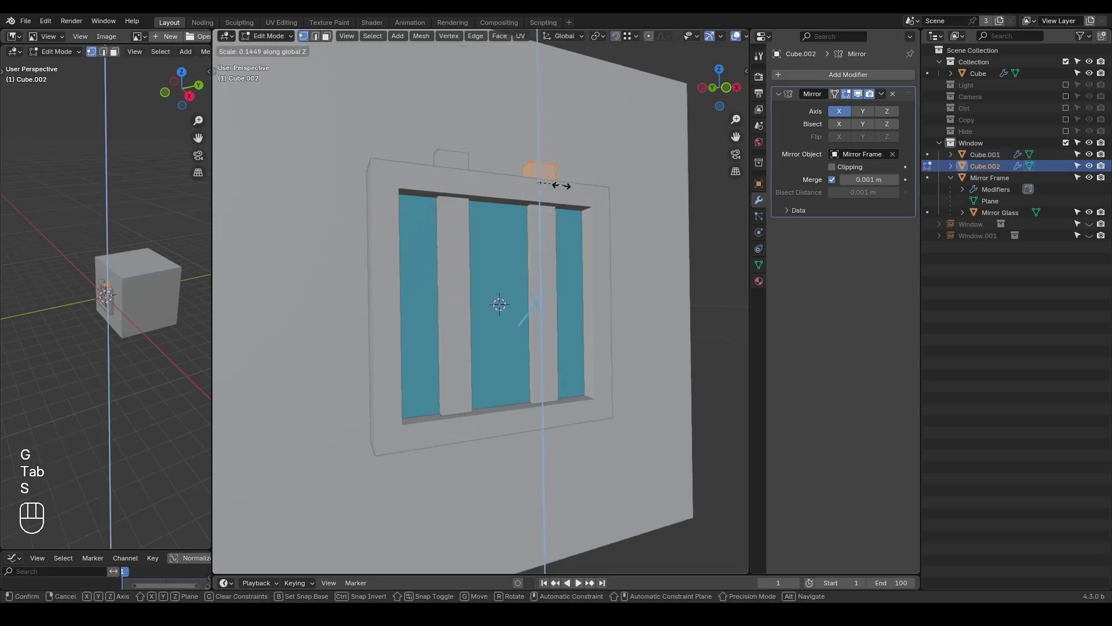
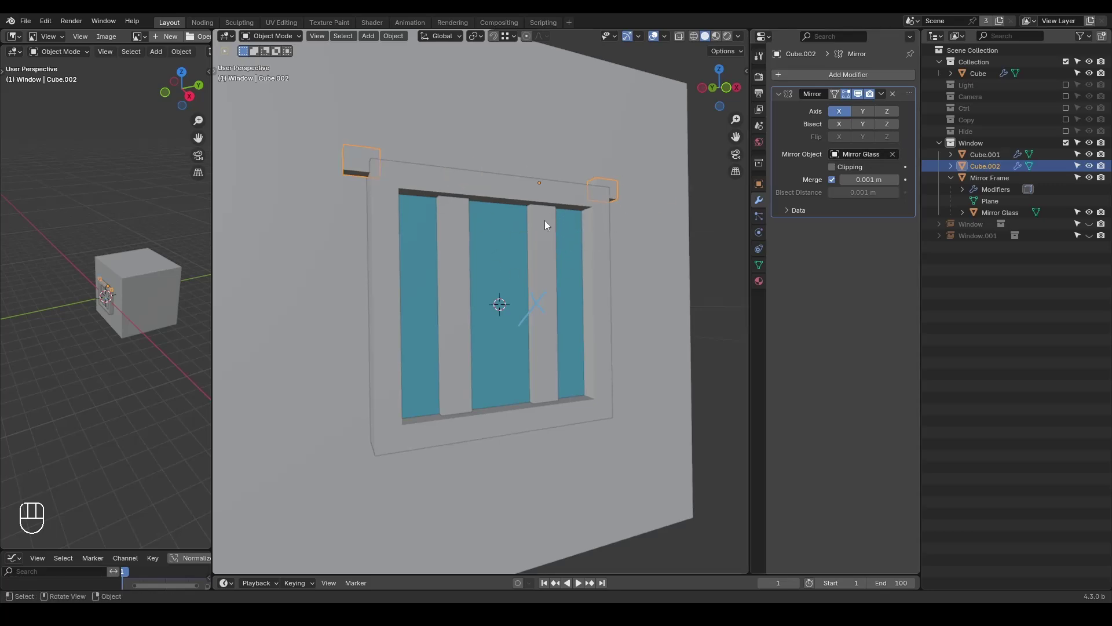
left_click(619, 190)
left_click(558, 242)
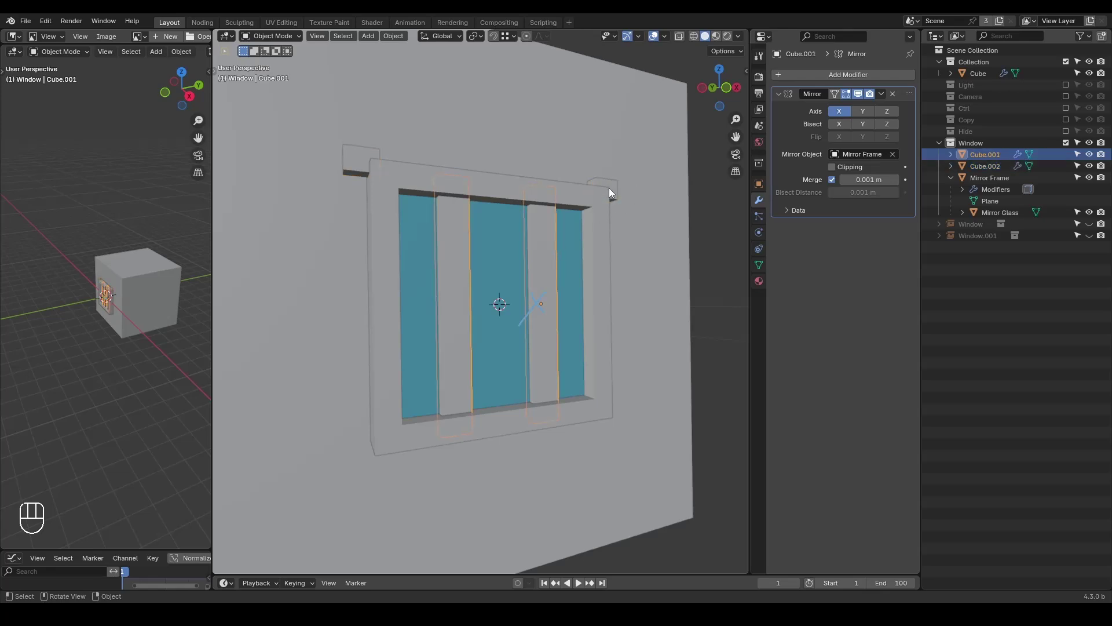
left_click(612, 190)
left_click(616, 189)
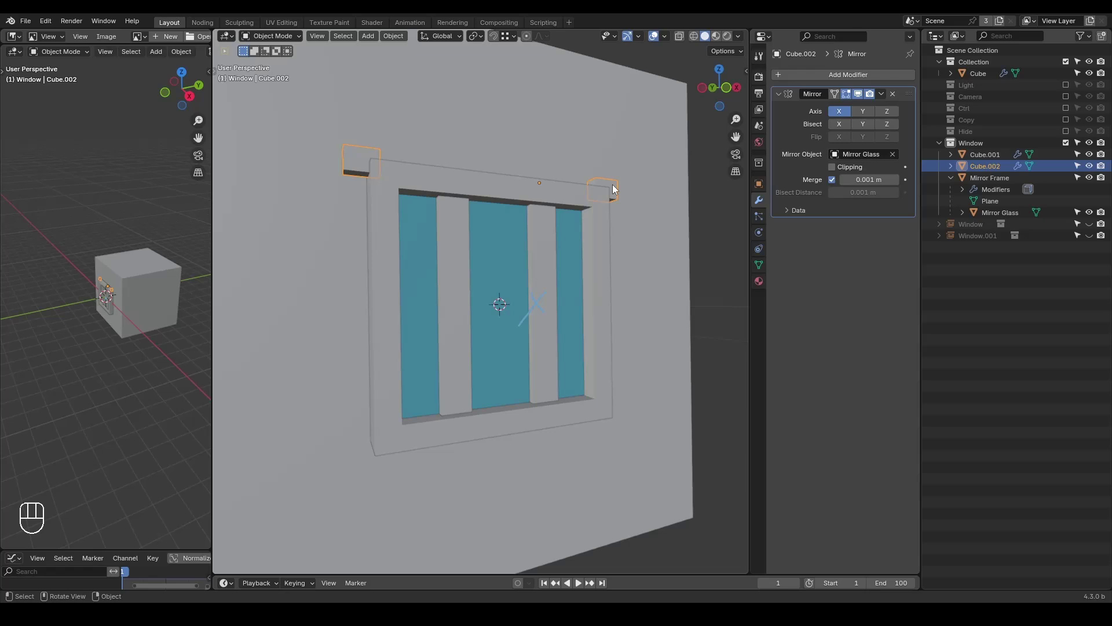
Duplicate the corner block down to the bottom corners and adjust its mirror settings
key("shift+d")
key("g")
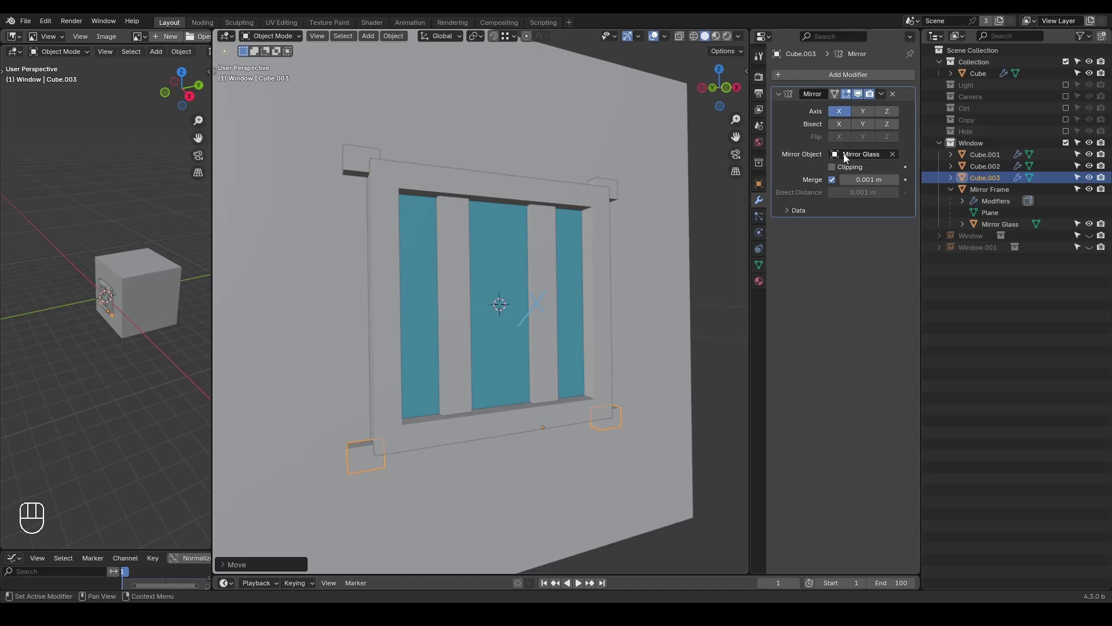
left_click(1000, 157)
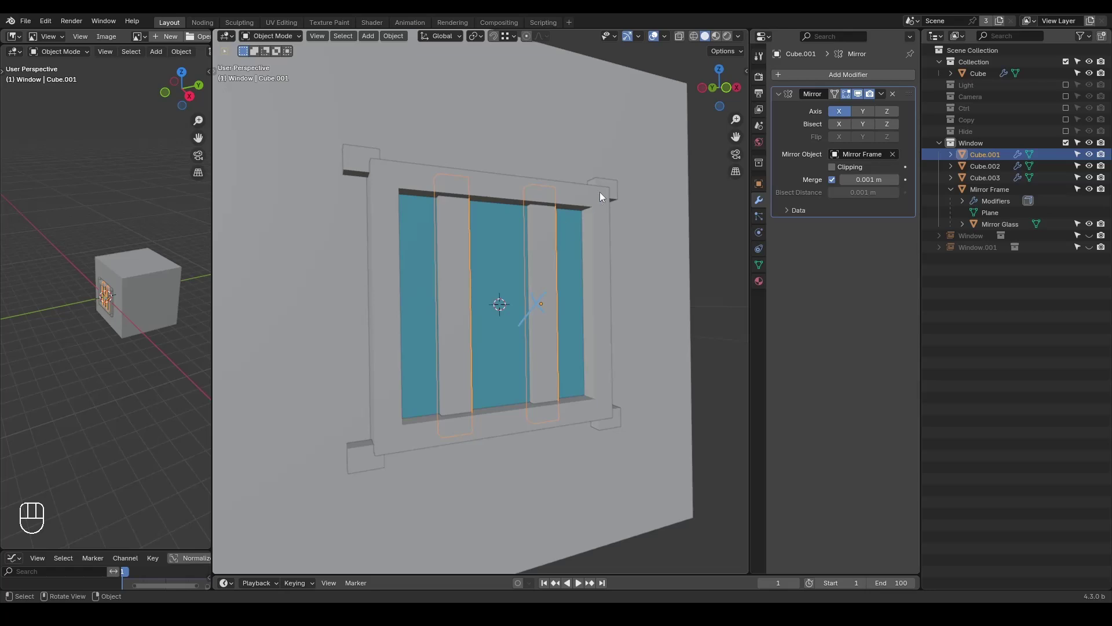
key("d")
left_click(493, 301)
key("d")
left_click(518, 283)
Finish placing the bottom corner blocks and save the file
key("d")
key("d")
key("d")
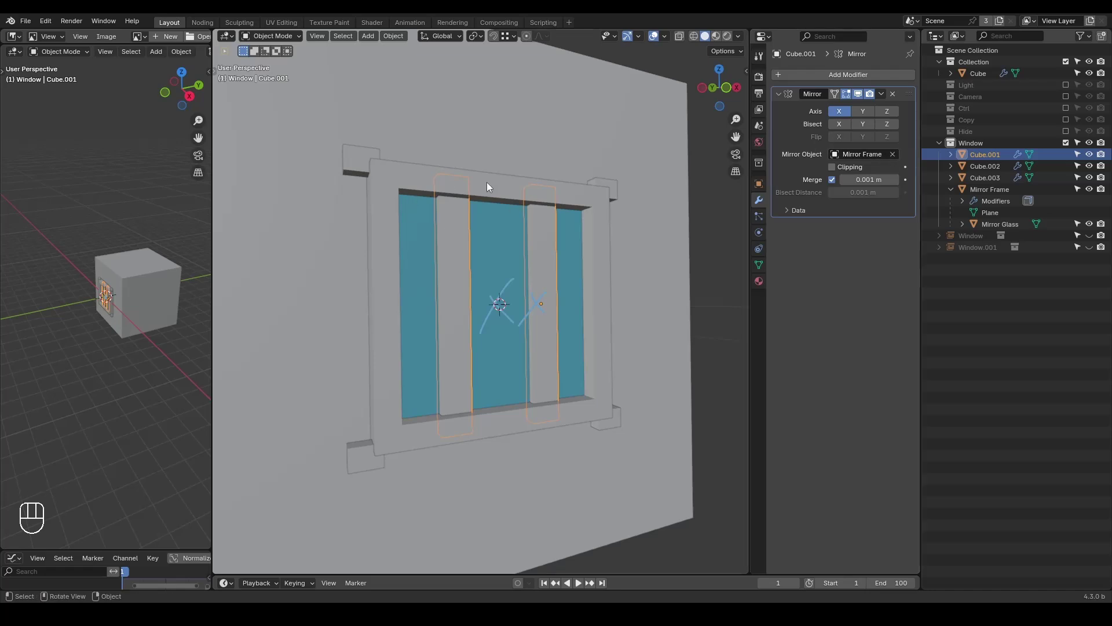
key("ctrl+shift+alt+w")
key("ctrl+shift+alt+q")
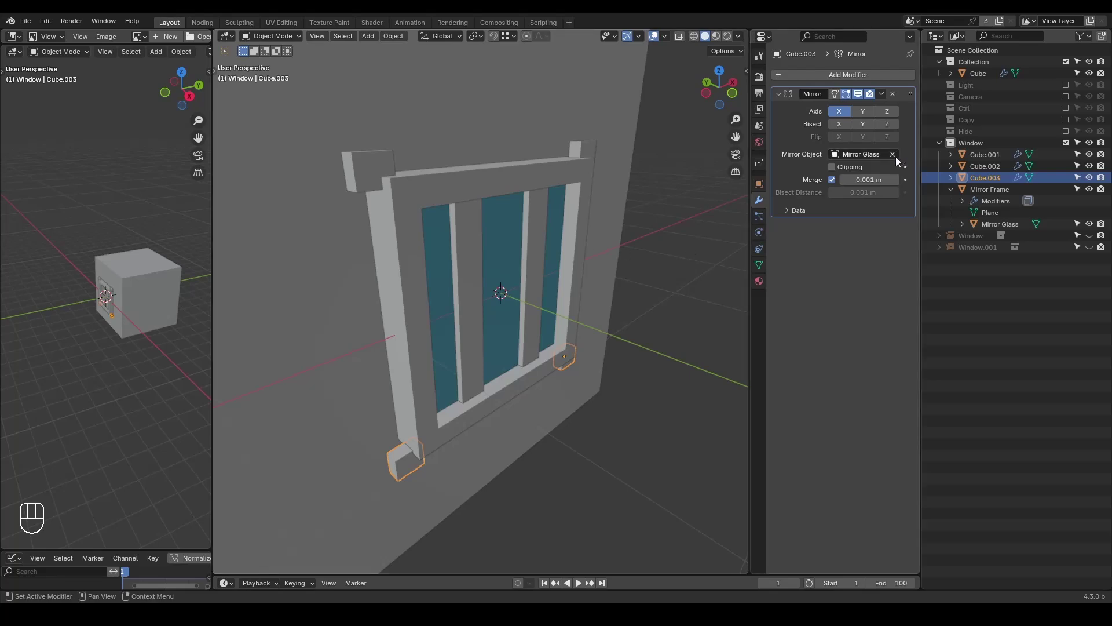
Clear the bottom block's mirror target and give it the G_Mirror geometry-nodes modifier on X
left_click(897, 161)
middle_click(537, 308)
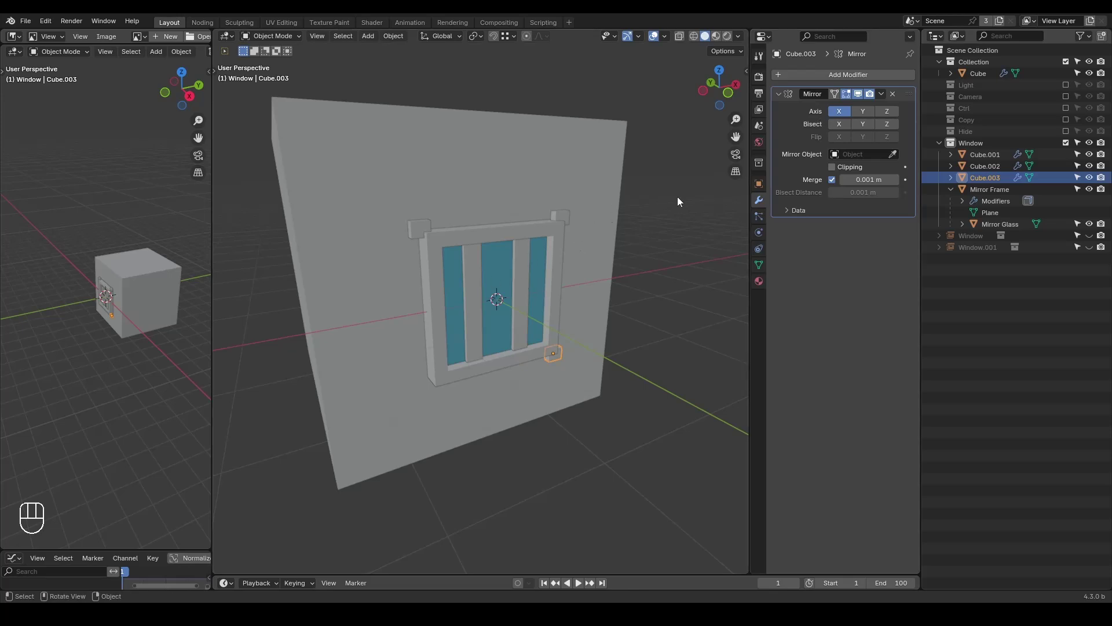
left_click_drag(838, 80, 837, 79)
key("r")
key("r")
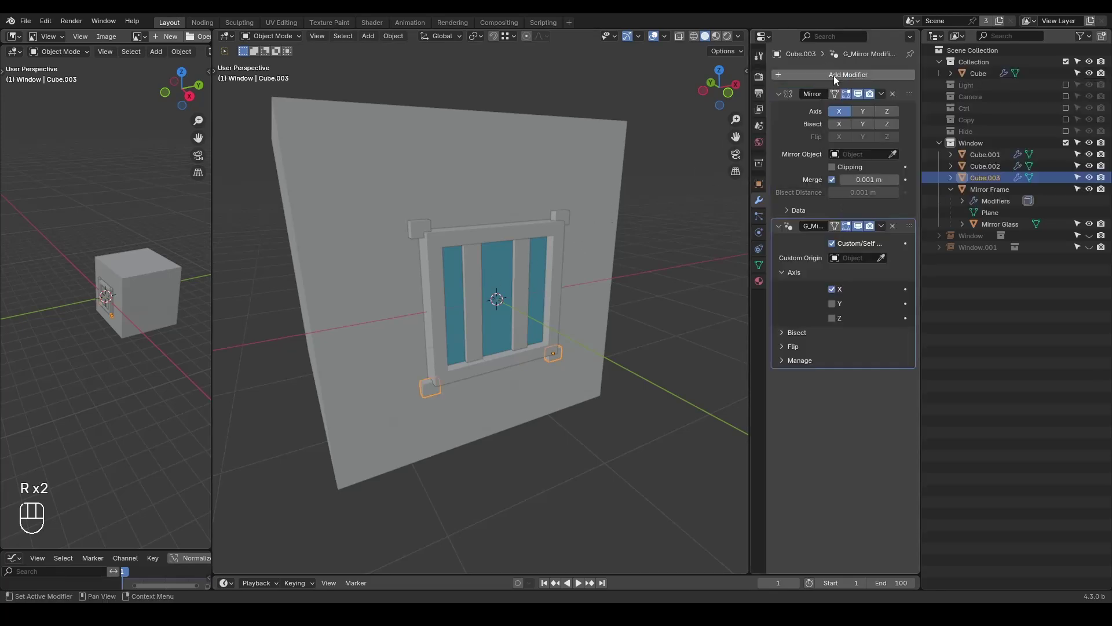
Orbit and zoom out to check the whole wall, then hide the Window collection
middle_click(547, 299)
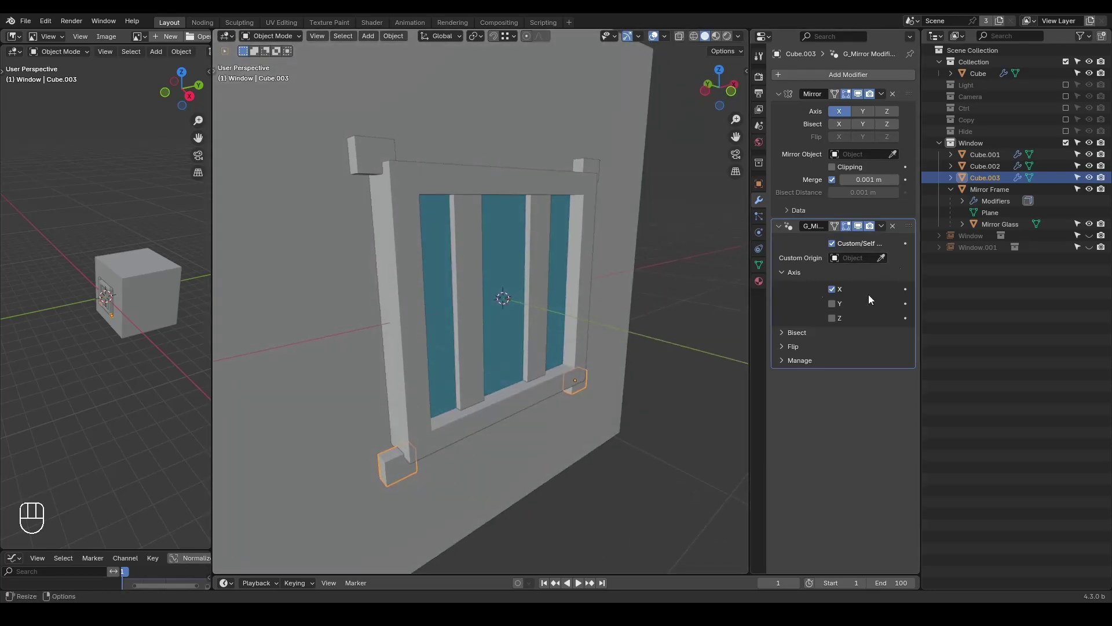
key("g")
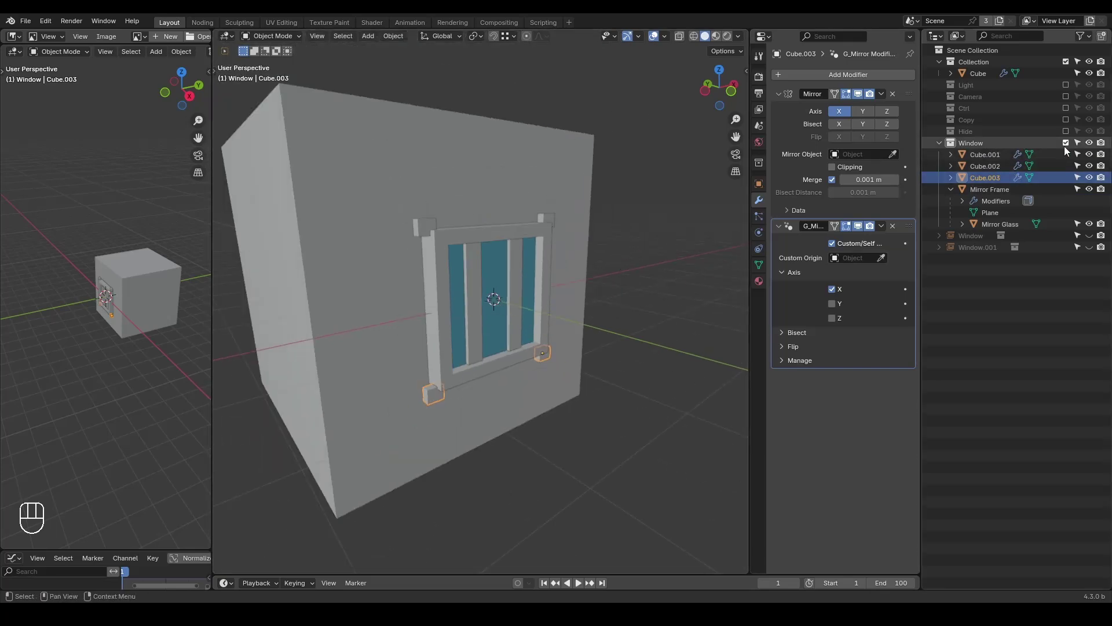
left_click(1069, 150)
Delete the leftover object and flatten the cube into a tabletop slab
left_click(987, 77)
key("x")
key("shift+a")
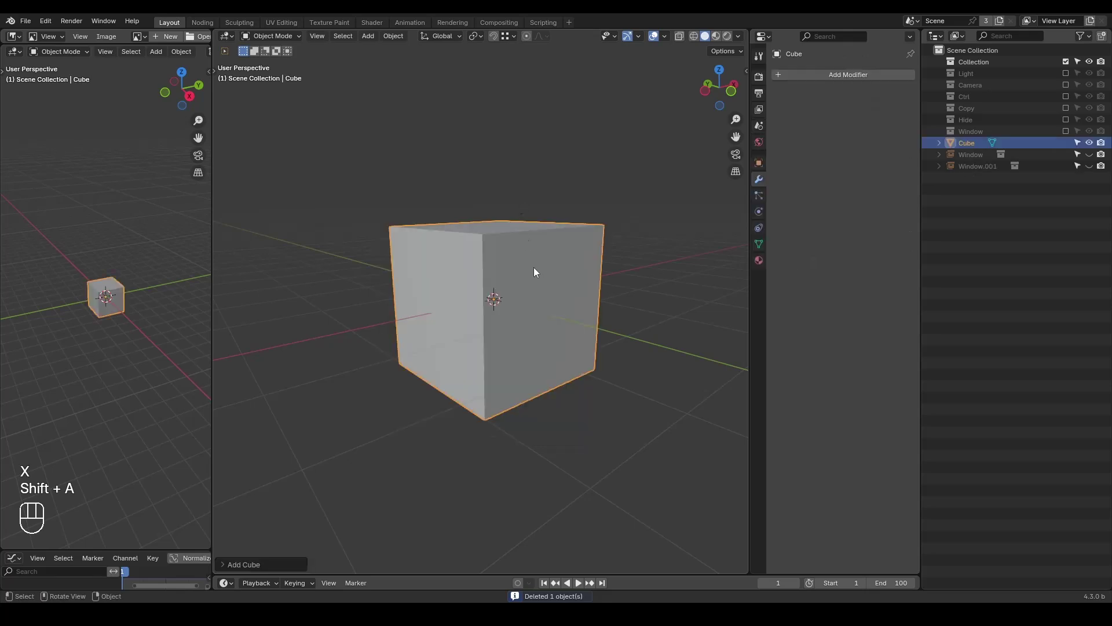
key("Tab")
key("s")
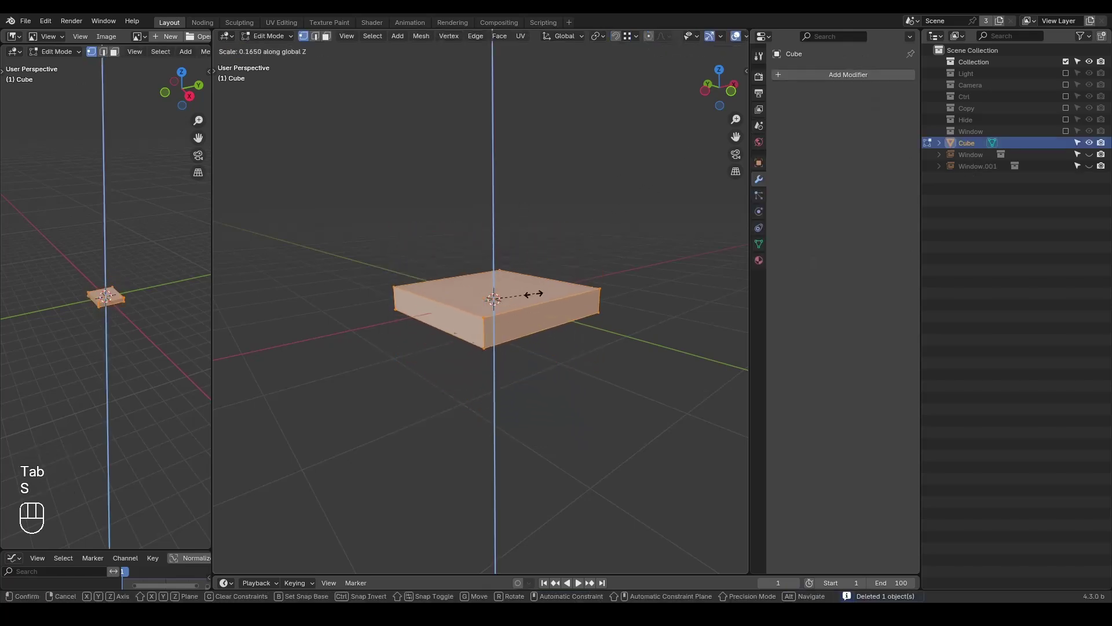
key("Tab")
Add a cube leg with G_Mirror on X and Y and move it outward so four legs appear
key("shift+a")
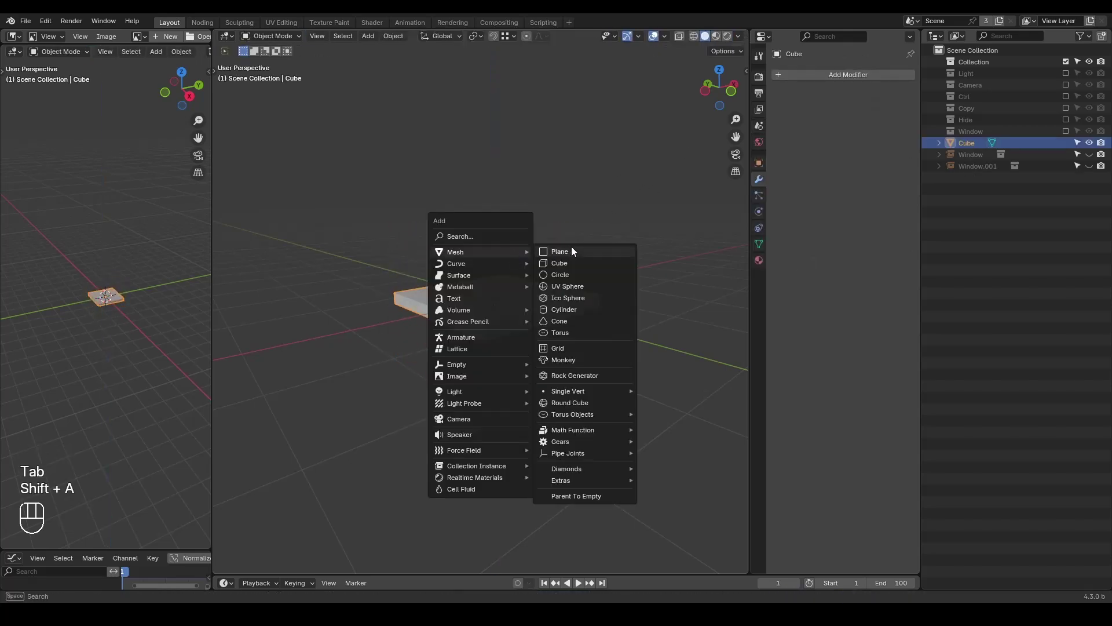
key("Tab")
key("s")
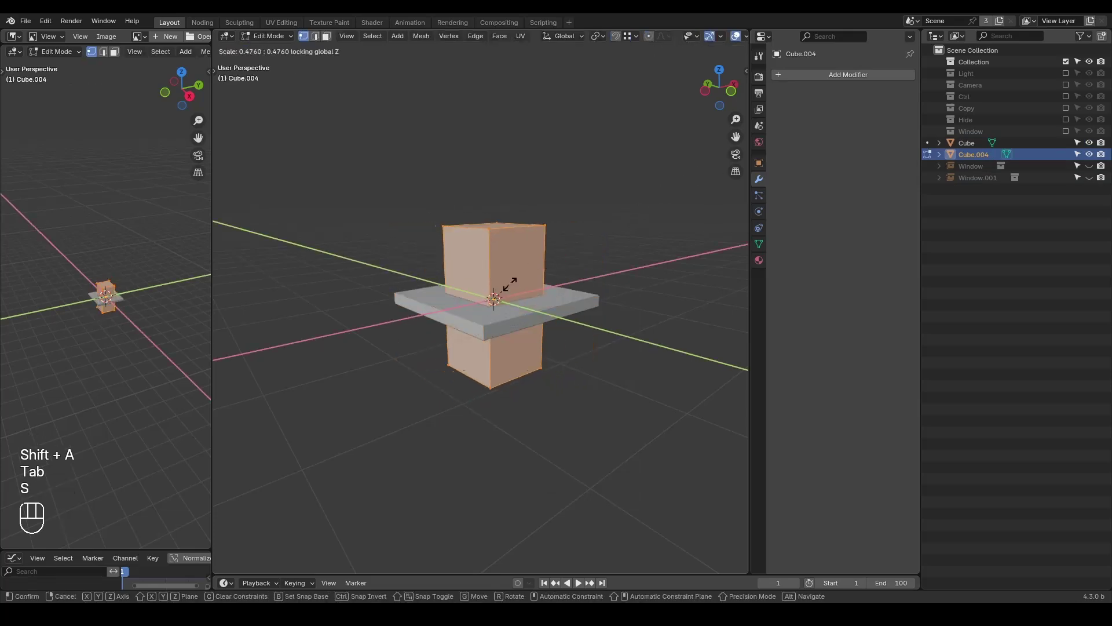
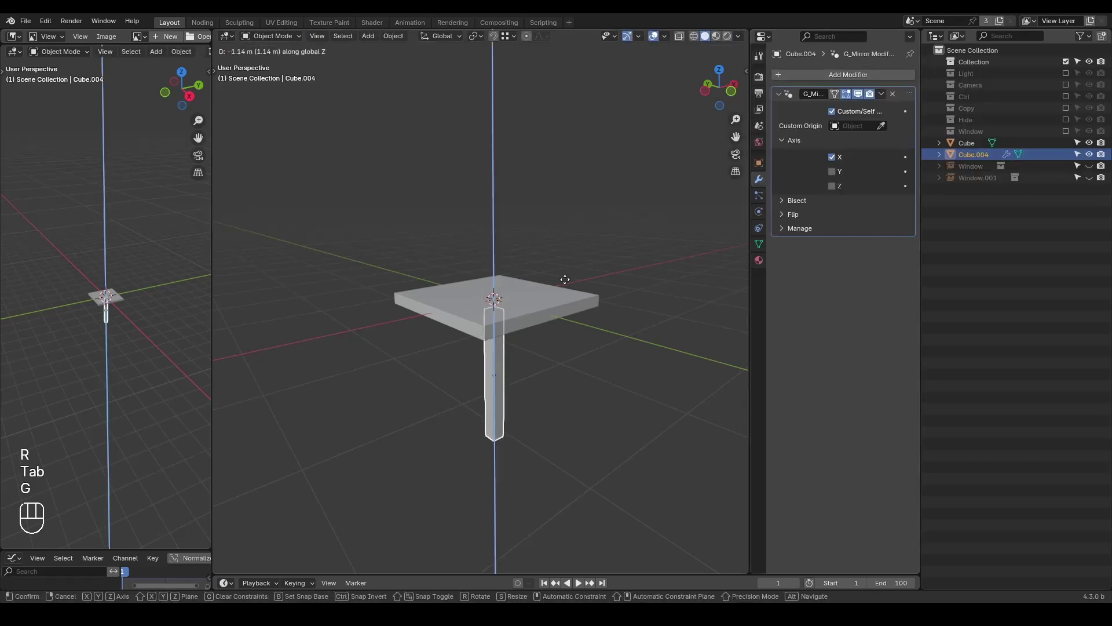
key("g")
key("g")
left_click(615, 312)
left_click(841, 171)
key("g")
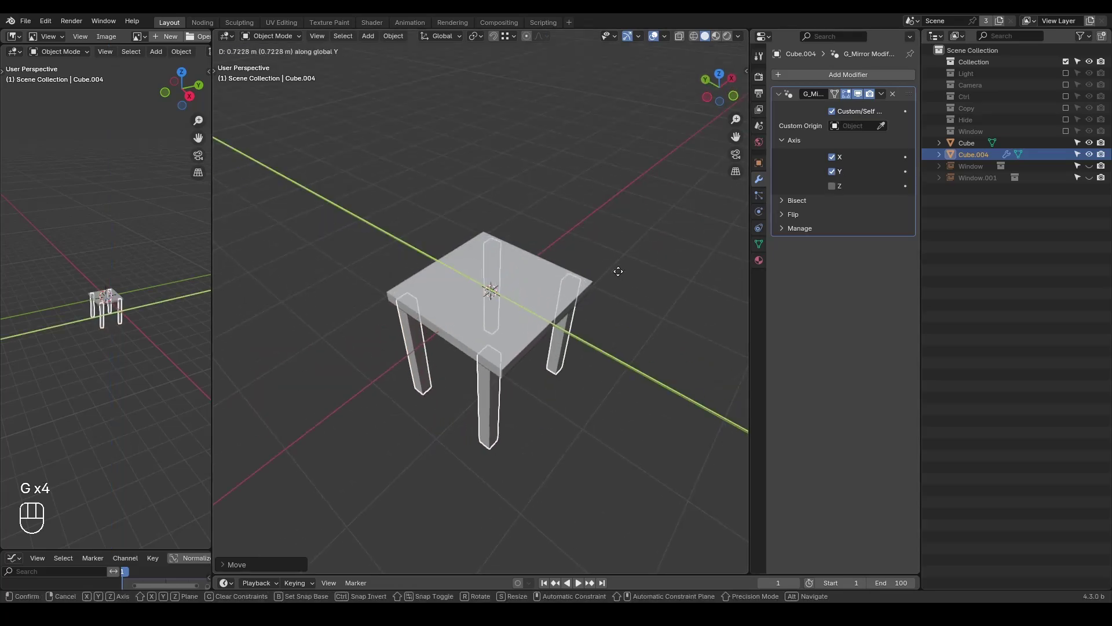
left_click(482, 270)
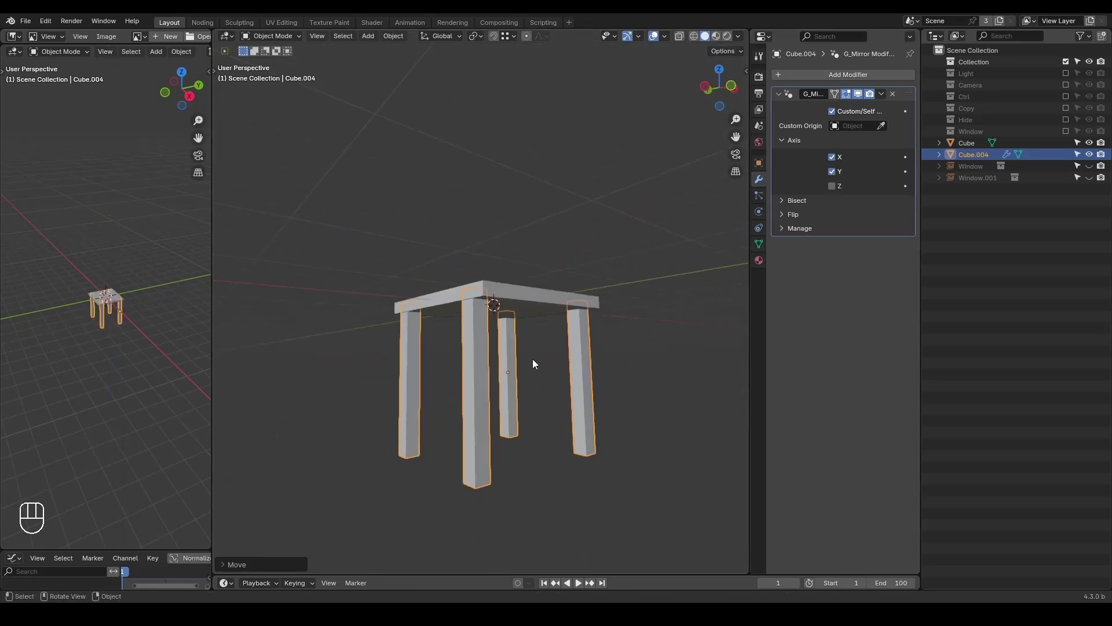
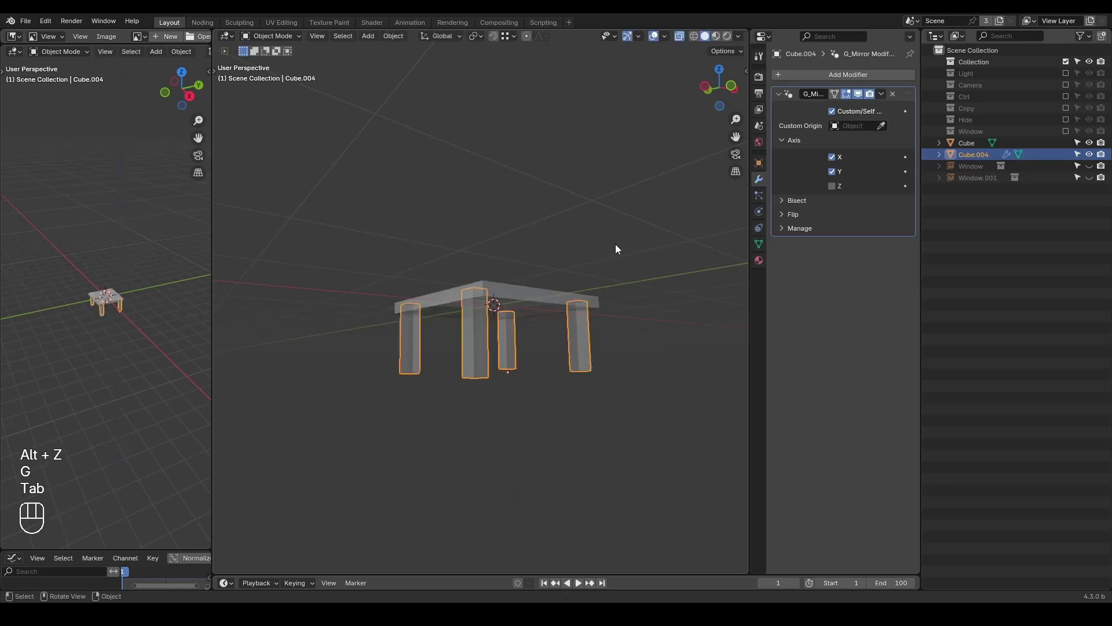
Inspect the table from above and expand the modifier's bisect options
key("alt+z")
left_click_drag(583, 254, 584, 315)
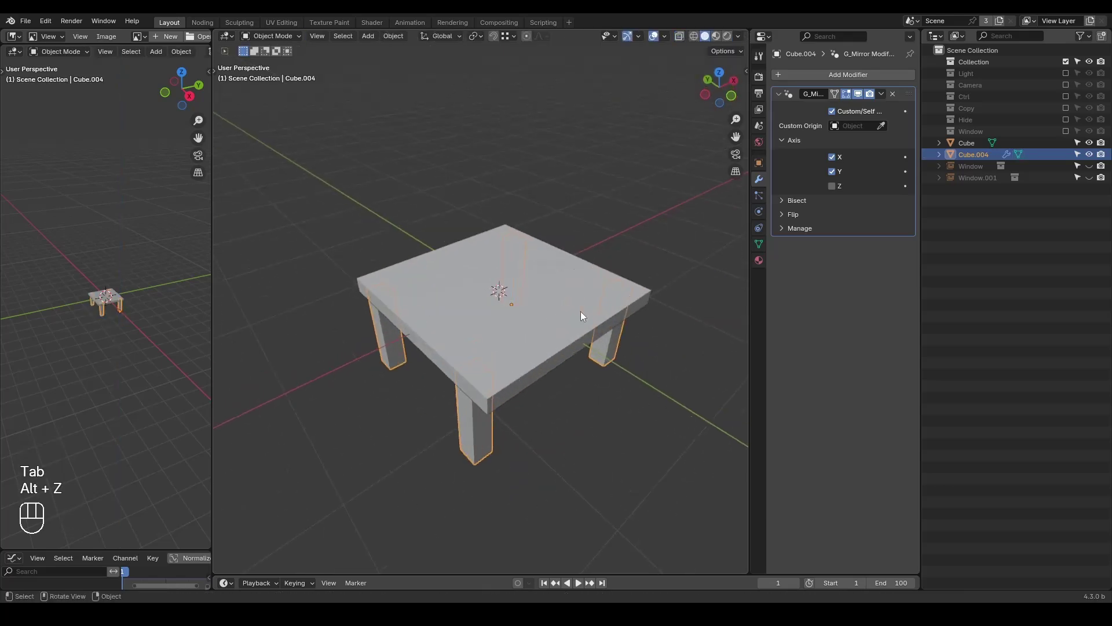
key("g")
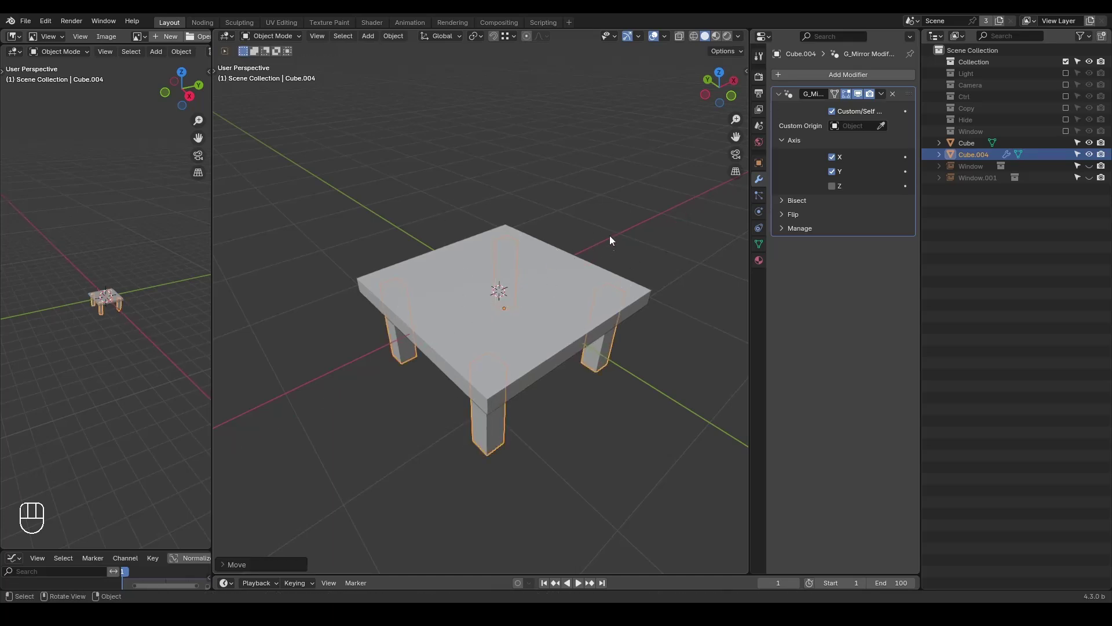
left_click(809, 202)
key("shift+a")
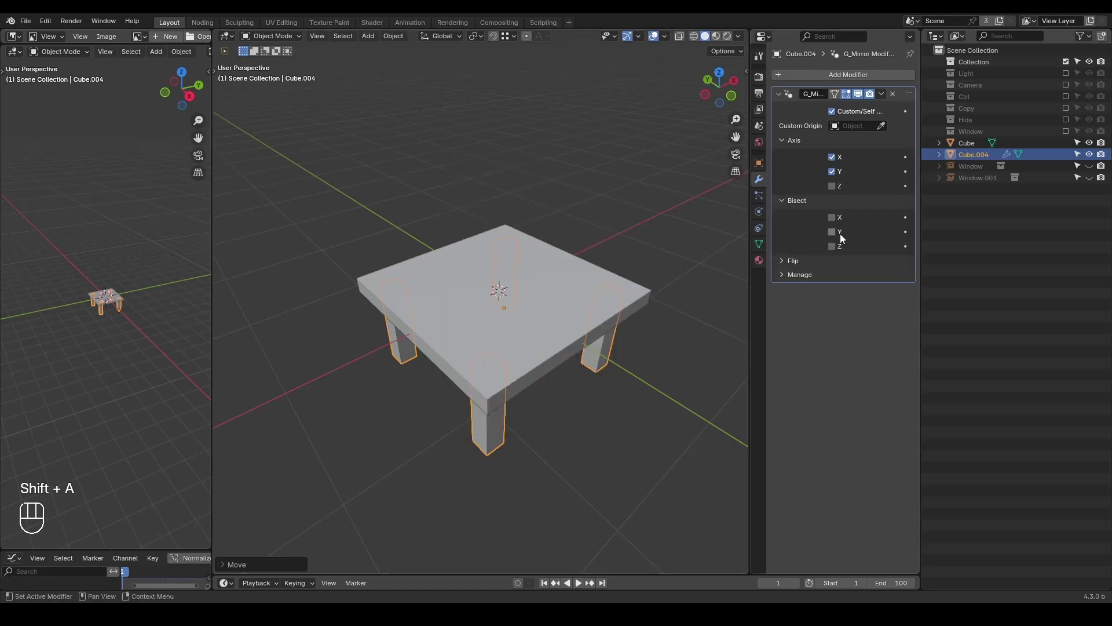
Add a Suzanne with the geometry-nodes mirror on X, hide the table, and view her straight from the front
key("shift+a")
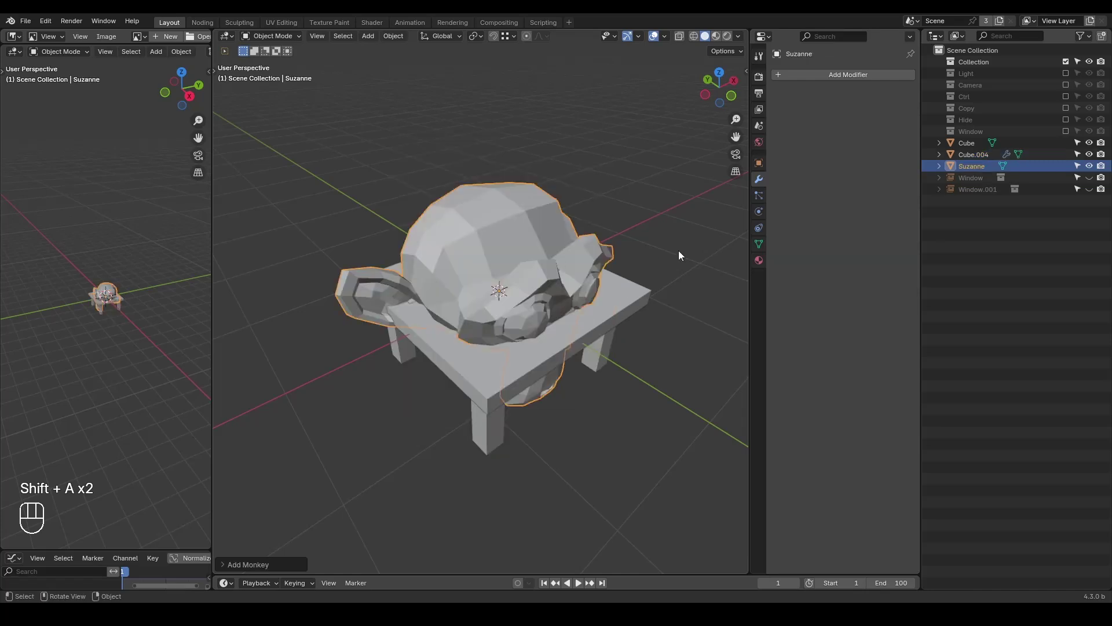
left_click(1098, 156)
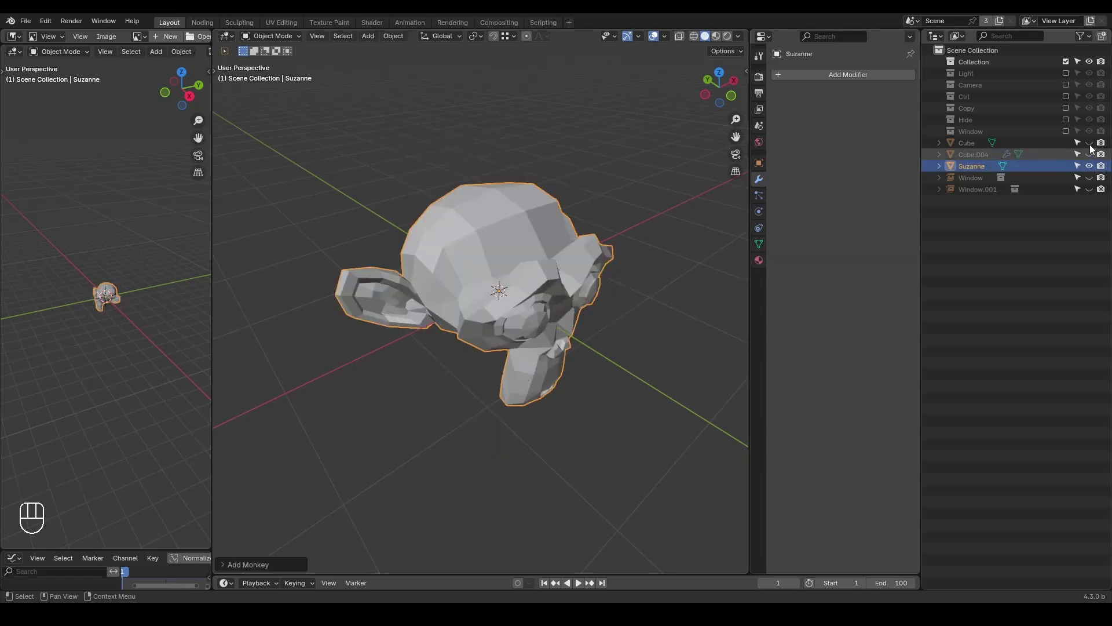
left_click_drag(866, 78, 865, 77)
key("r")
middle_click(528, 312)
key("r")
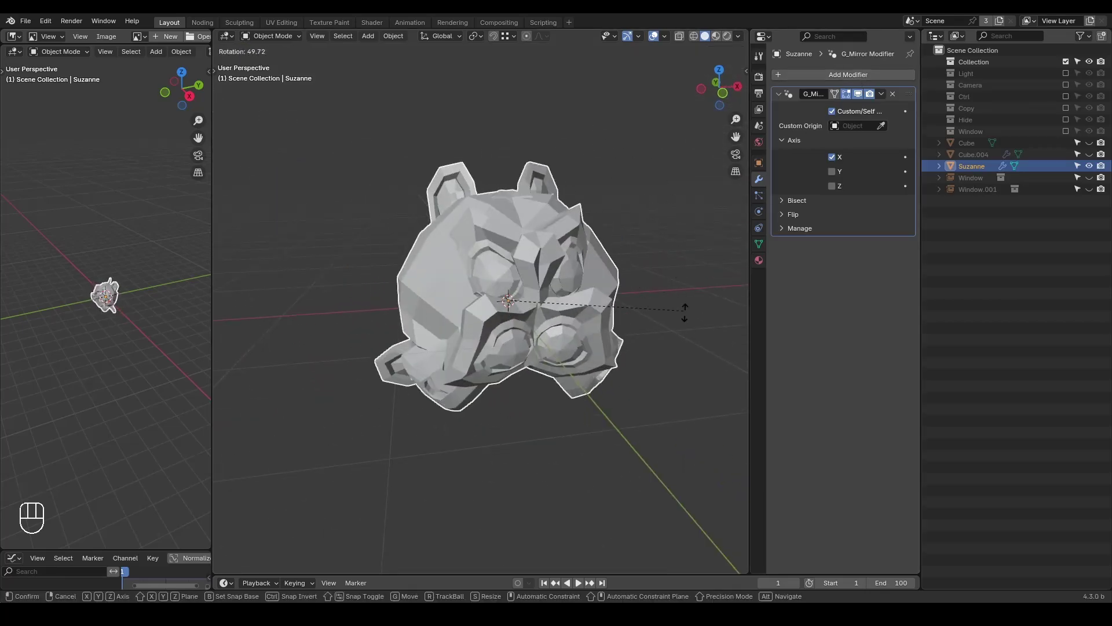
left_click(806, 205)
left_click(842, 221)
left_click_drag(580, 303, 602, 289)
left_click_drag(590, 318, 602, 289)
key("r")
Enable Bisect X and Flip X in Suzanne's mirror modifier
left_click(812, 268)
left_click(836, 278)
left_click(836, 278)
double_click(836, 278)
left_click(836, 278)
left_click_drag(535, 252, 514, 249)
middle_click(514, 249)
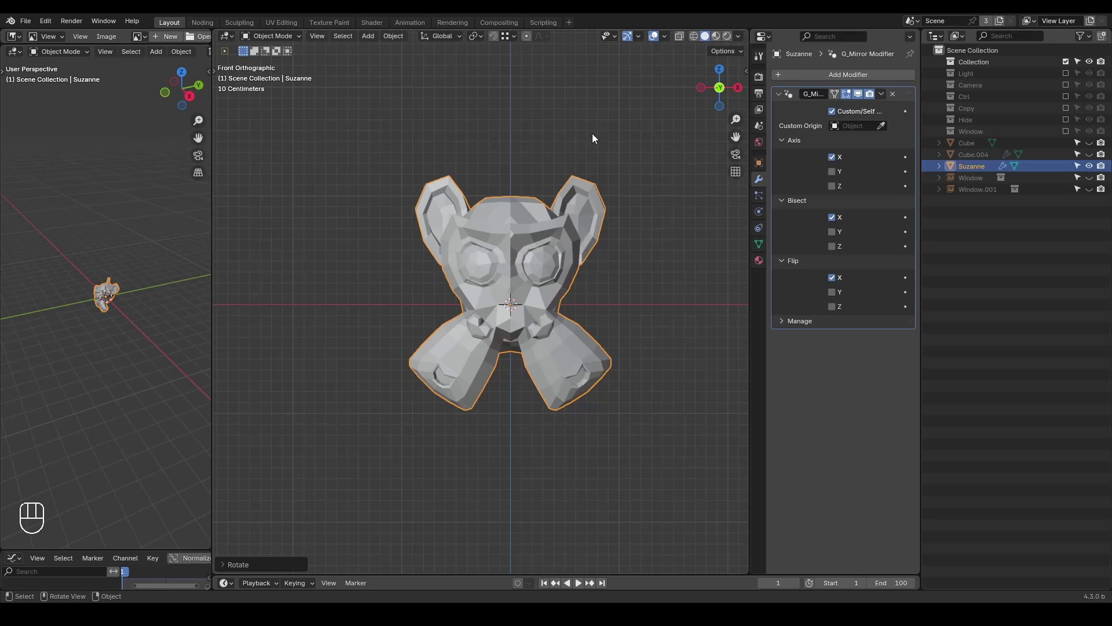
Rotate Suzanne to test how the bisected, flipped mirror reacts
key("r")
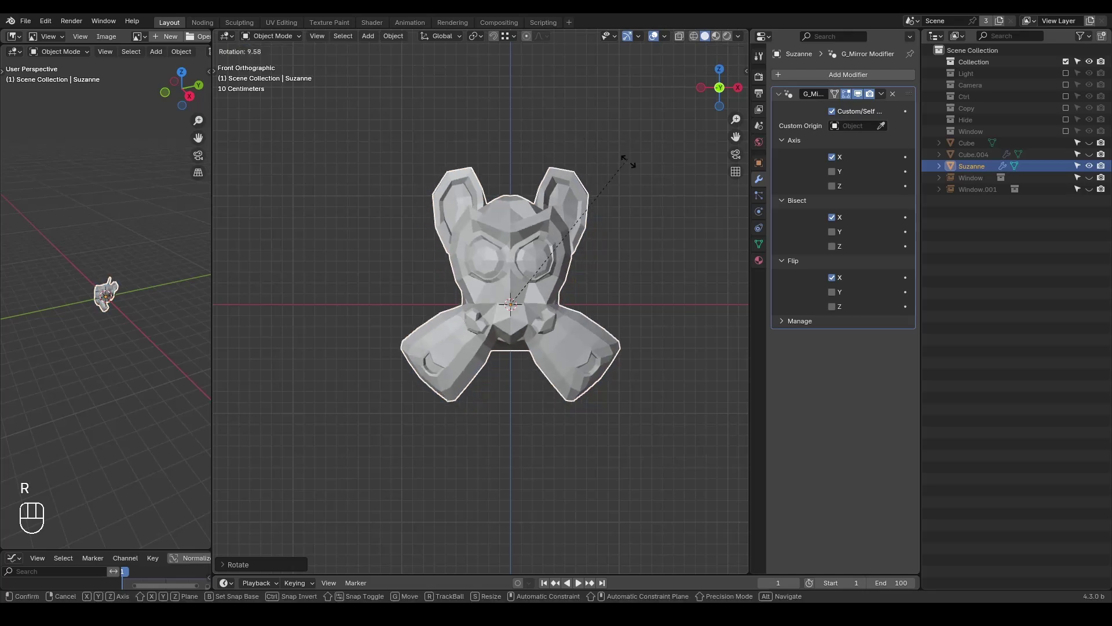
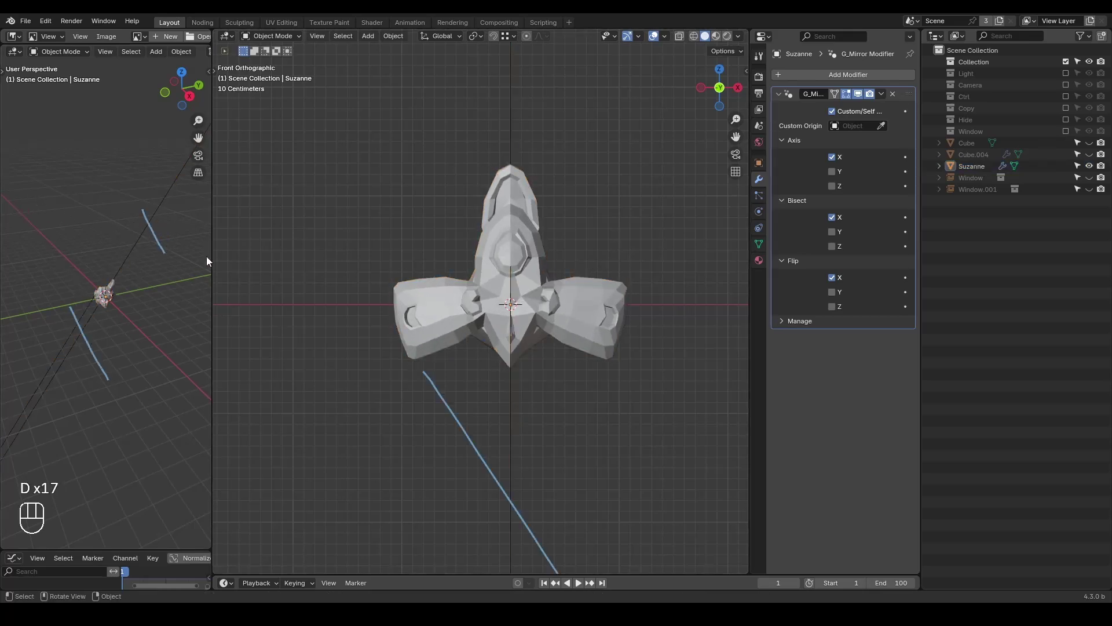
key("d")
key("d")
key("d")
left_click_drag(153, 167, 95, 391)
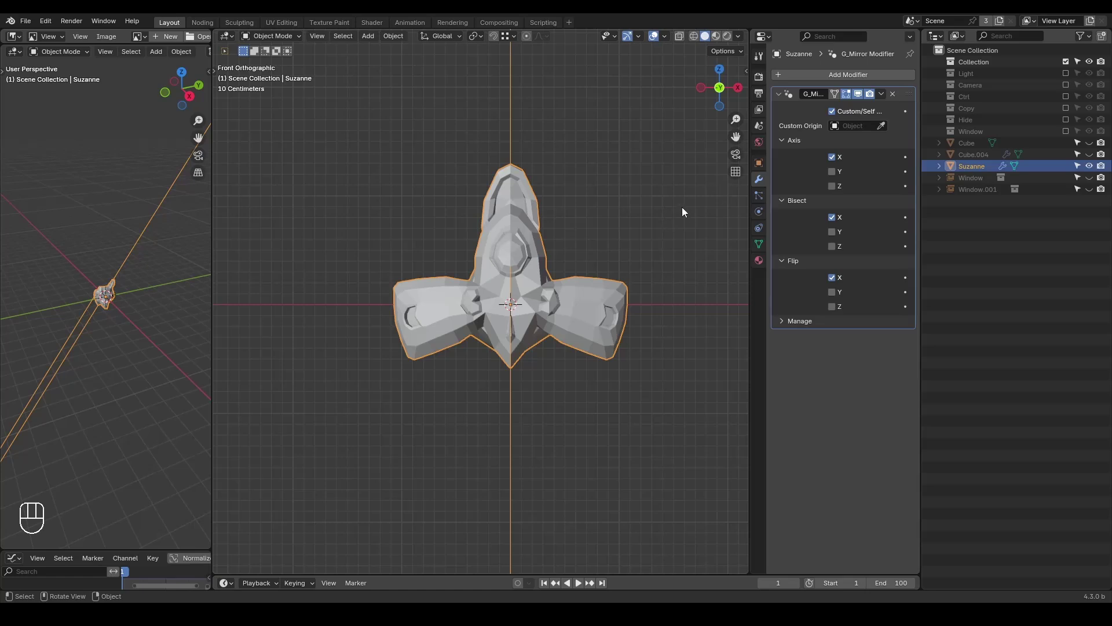
key("r")
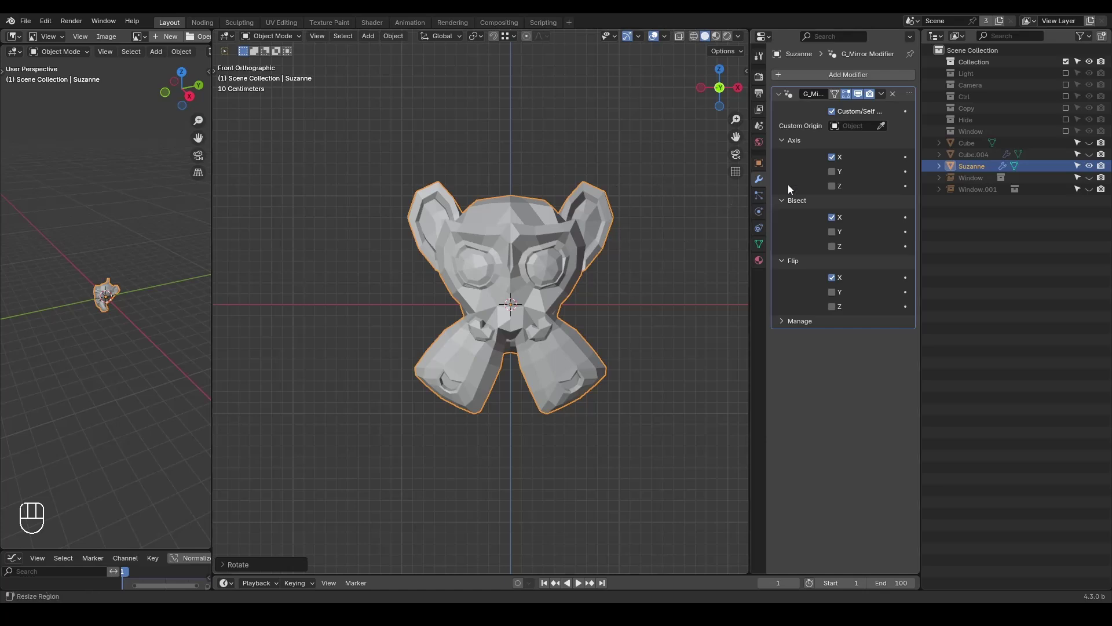
Untick Bisect X and Flip X and show Suzanne's object transform properties
left_click(836, 224)
left_click(837, 281)
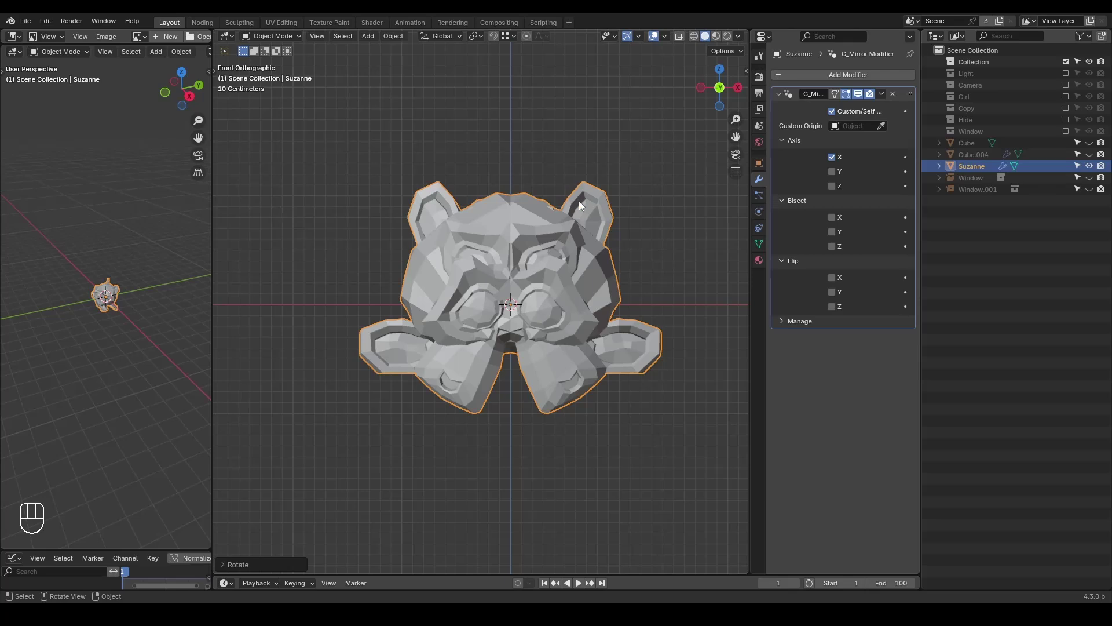
left_click(763, 169)
Clear Suzanne's rotation, offset her 1.5 m on X, then rotate on Y (17.4°) and Z with the twin following
key("alt+r")
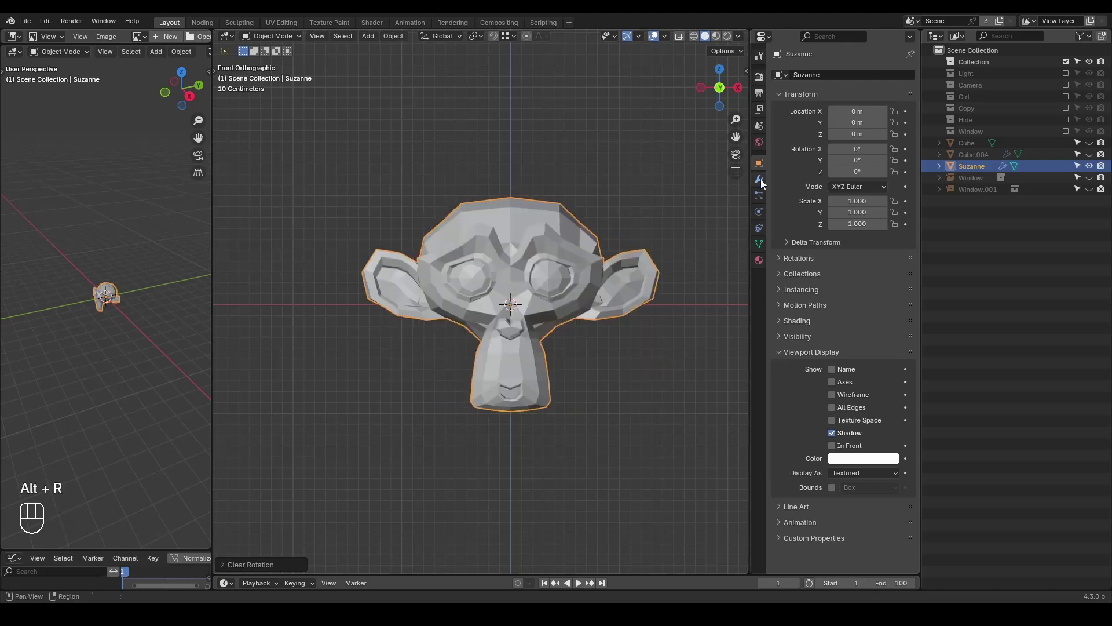
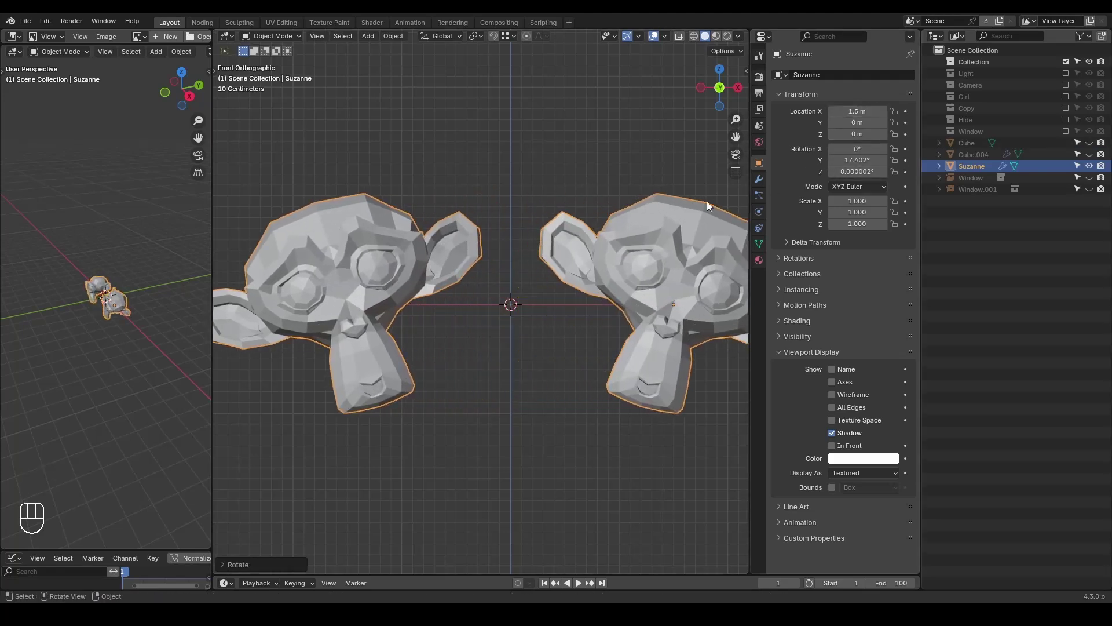
left_click_drag(634, 250, 658, 255)
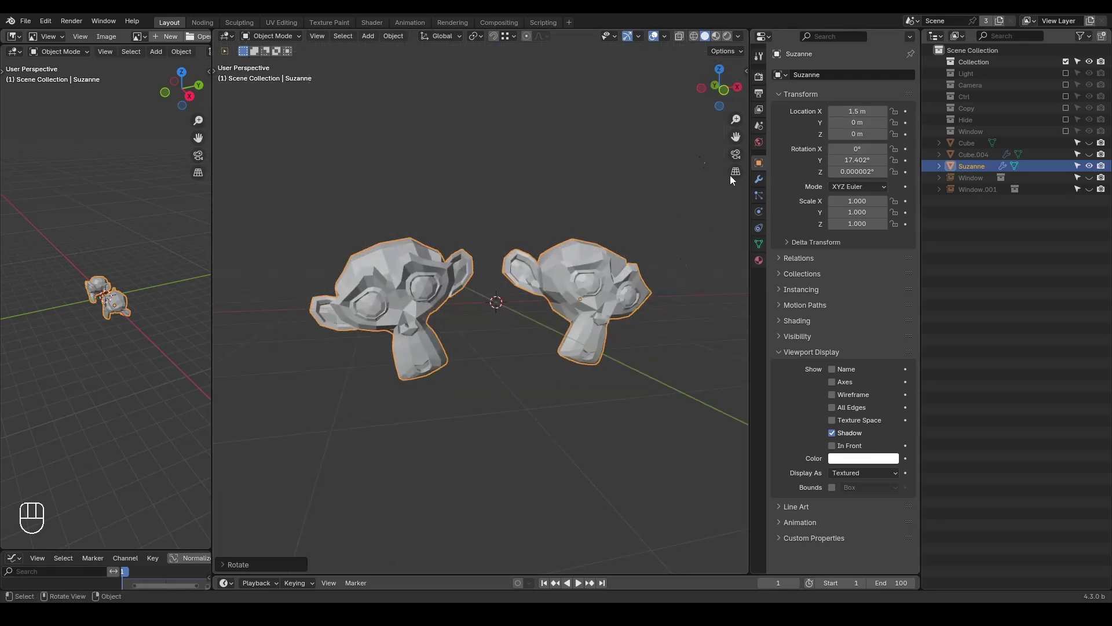
key("r")
key("r")
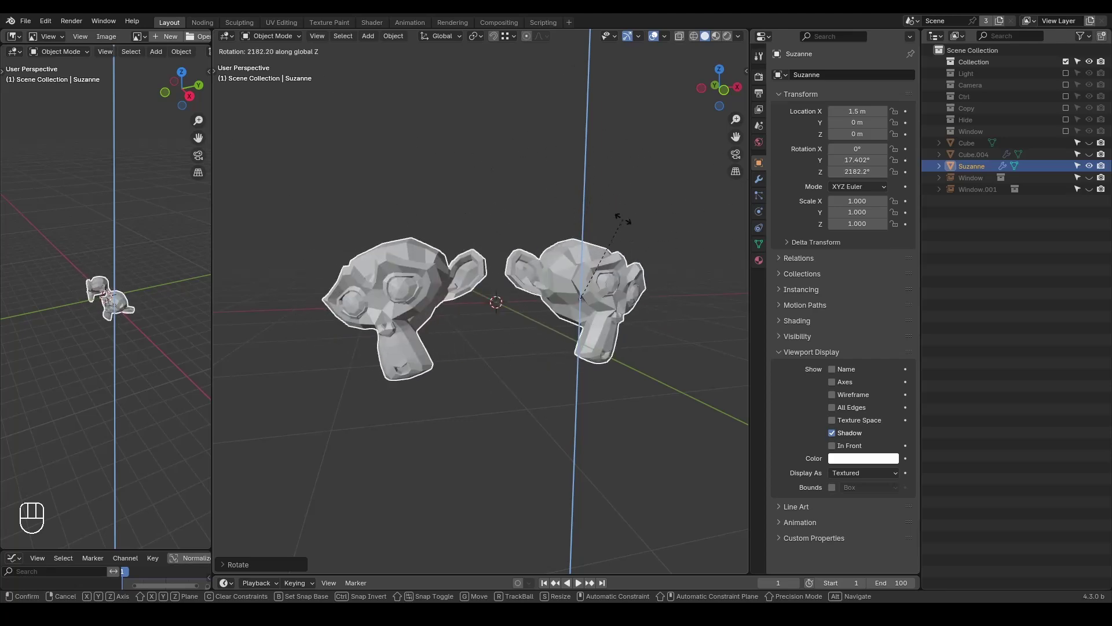
key("ctrl+shift+alt+w")
key("ctrl+shift+alt+q")
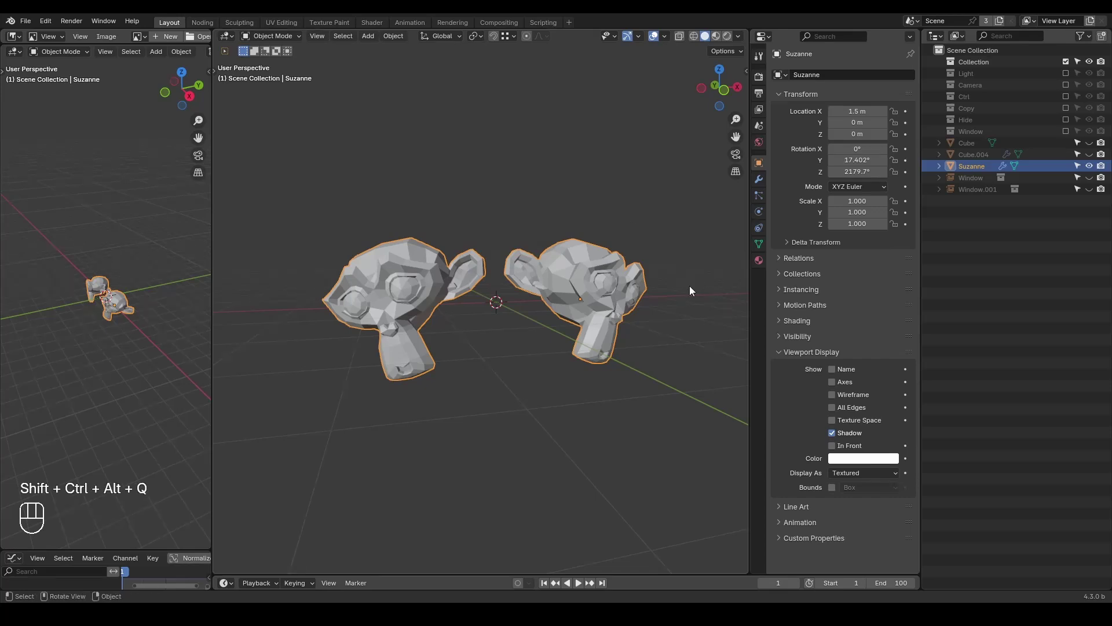
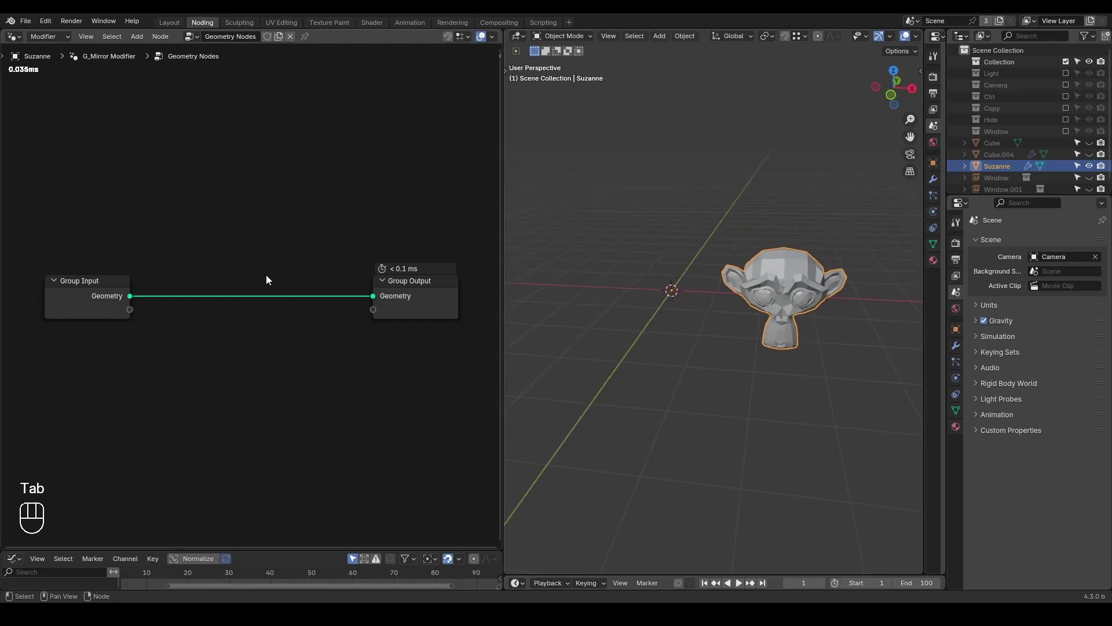
Add Join Geometry and a Transform Geometry scaled -1 on X, then test by rotating and moving Suzanne's mesh in edit mode
key("ctrl+a")
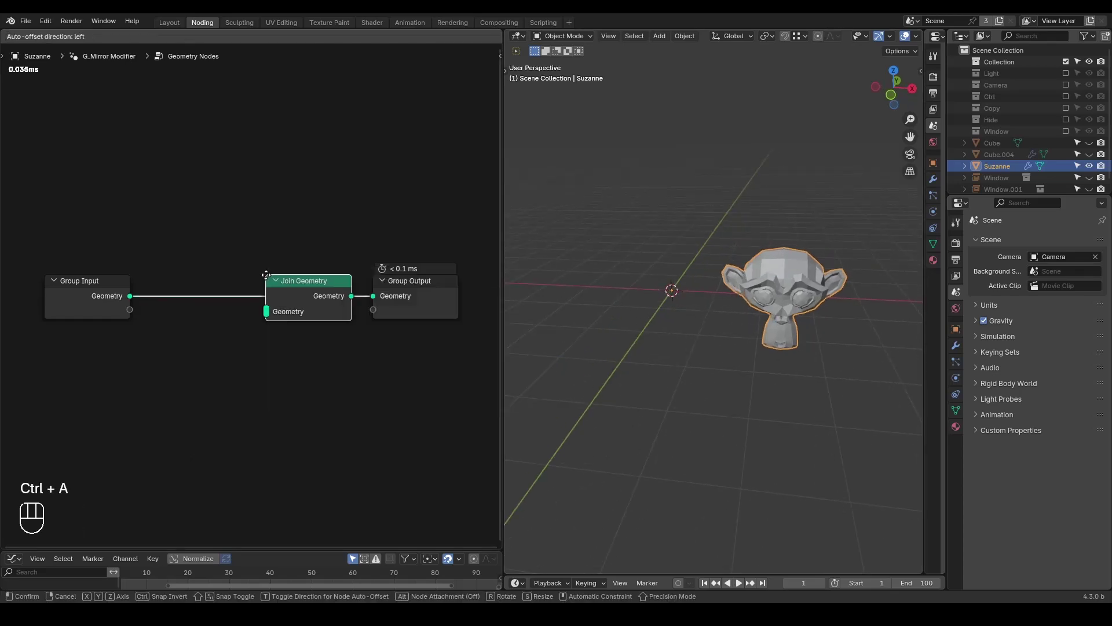
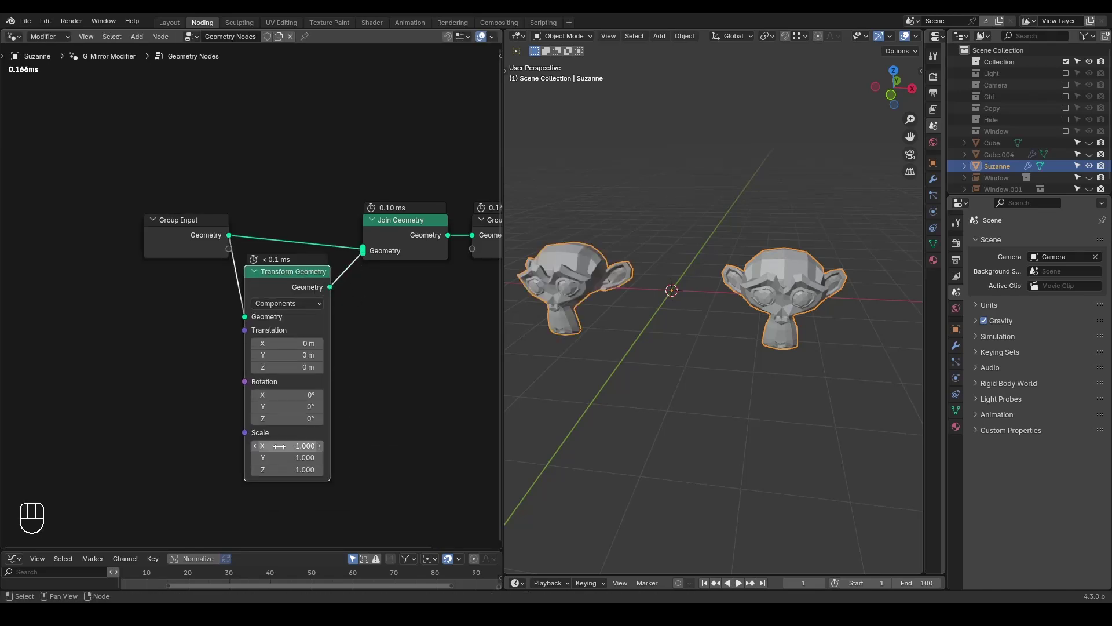
middle_click(733, 273)
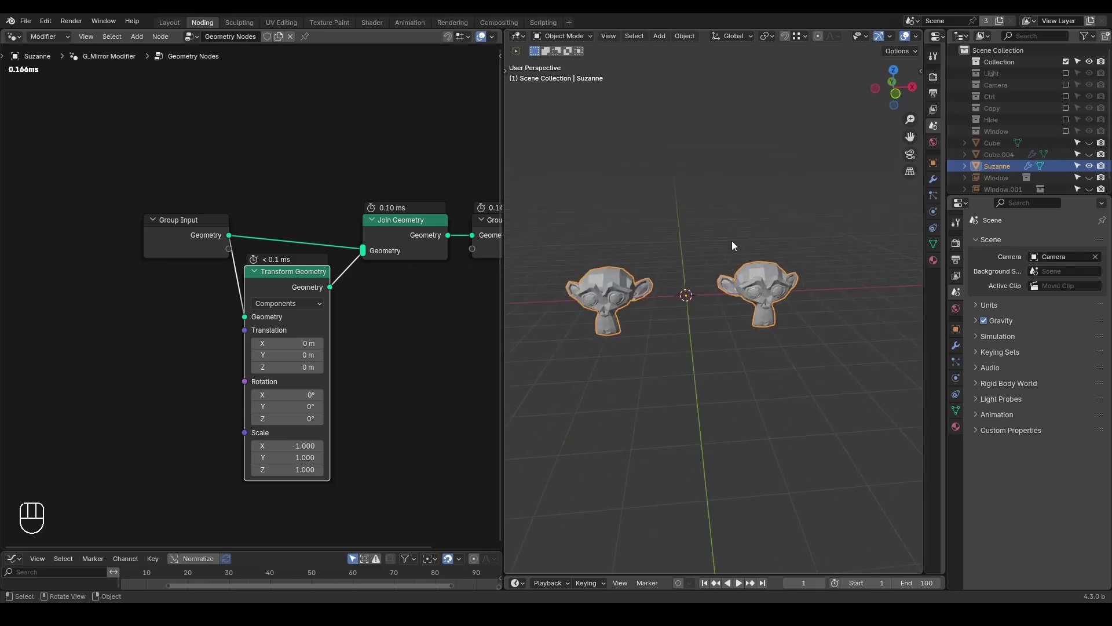
key("Tab")
key("r")
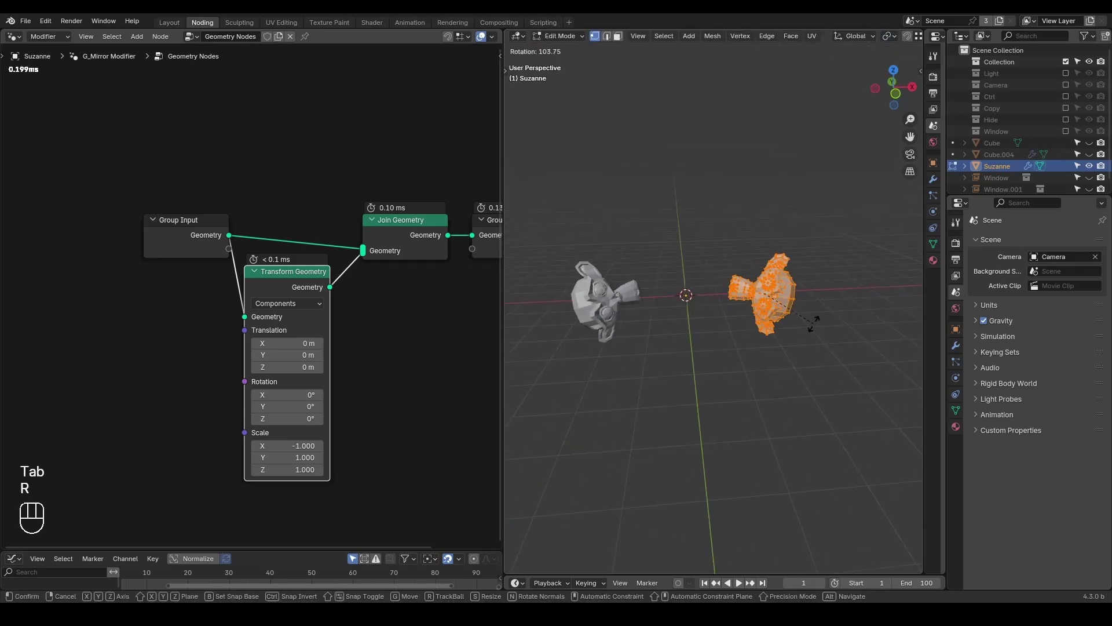
key("s")
key("g")
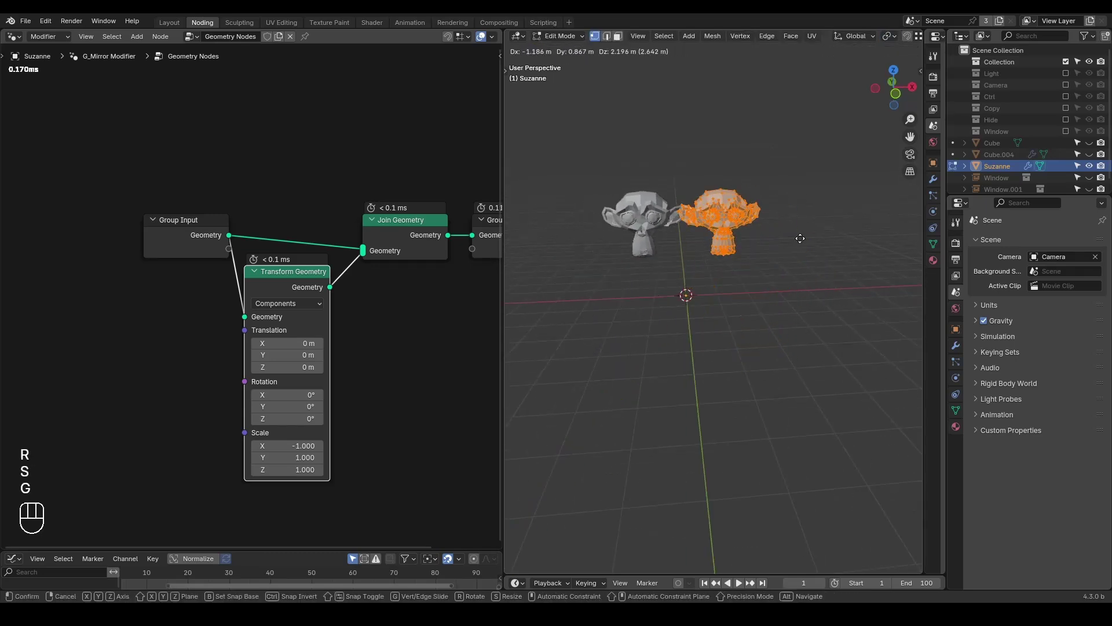
key("Tab")
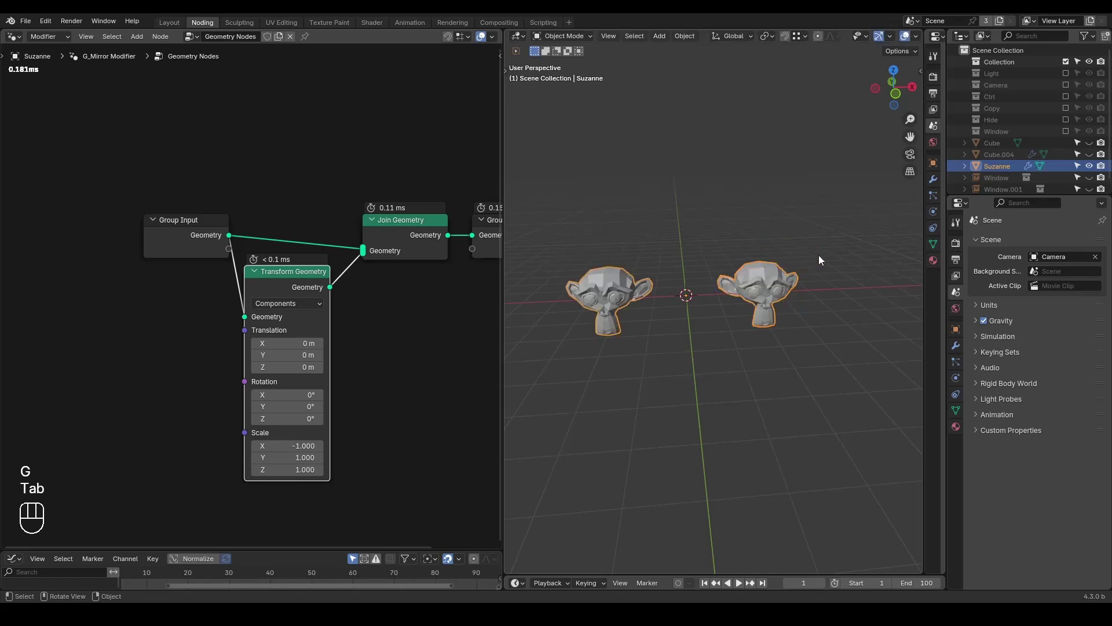
Move the Group Input node and rotate Suzanne to see the copy collapse onto the original
left_click(204, 243)
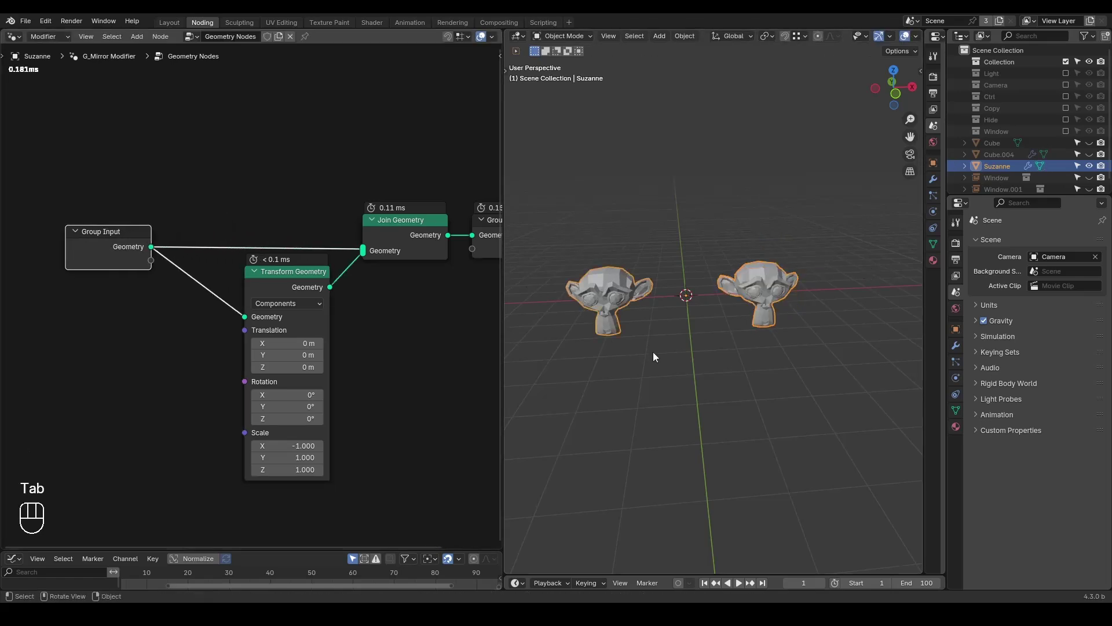
key("r")
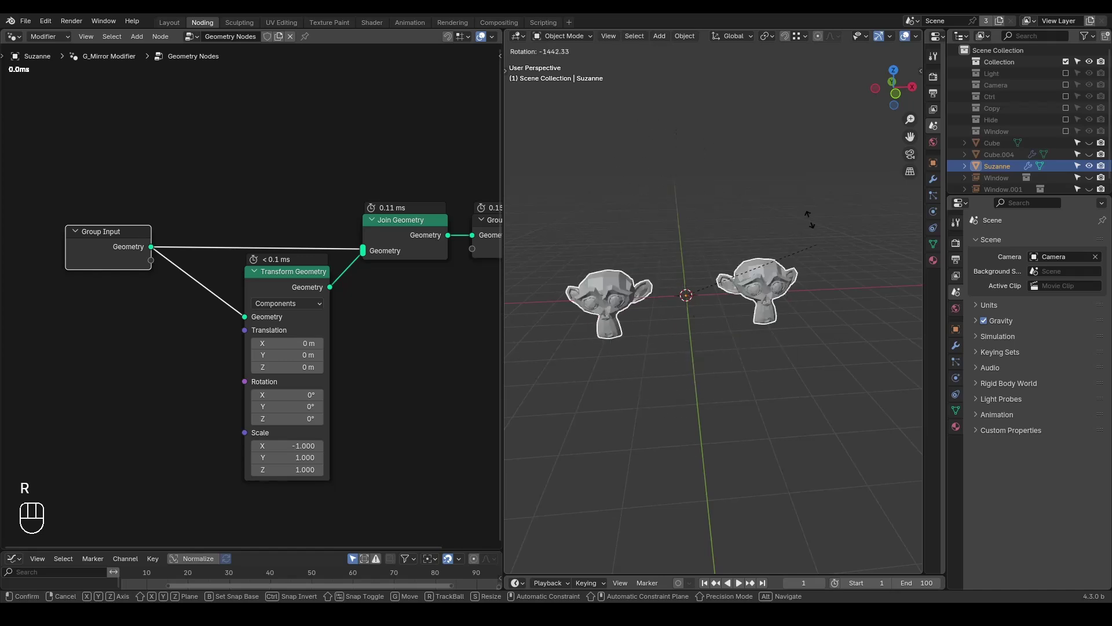
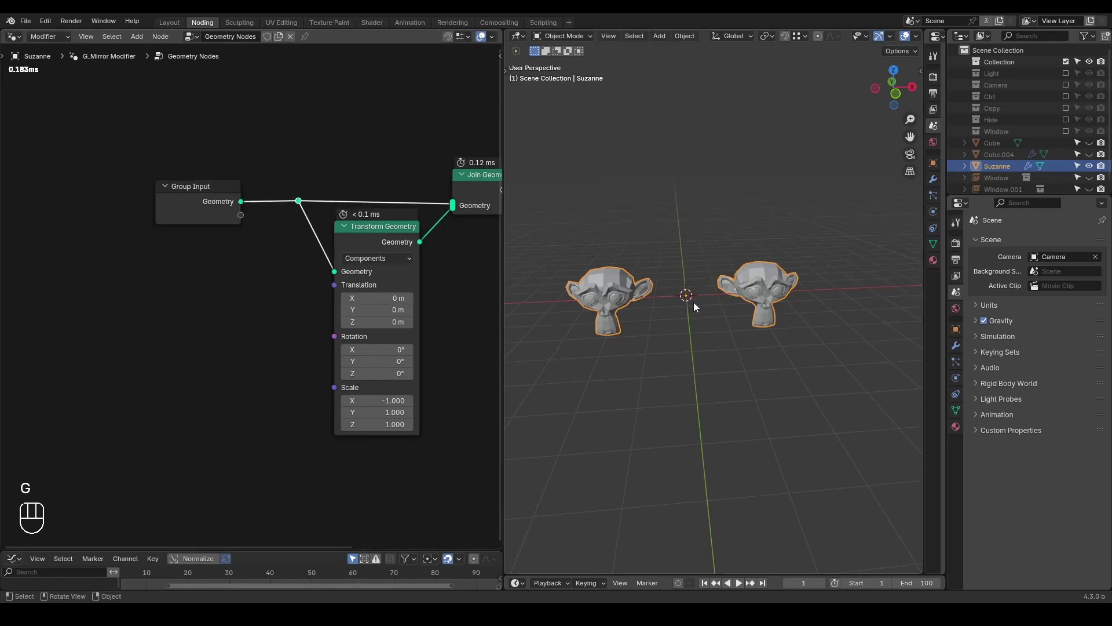
left_click(209, 201)
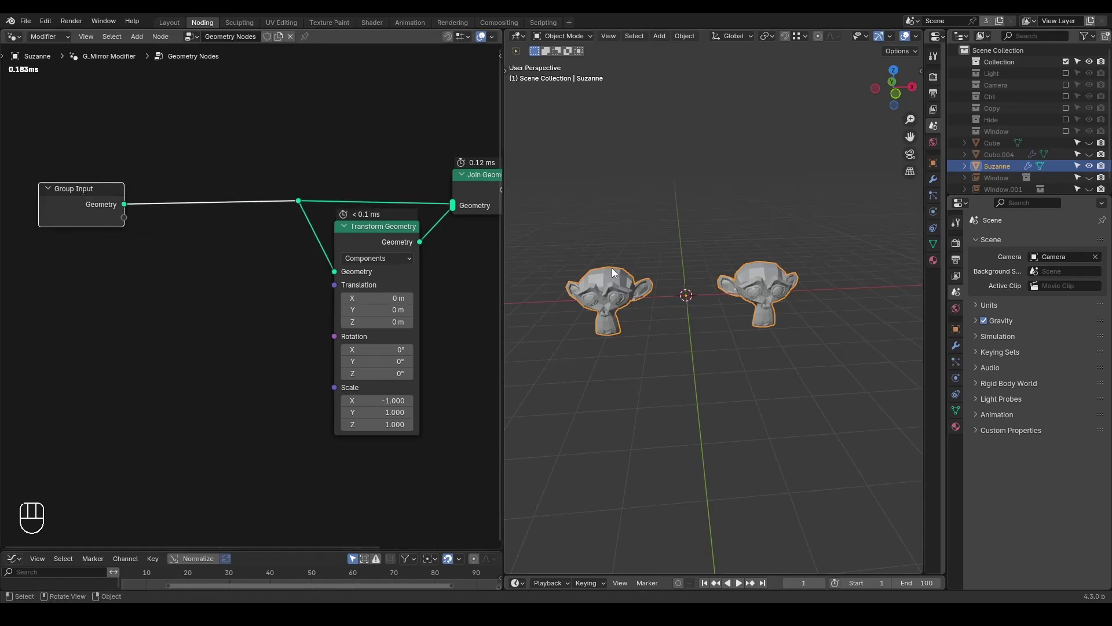
key("Tab")
key("Tab")
Add a reroute on the original-geometry link and tidy the node layout
left_click_drag(785, 254, 822, 263)
key("d")
key("d")
key("d")
left_click(759, 298)
left_click_drag(701, 274, 740, 265)
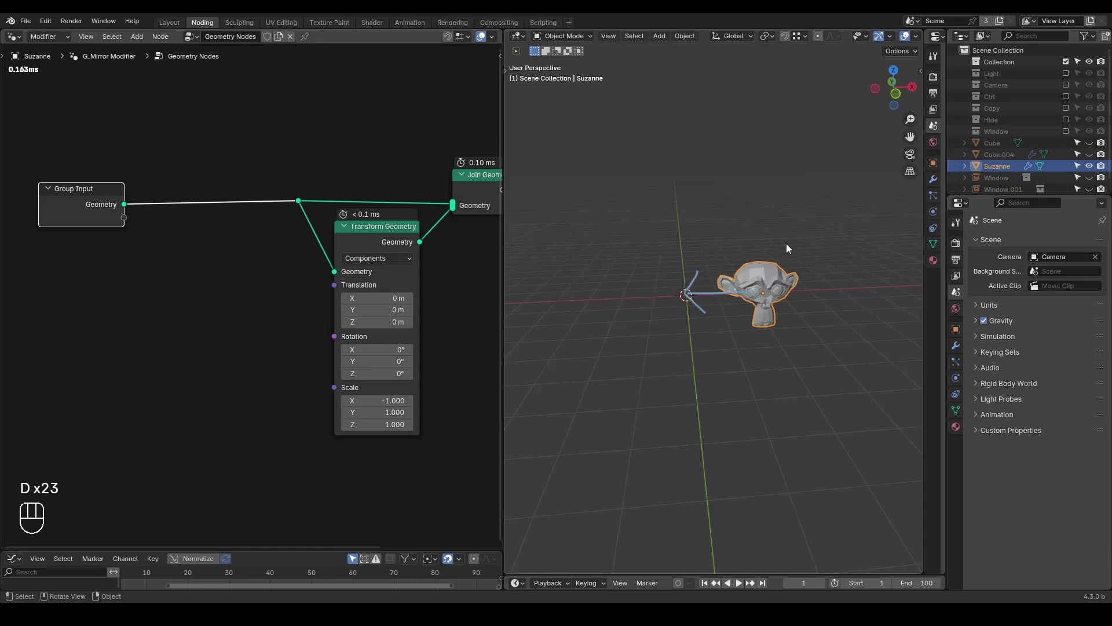
Add a Matrix-mode Transform Geometry node fed by an Object Info Transform output
key("ctrl+a")
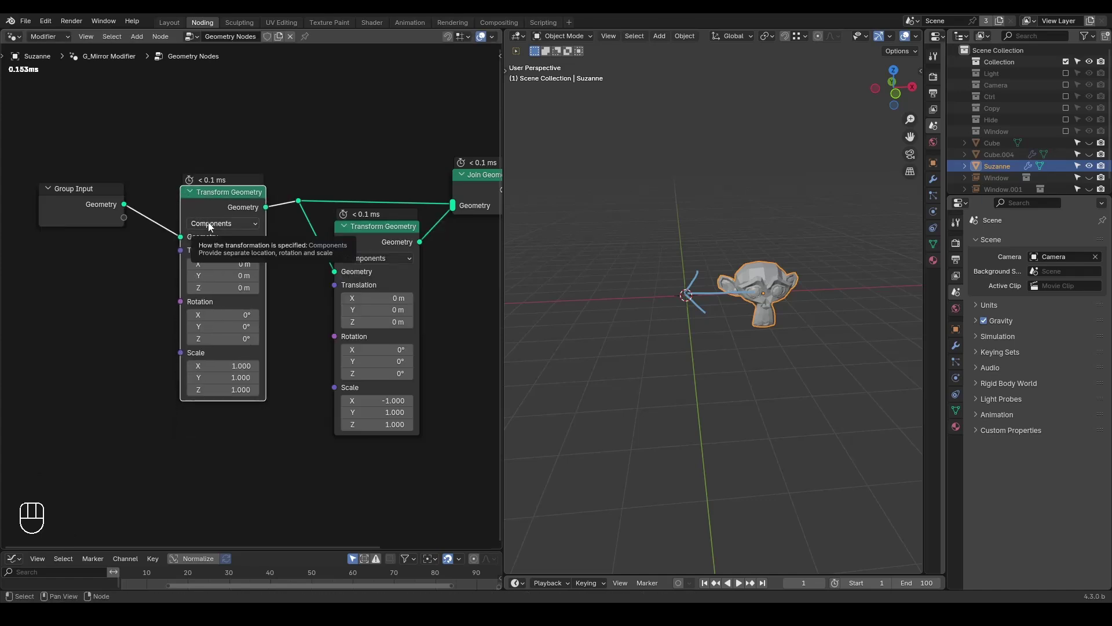
left_click(110, 276)
left_click_drag(349, 171, 288, 225)
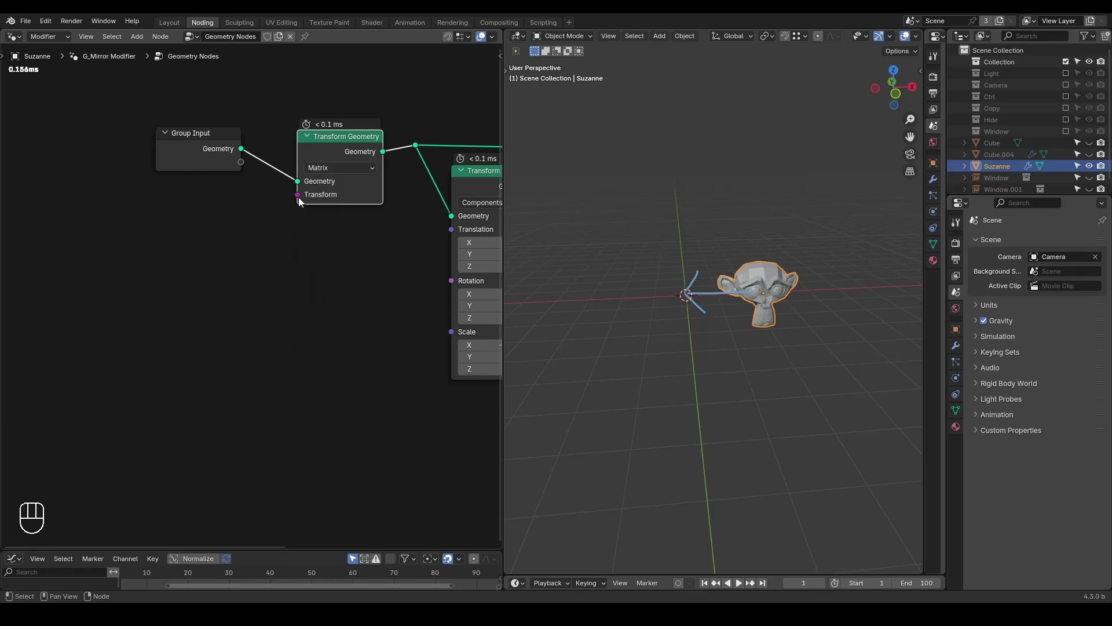
left_click(345, 157)
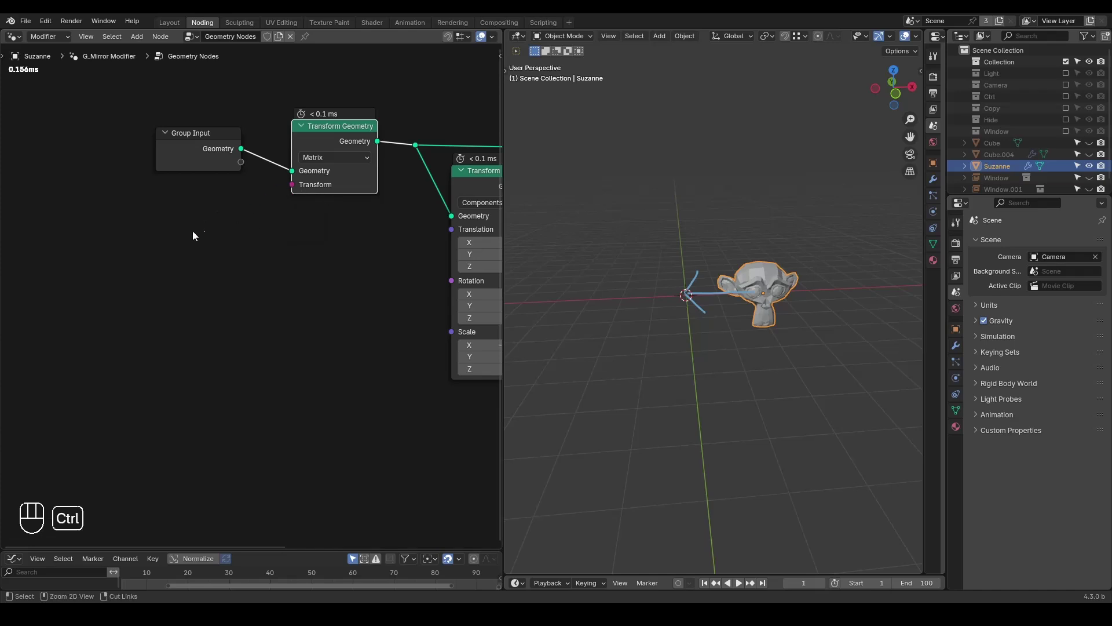
key("ctrl+a")
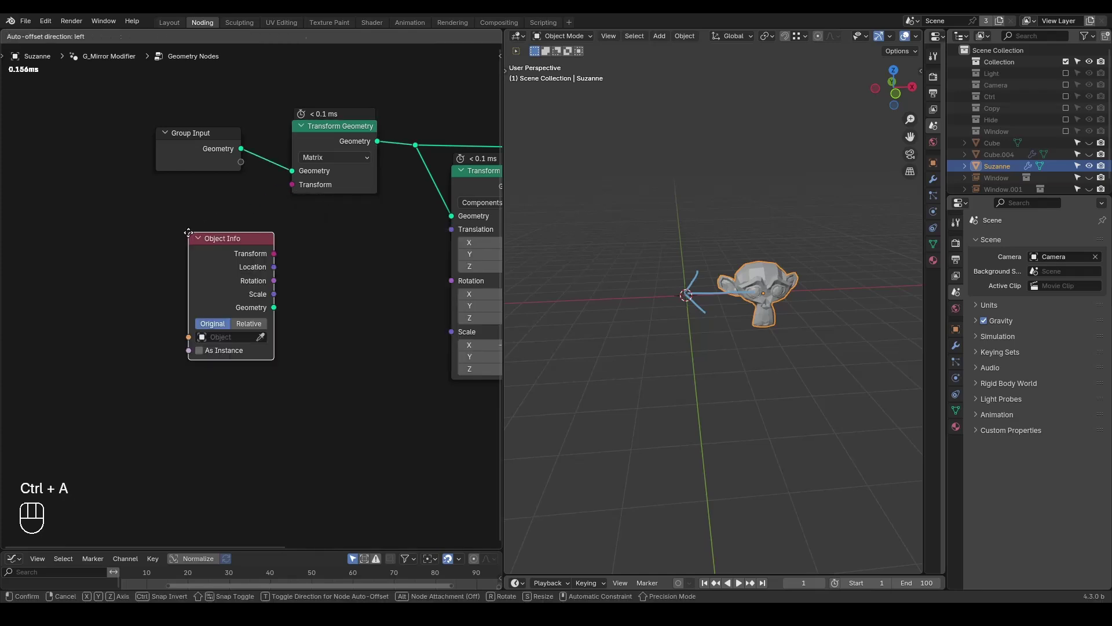
left_click_drag(178, 333, 288, 265)
left_click_drag(253, 247, 294, 192)
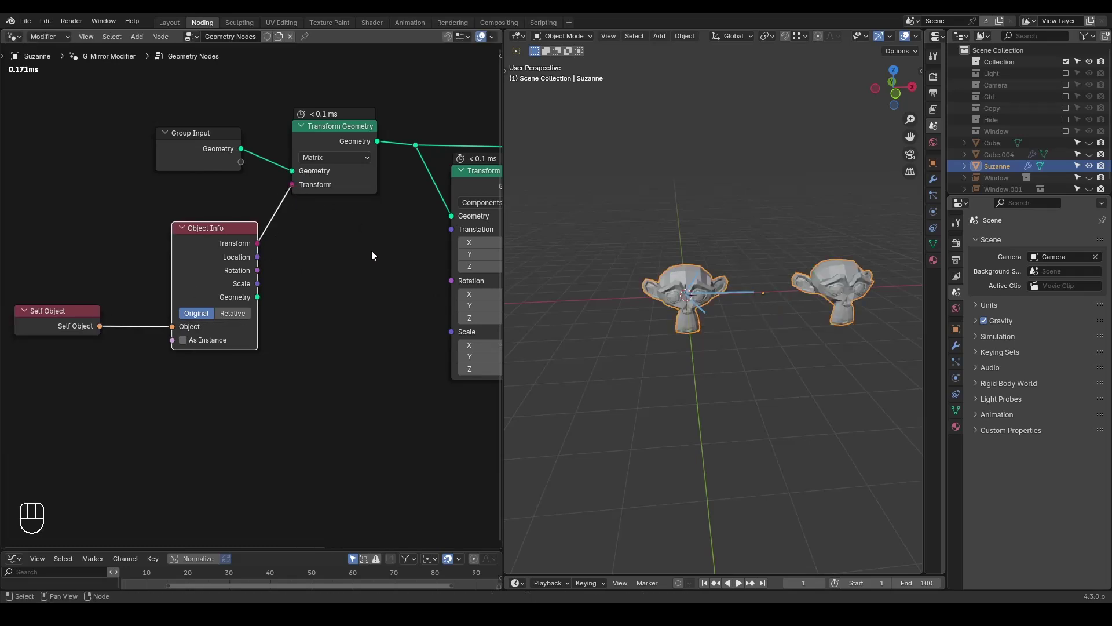
Chain the matrix transform into the Scale X -1 Transform Geometry so two mirrored heads show again
left_click_drag(732, 296, 713, 304)
left_click(723, 310)
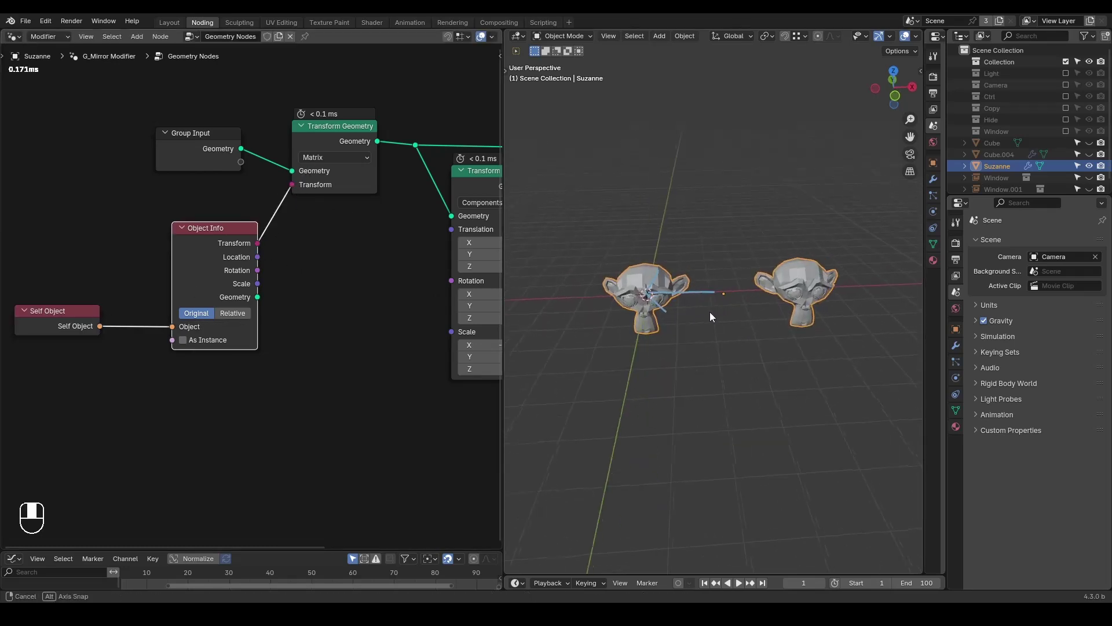
left_click(365, 140)
key("d")
key("d")
key("d")
right_click(736, 262)
key("x")
left_click(464, 234)
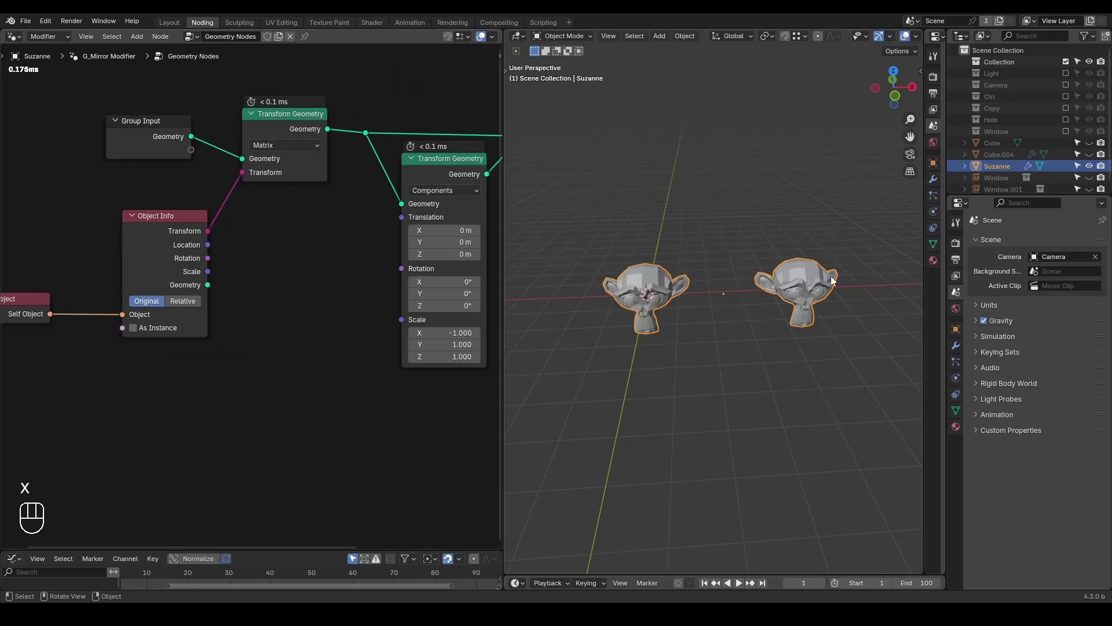
left_click_drag(784, 323, 679, 300)
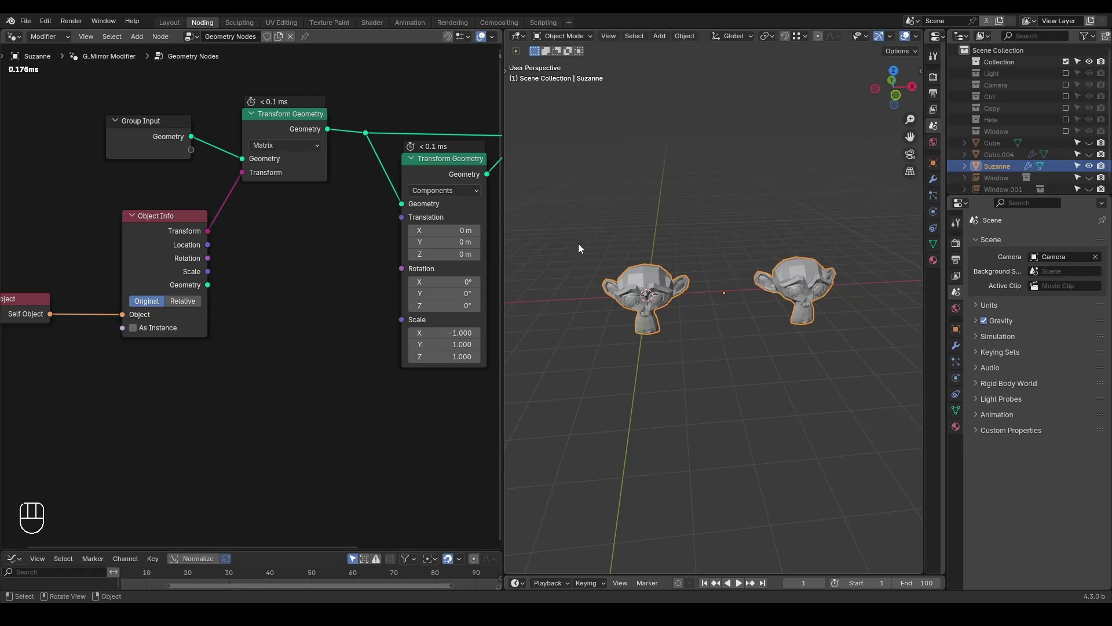
key("Tab")
key("Tab")
key("r")
key("Tab")
key("r")
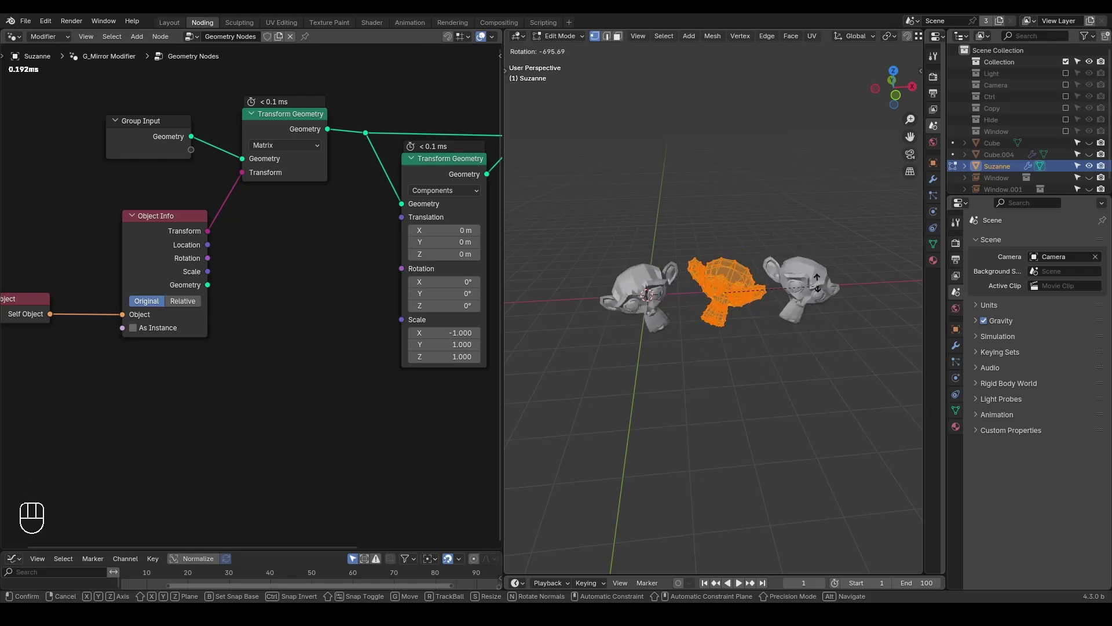
key("g")
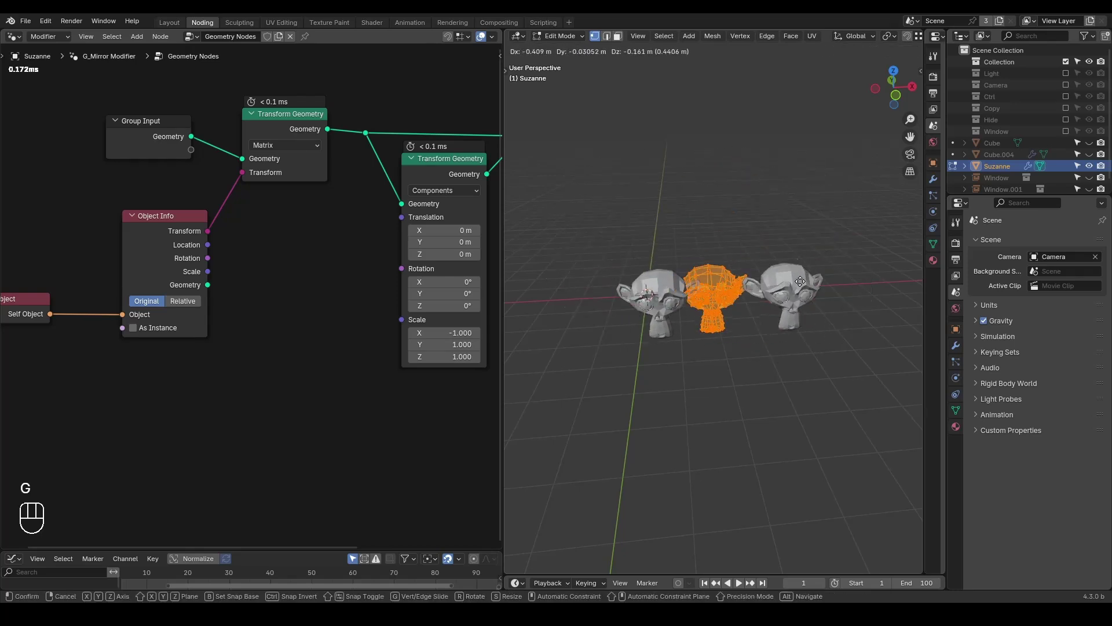
key("Tab")
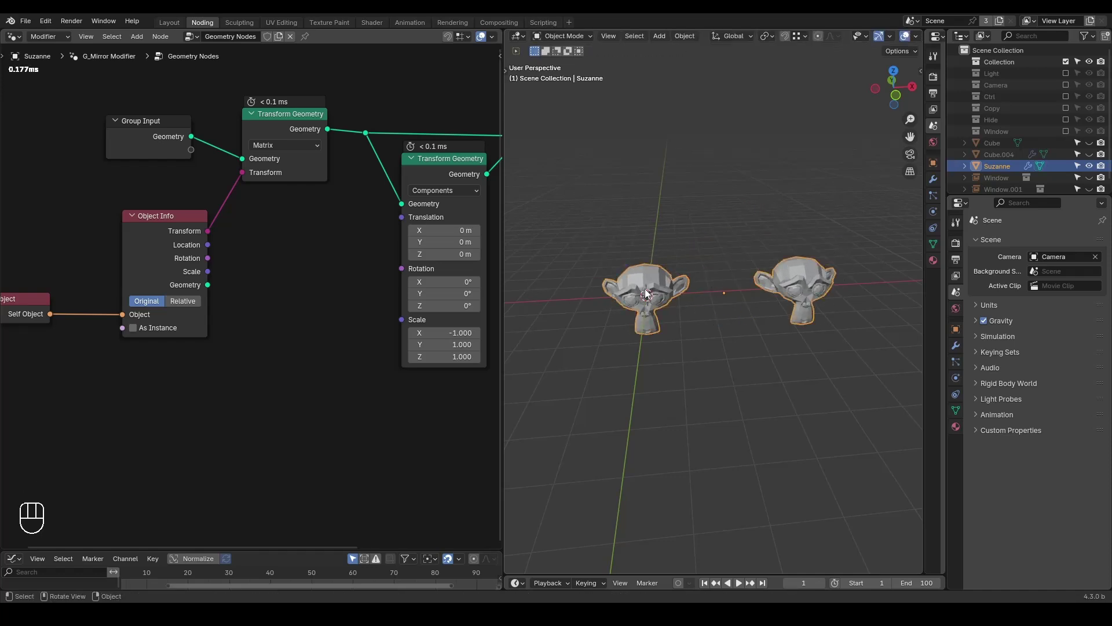
key("d")
left_click(722, 287)
left_click(740, 276)
key("d")
key("d")
key("d")
left_click(637, 287)
key("d")
key("d")
key("d")
left_click(674, 282)
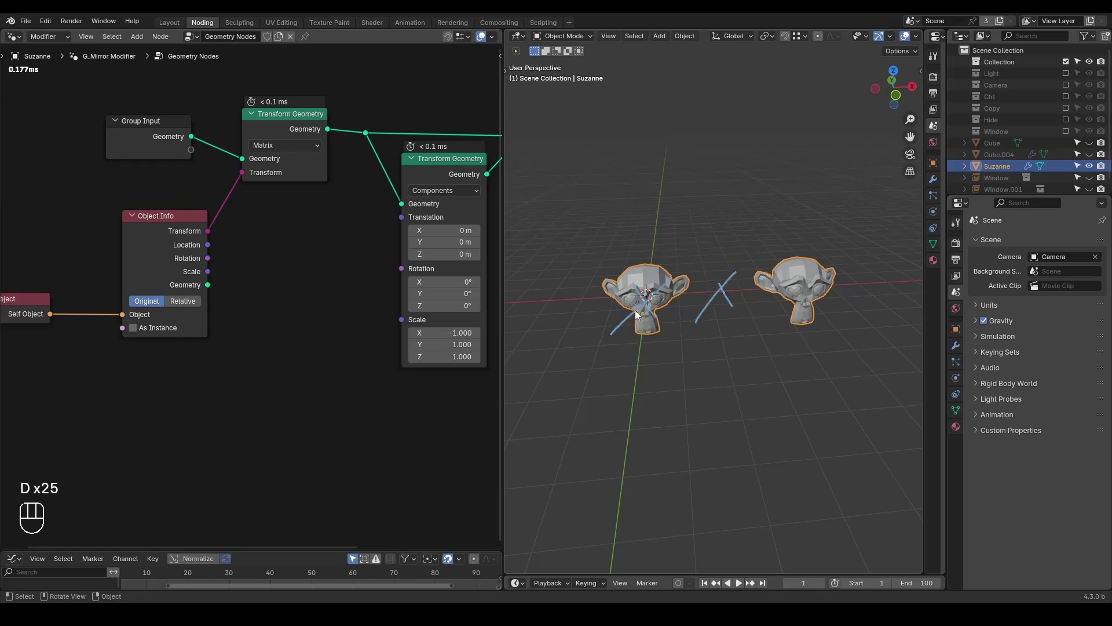
key("d")
left_click(738, 234)
key("d")
key("d")
key("r")
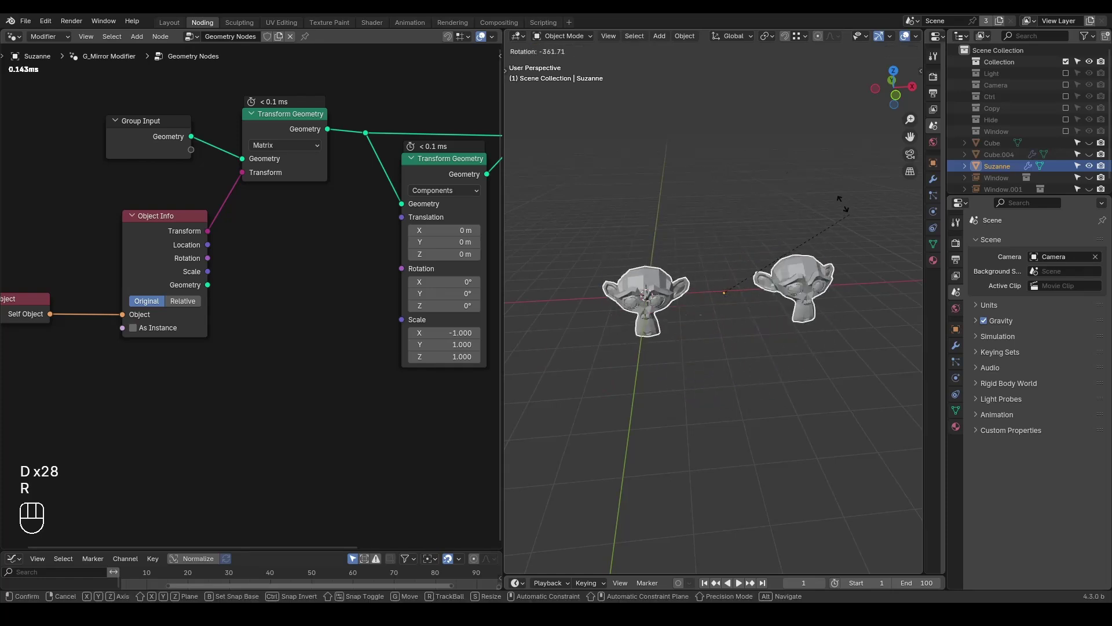
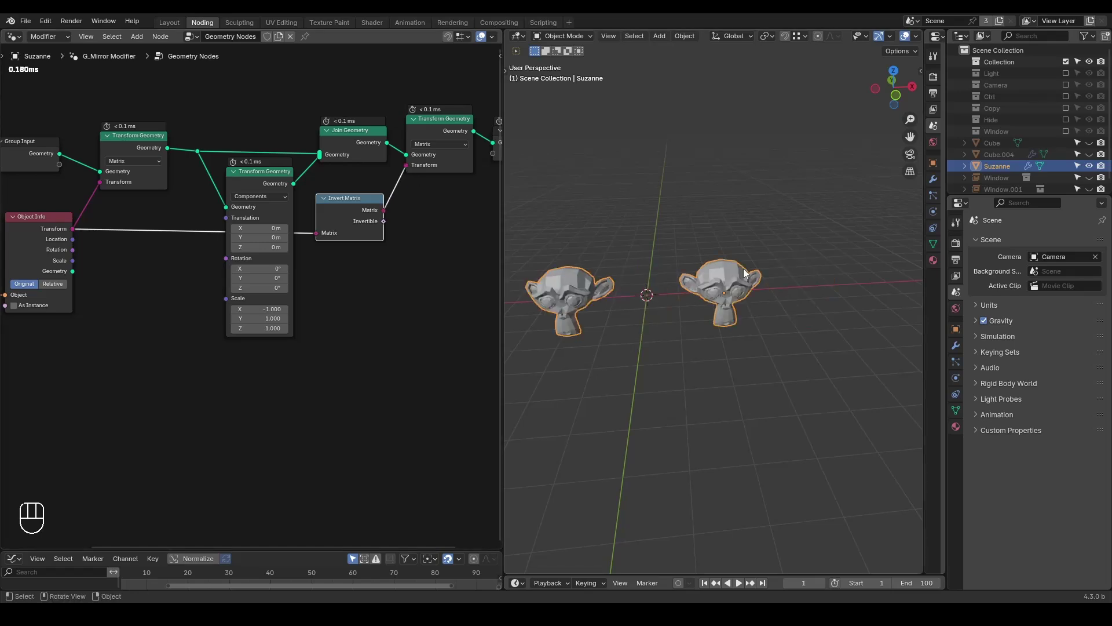
Test-rotate Suzanne in the viewport and cancel, leaving both mirrored heads facing forward
left_click_drag(701, 318, 742, 312)
middle_click(735, 361)
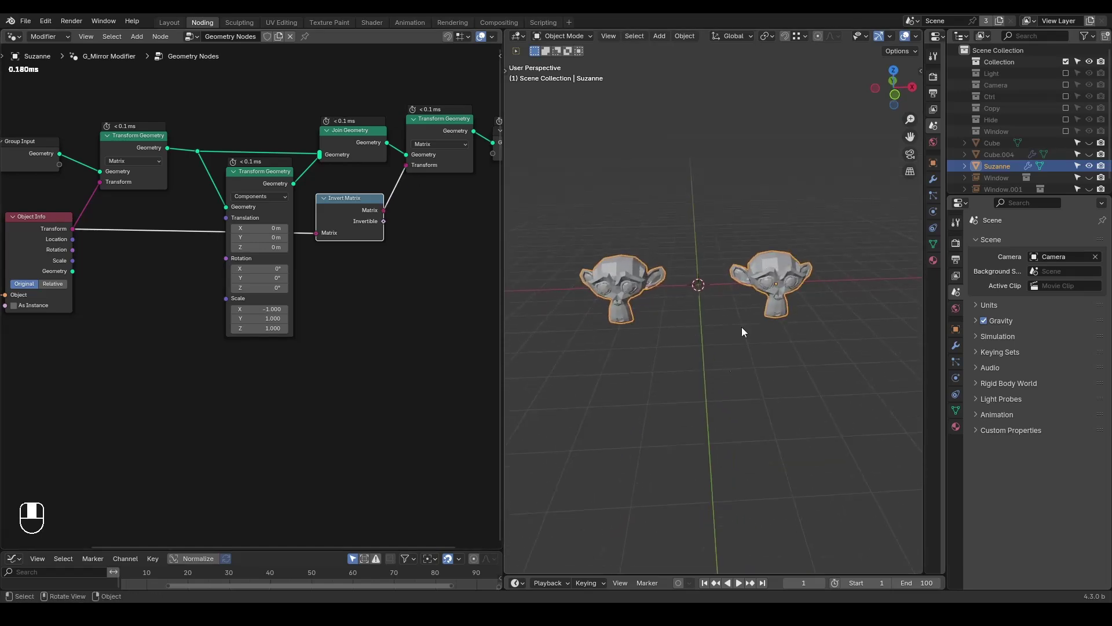
key("d")
left_click(690, 274)
key("d")
left_click(719, 278)
key("d")
key("d")
key("d")
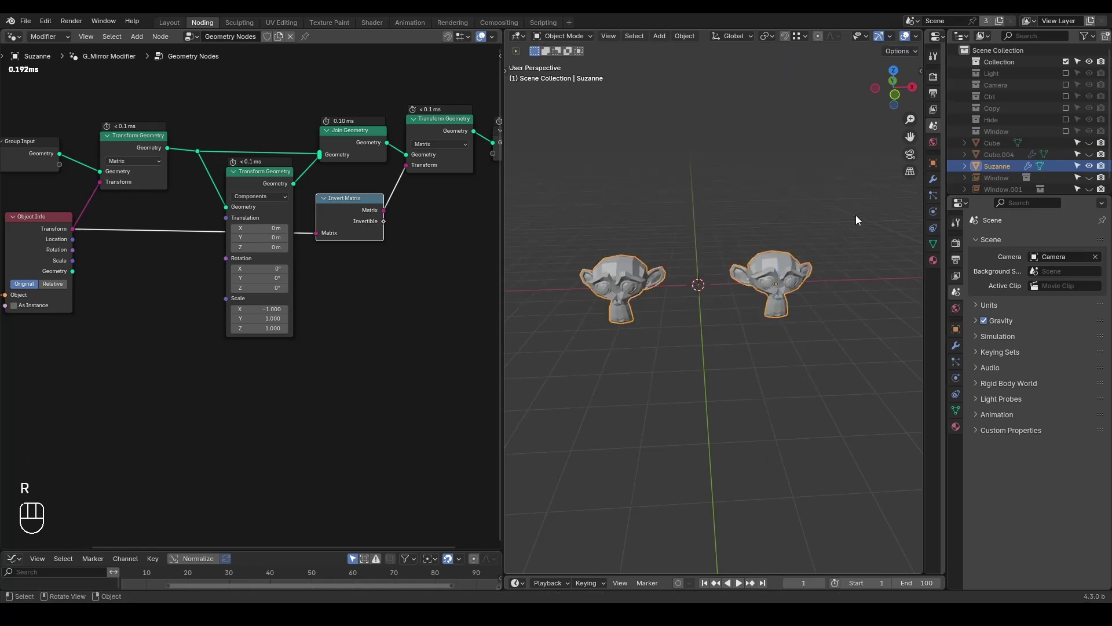
Feed the Object Info transform into an Invert Matrix node driving the Transform Geometry
left_click(346, 281)
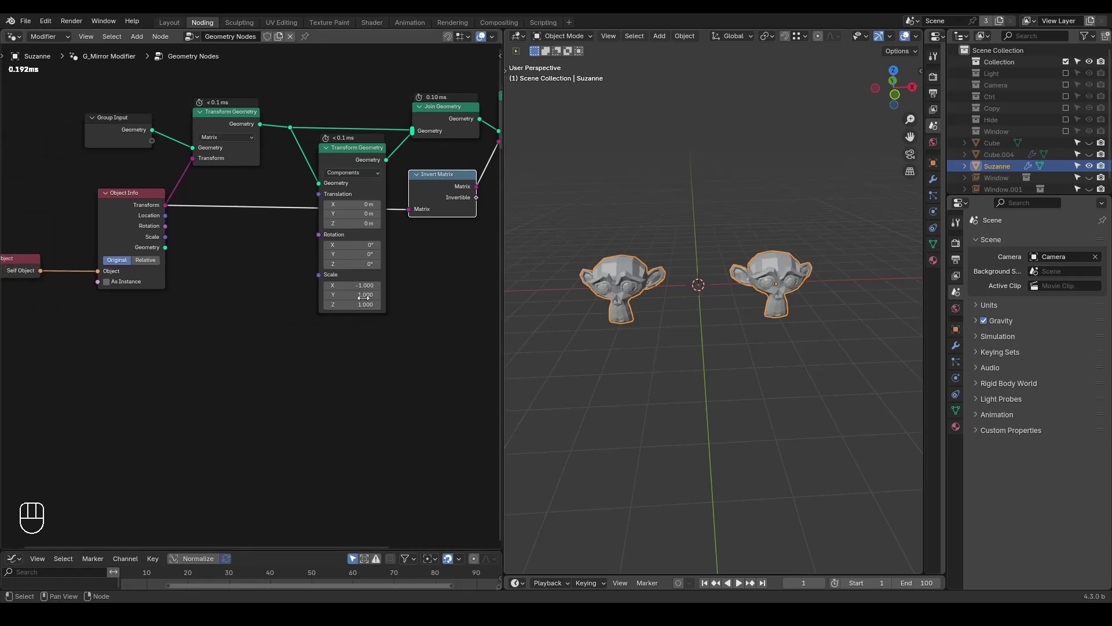
left_click(343, 164)
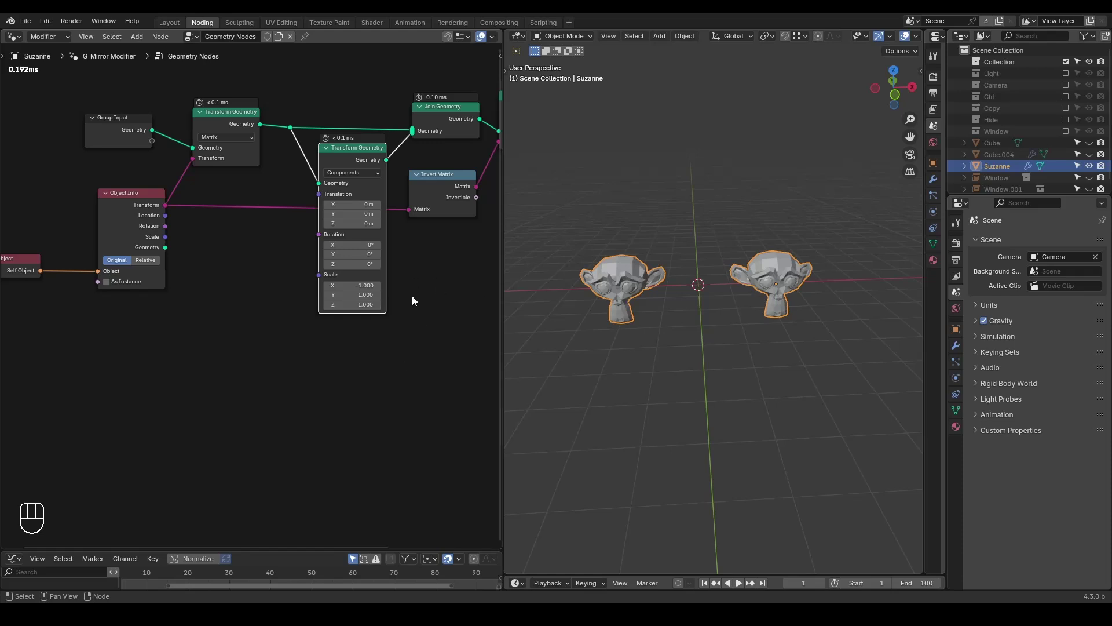
Nudge Suzanne along X and add a Mesh Boolean node set to Difference
left_click_drag(427, 280, 351, 181)
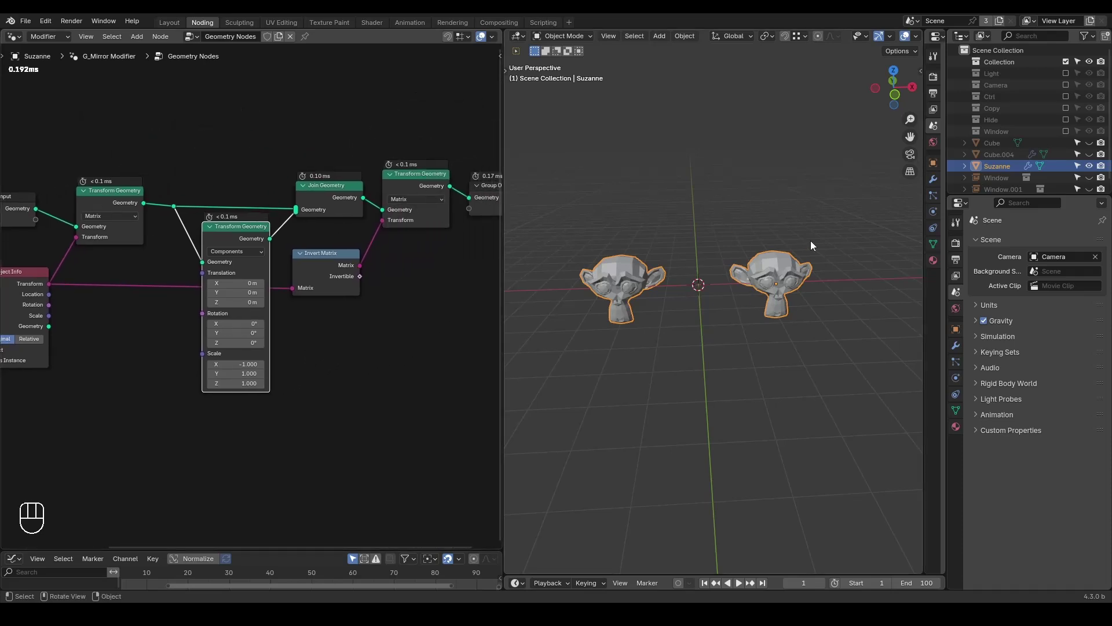
key("g")
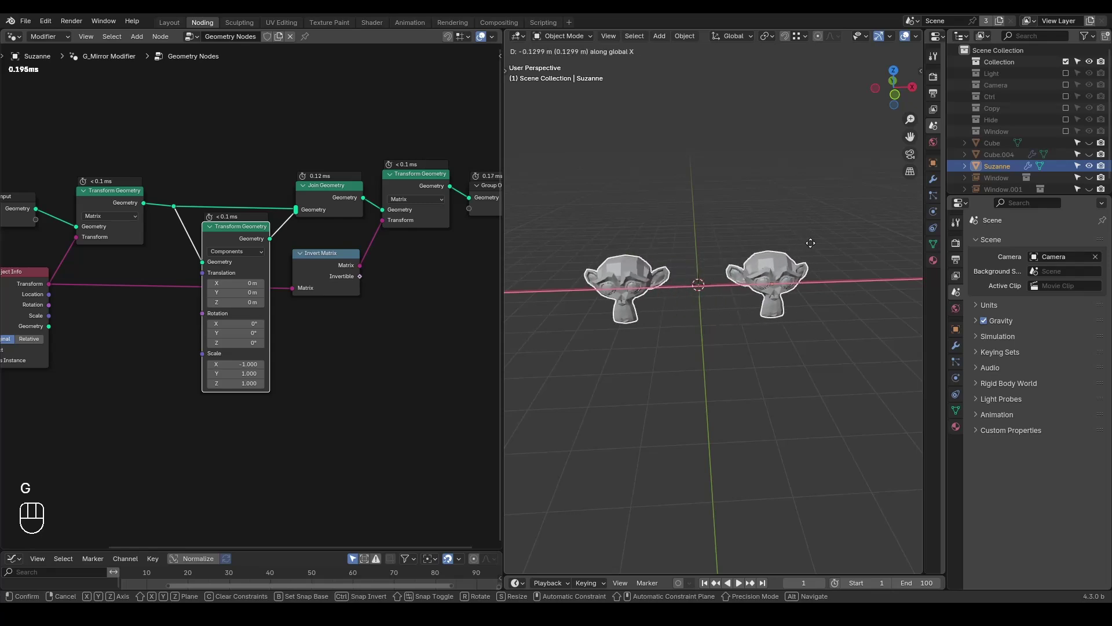
key("ctrl+a")
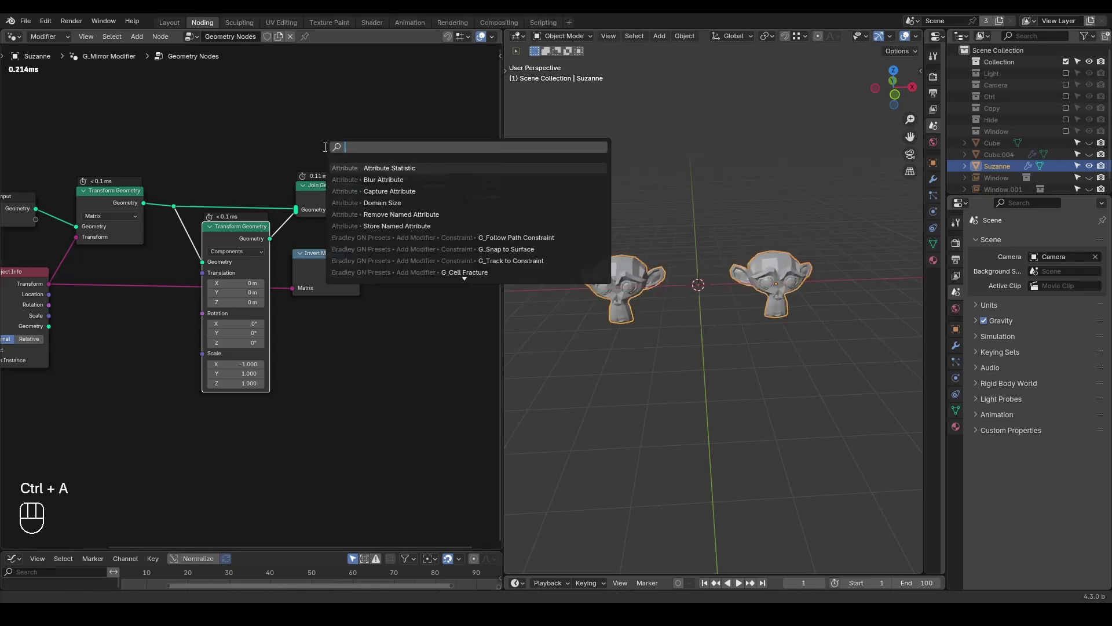
key("o")
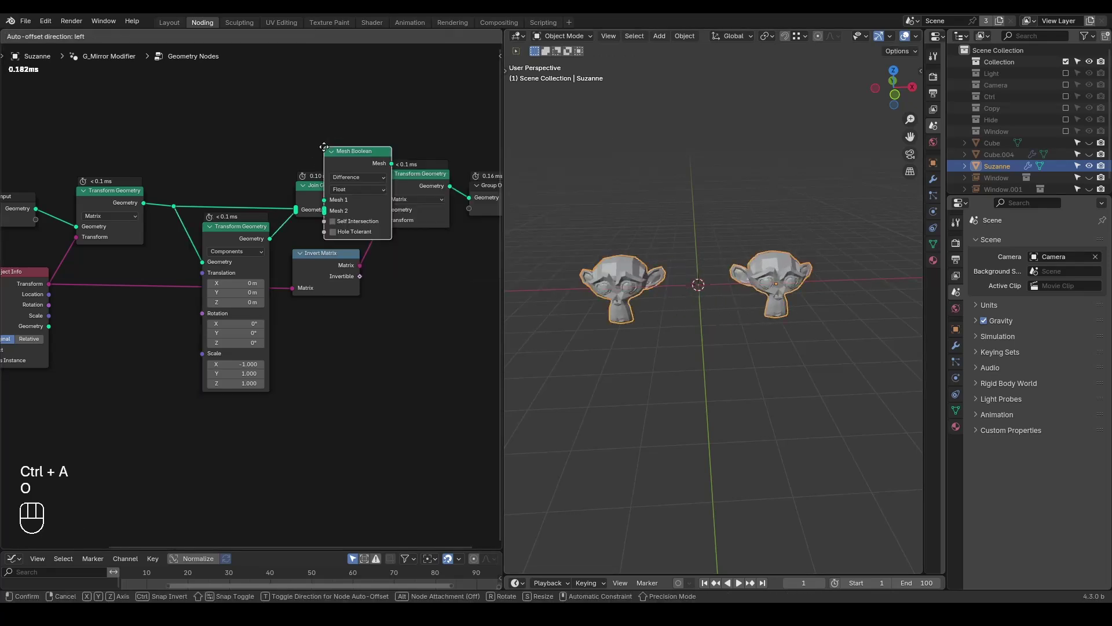
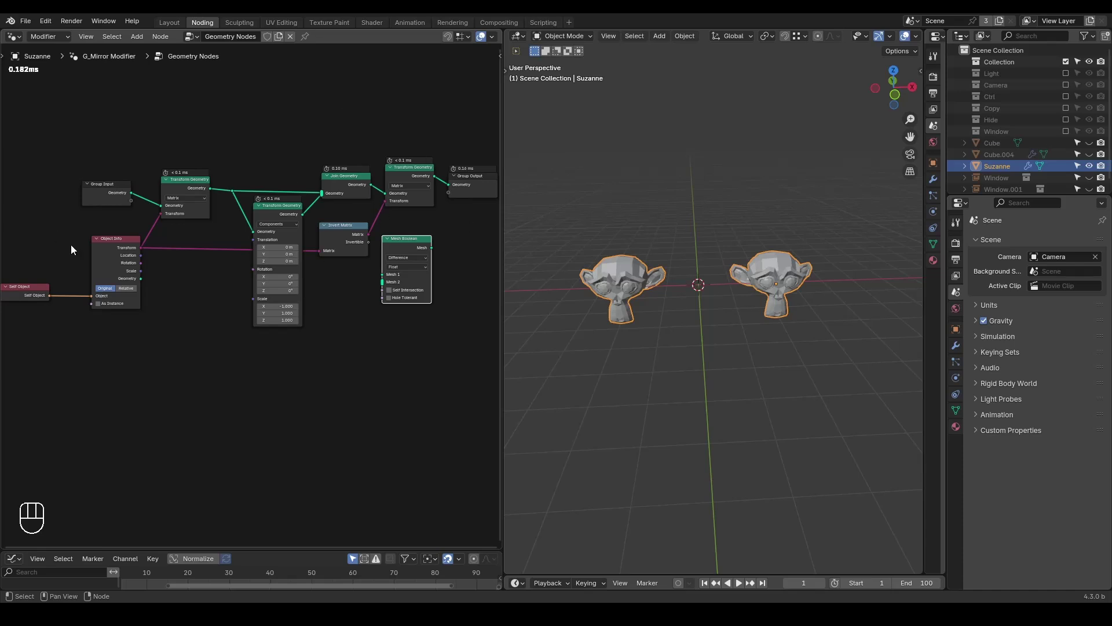
Duplicate the Scale −1 Transform Geometry node and bring up the node group list
left_click(278, 218)
key("ctrl+shift+d")
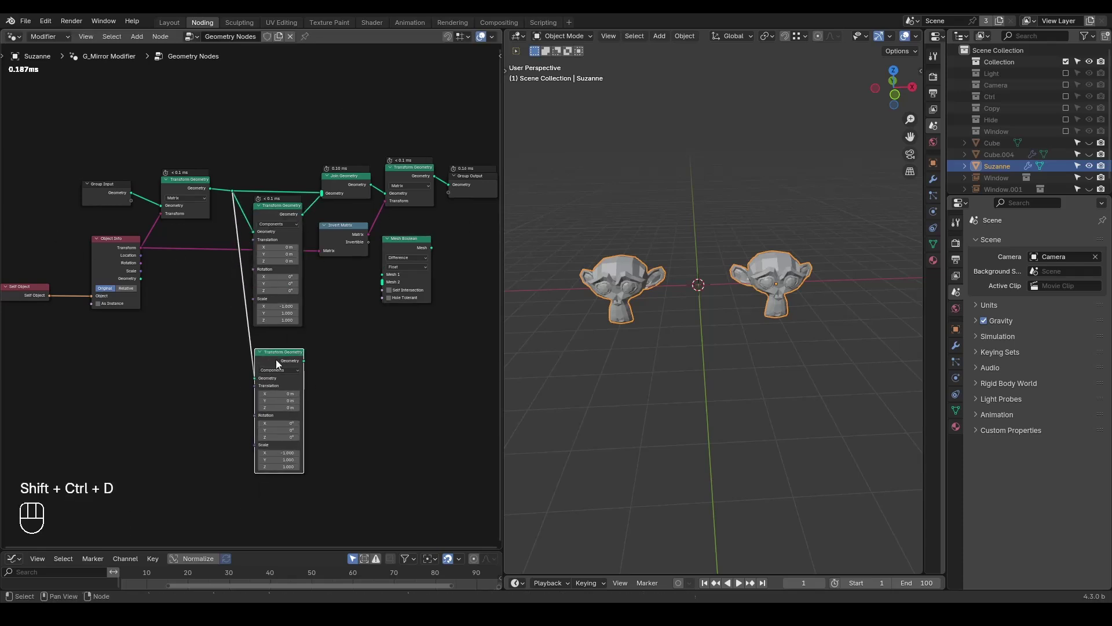
left_click(197, 46)
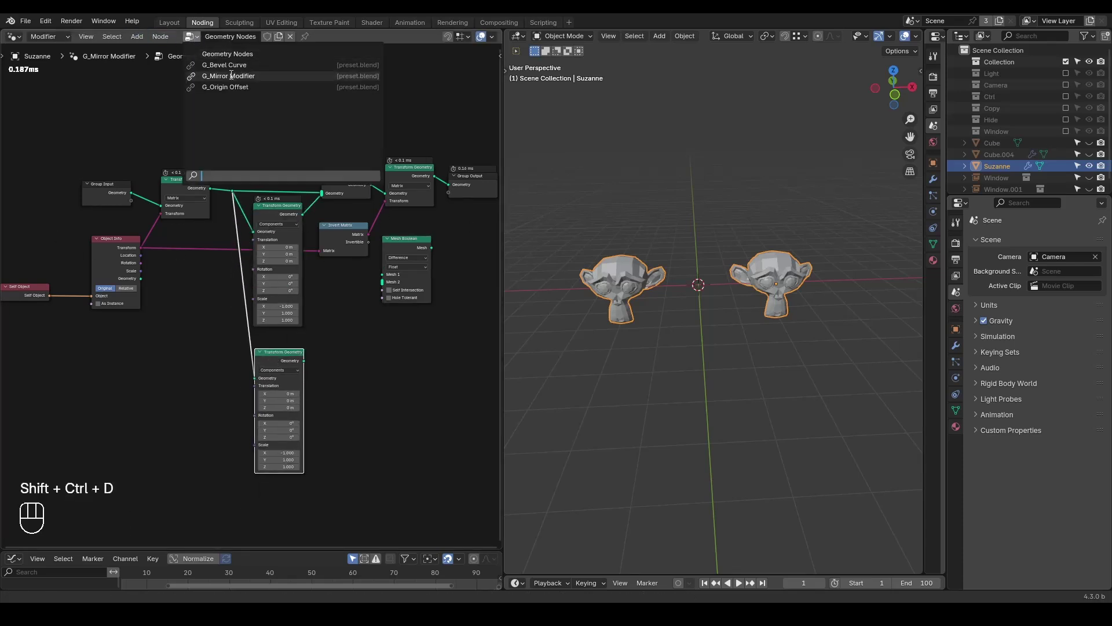
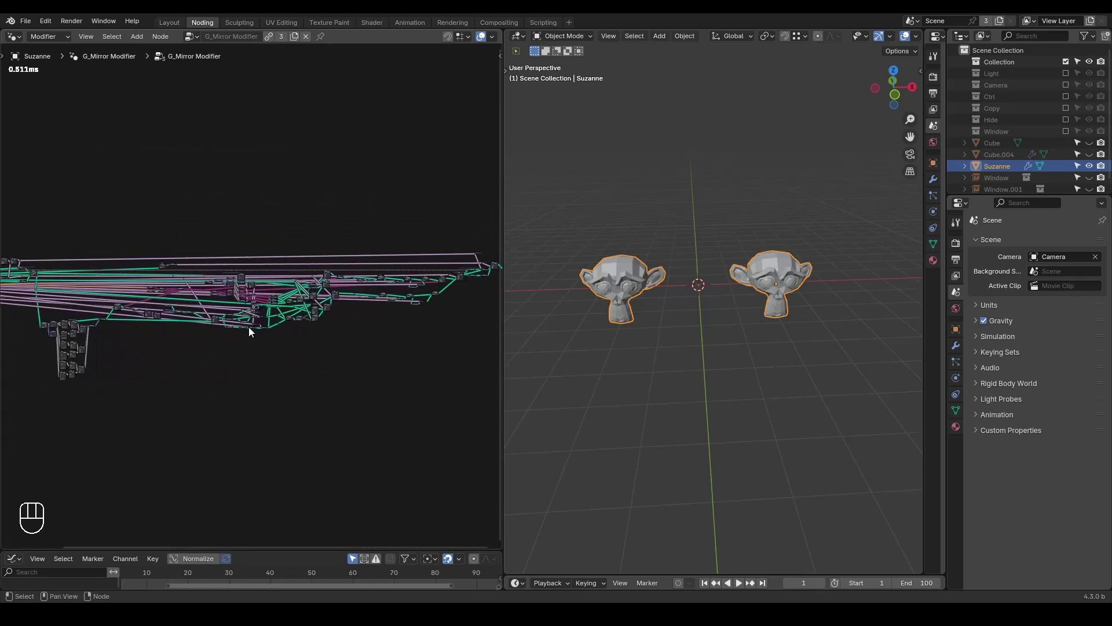
Assign the prebuilt G_Mirror Modifier node group and inspect the mirrored heads from an angle
left_click(380, 319)
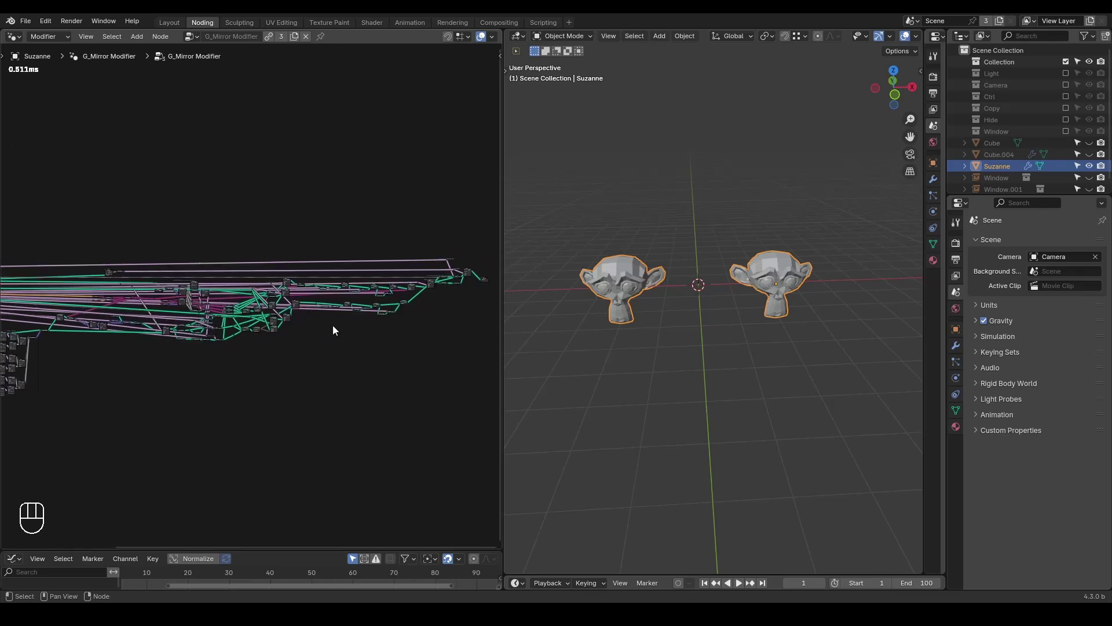
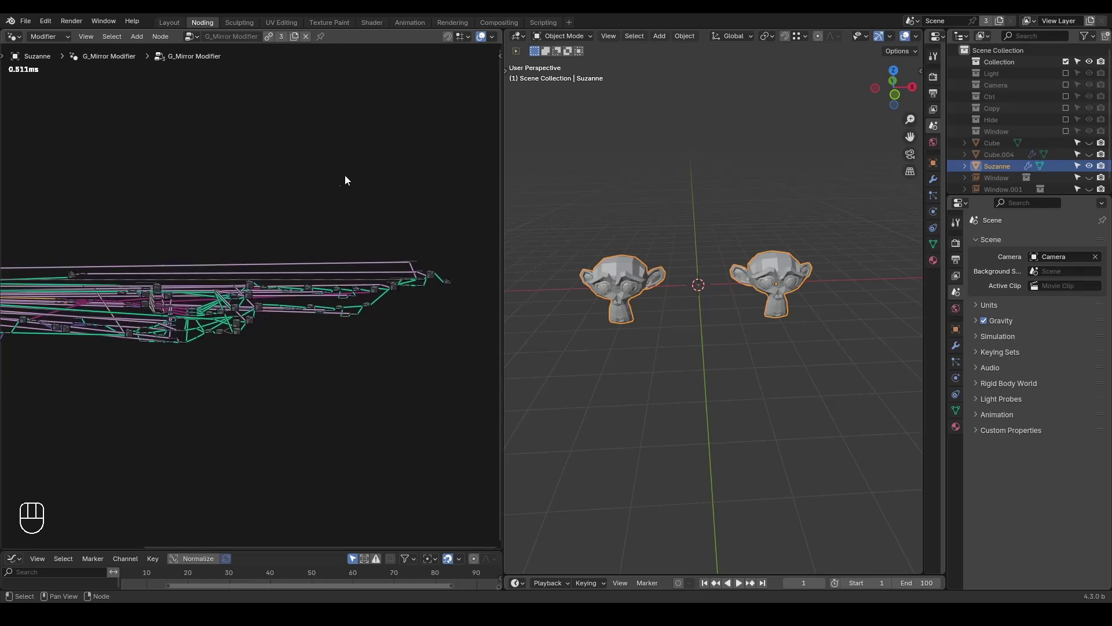
left_click_drag(683, 338, 710, 342)
left_click(706, 341)
left_click(702, 347)
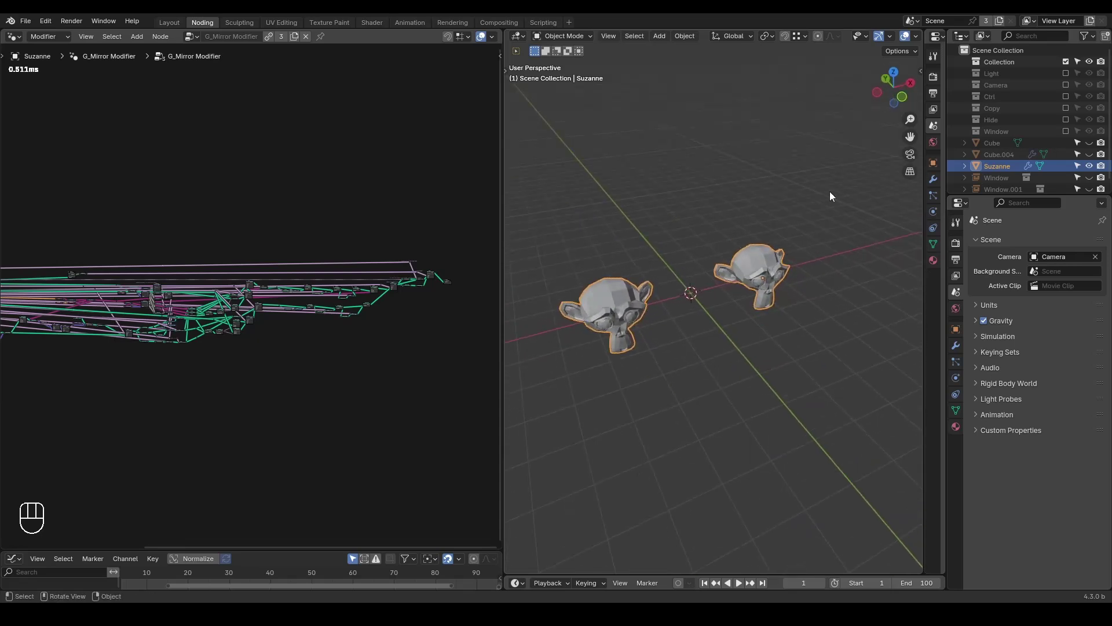
key("ctrl+shift+alt+w")
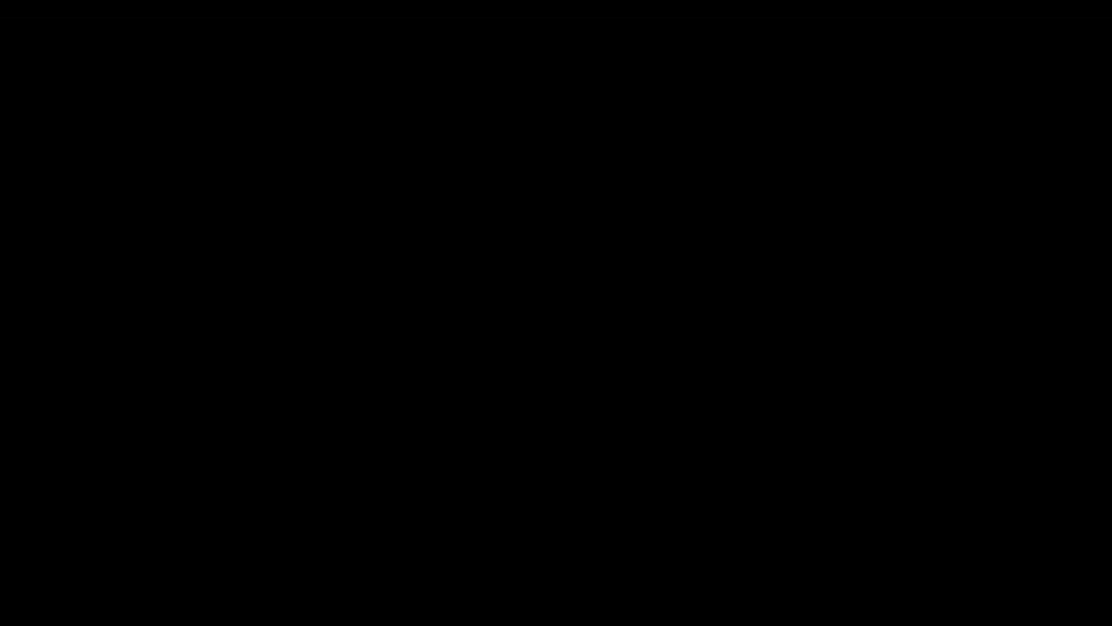